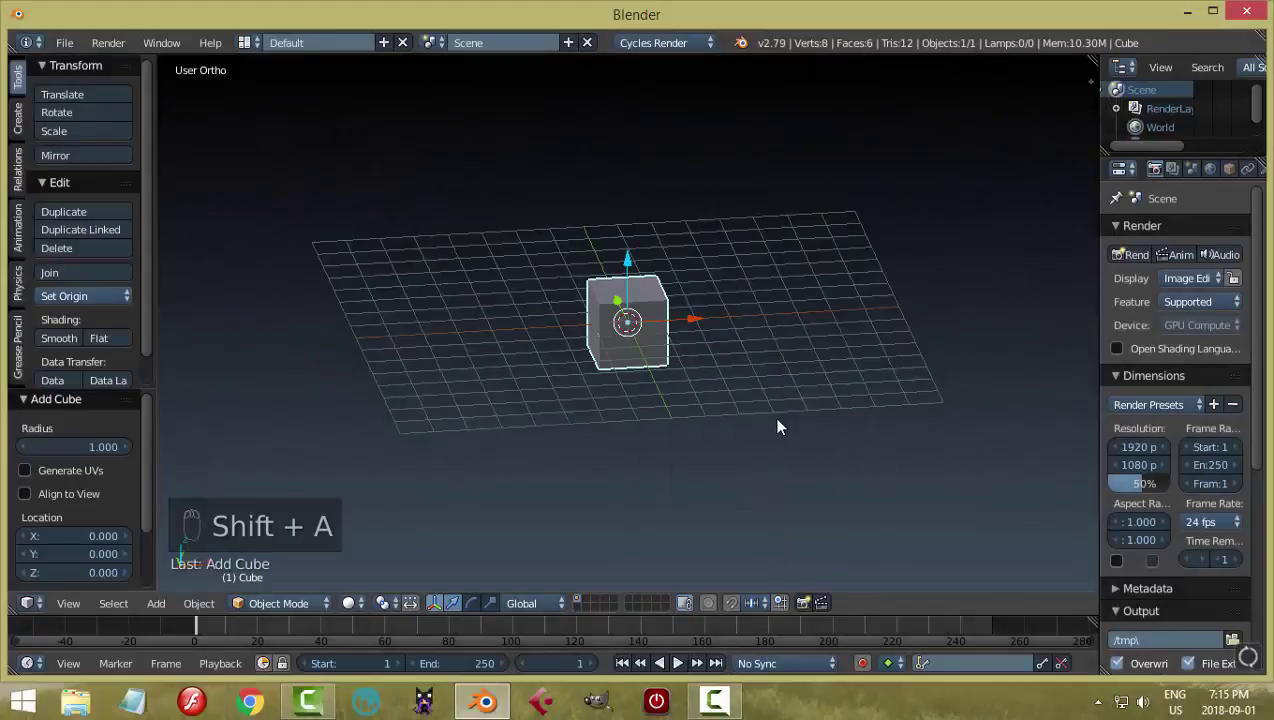
Stretch the default cube wide along X and squash it along Z into a thin slab
key("KP_7")
key("Tab")
key("s")
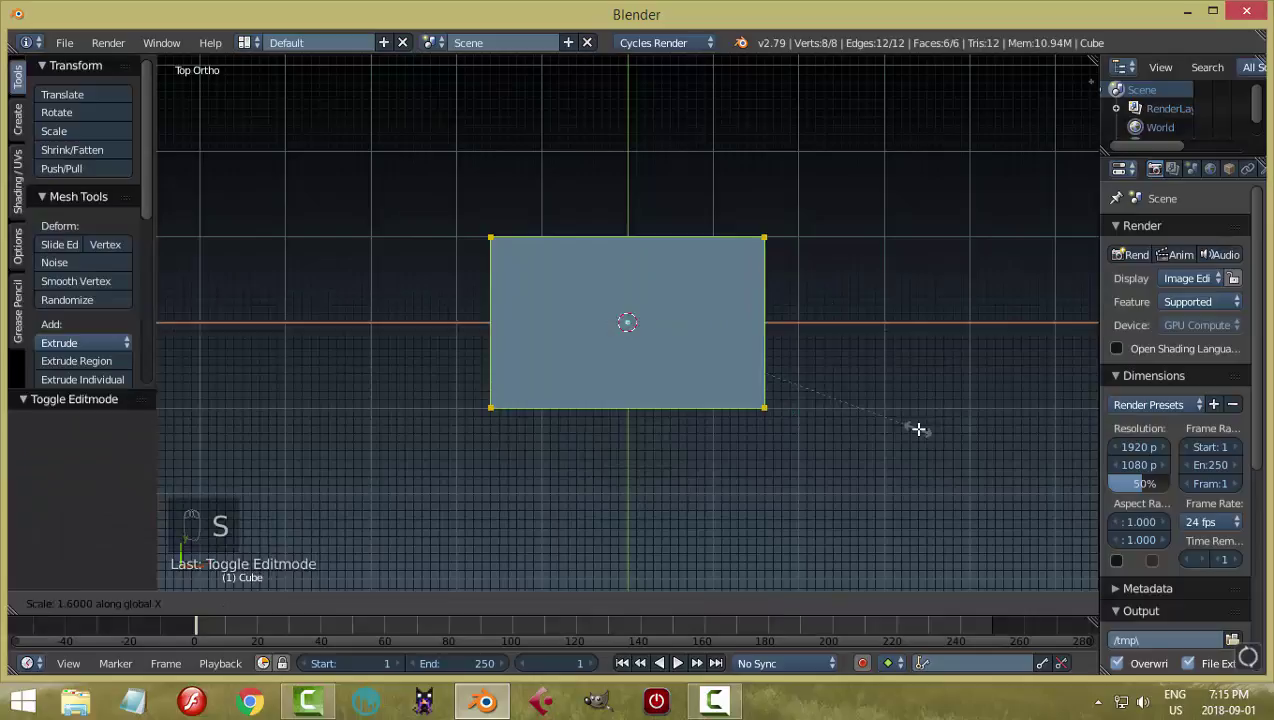
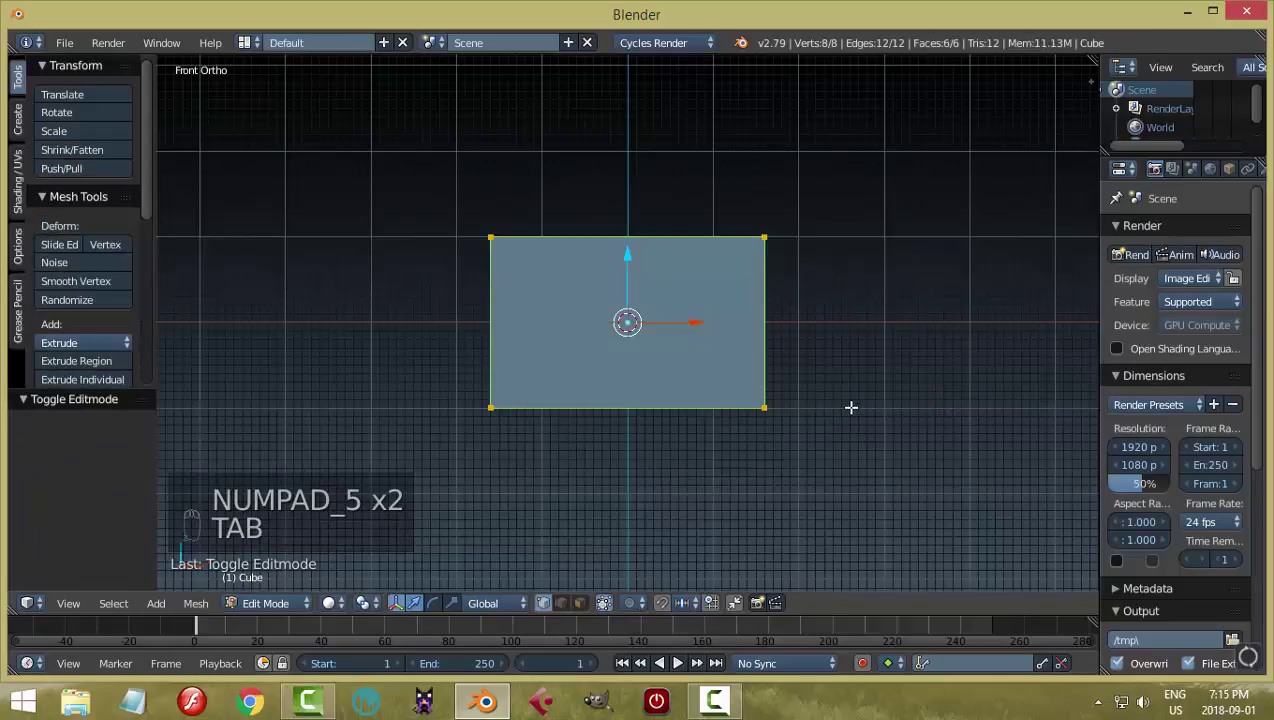
key("s")
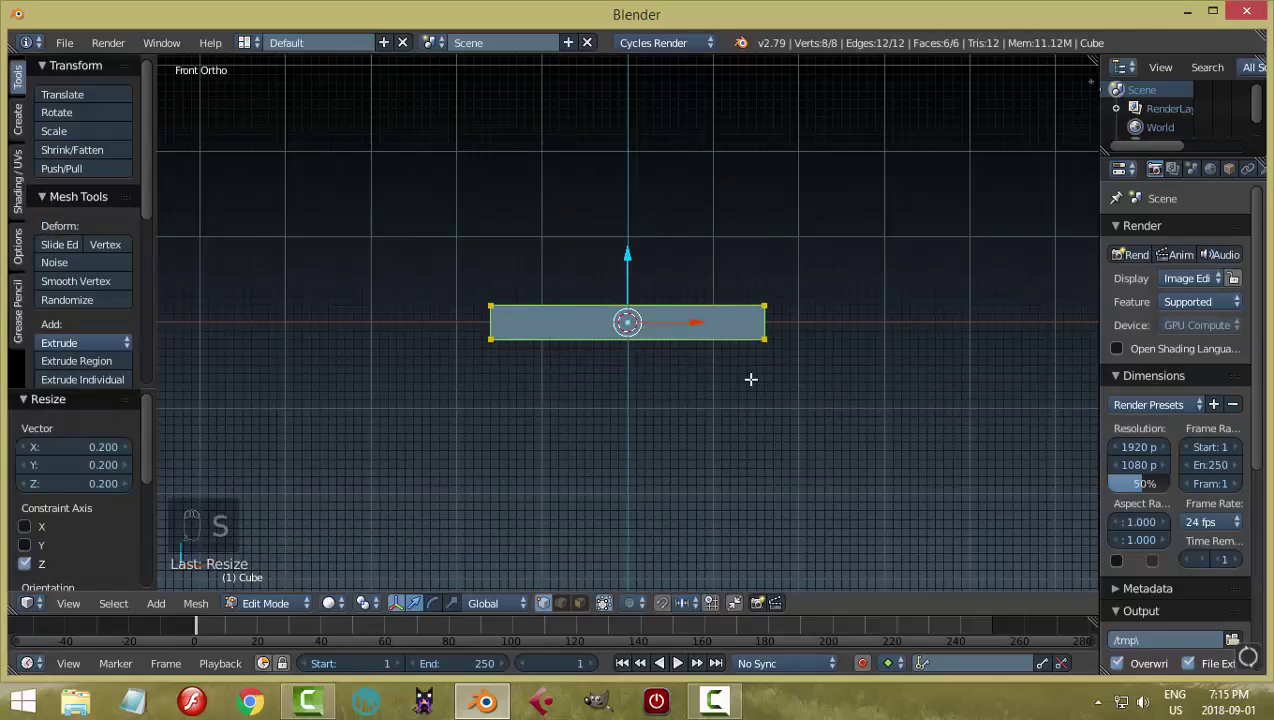
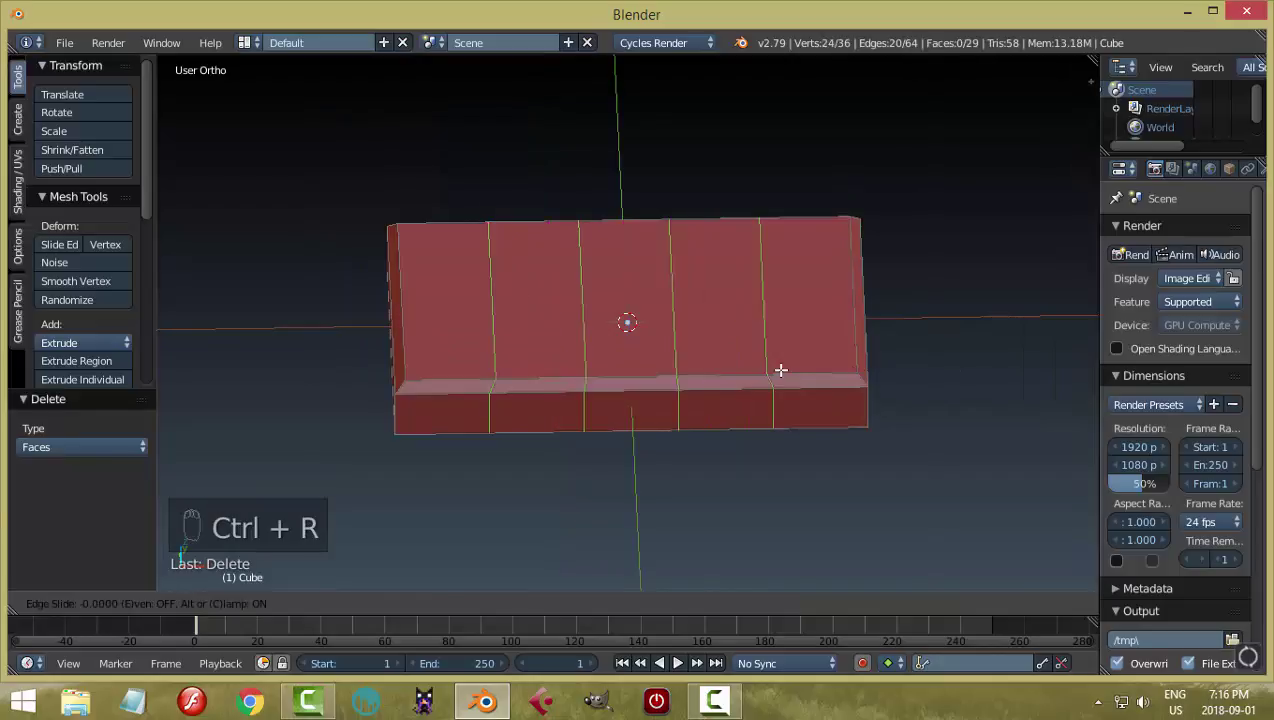
Straighten each vertical edge loop flat across its width with S X 0
key("a")
left_click(771, 304)
key("s")
key("a")
left_click(675, 290)
key("s")
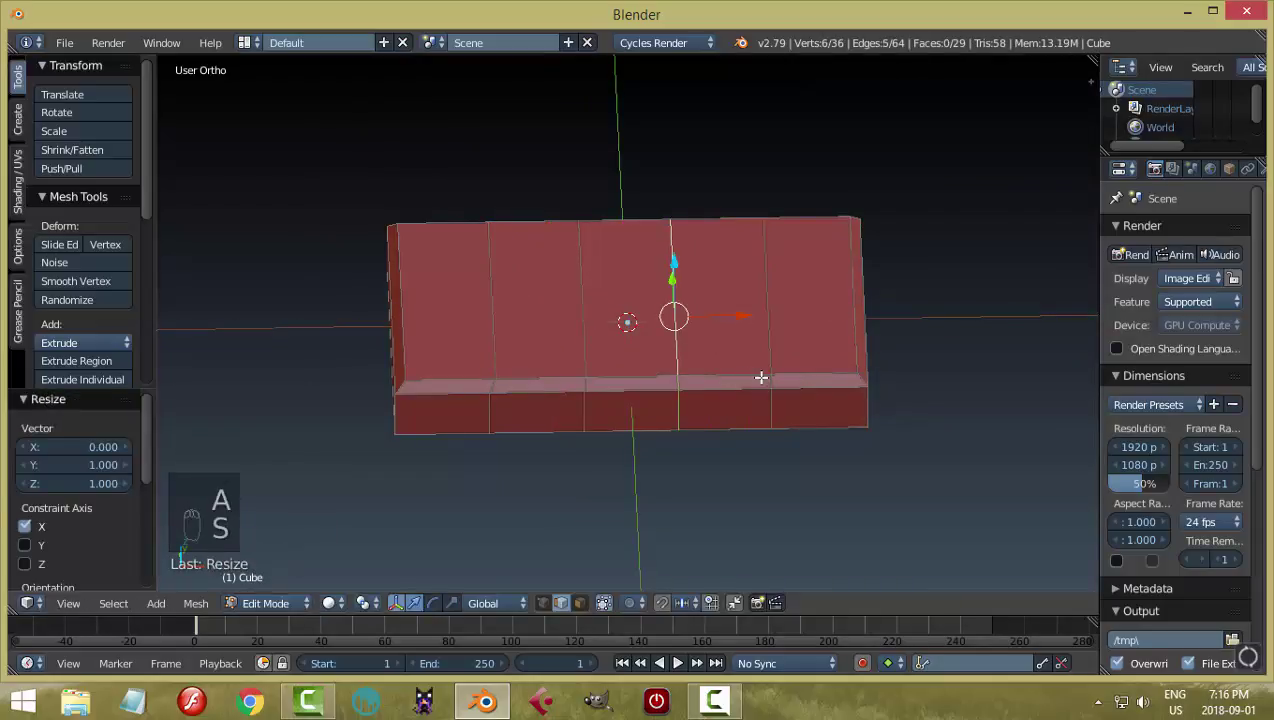
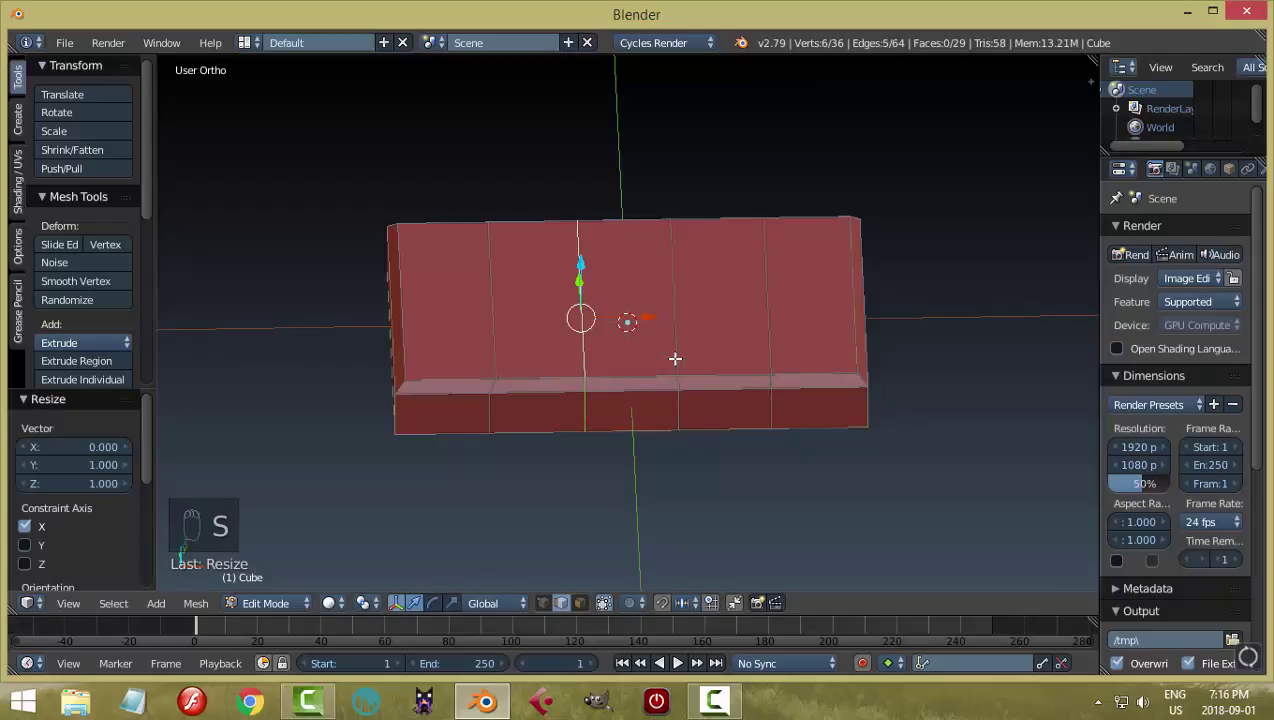
key("a")
left_click(498, 290)
key("s")
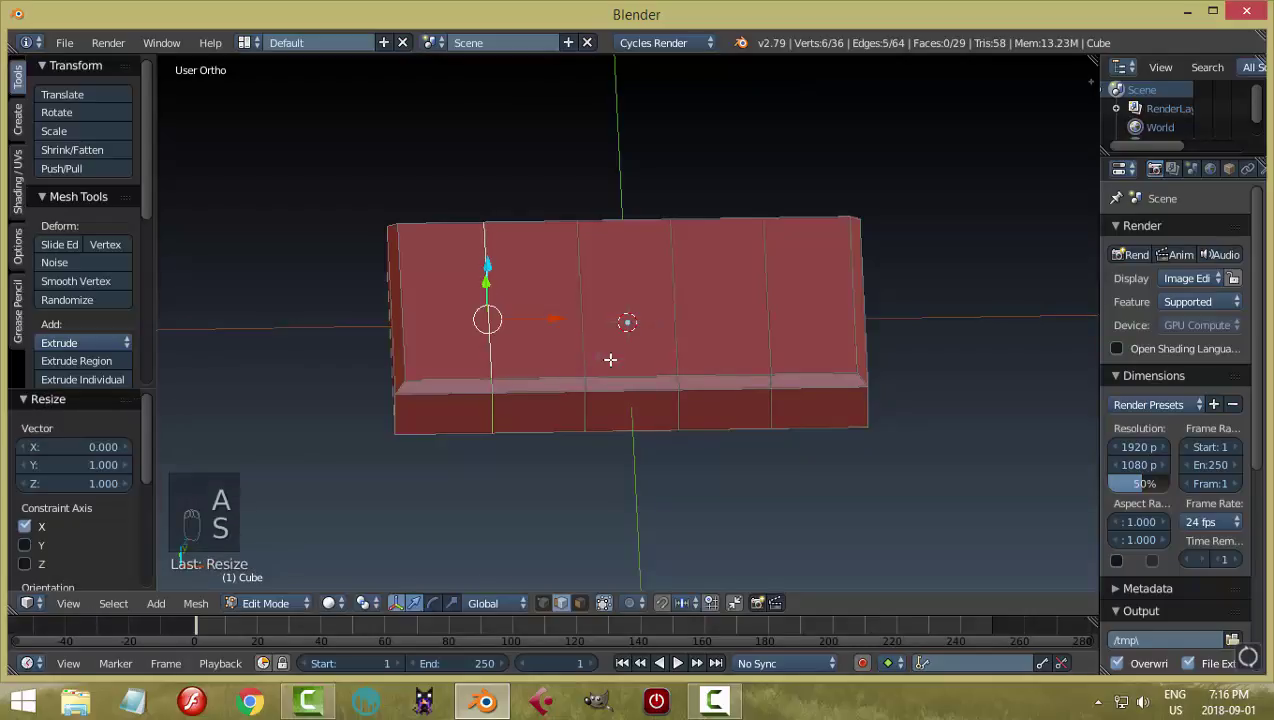
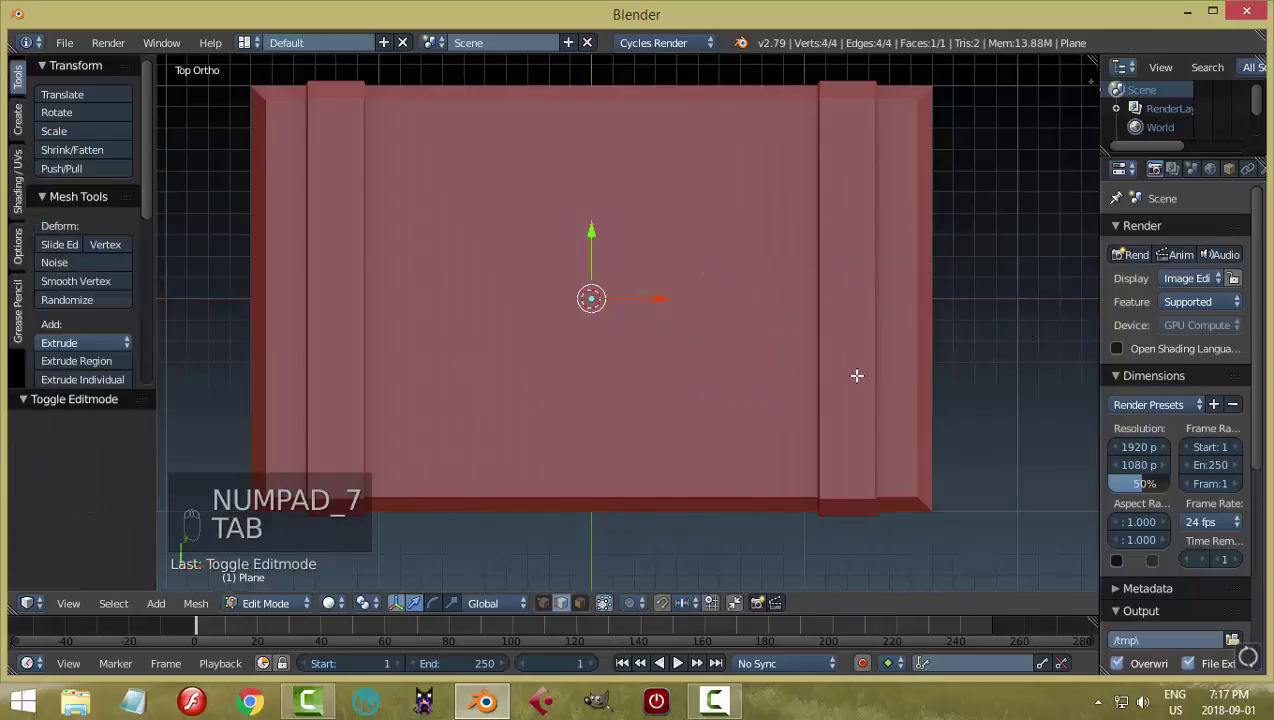
Enlarge the plane slightly past the case bottom and extrude it down into a thin plate
key("z")
key("s")
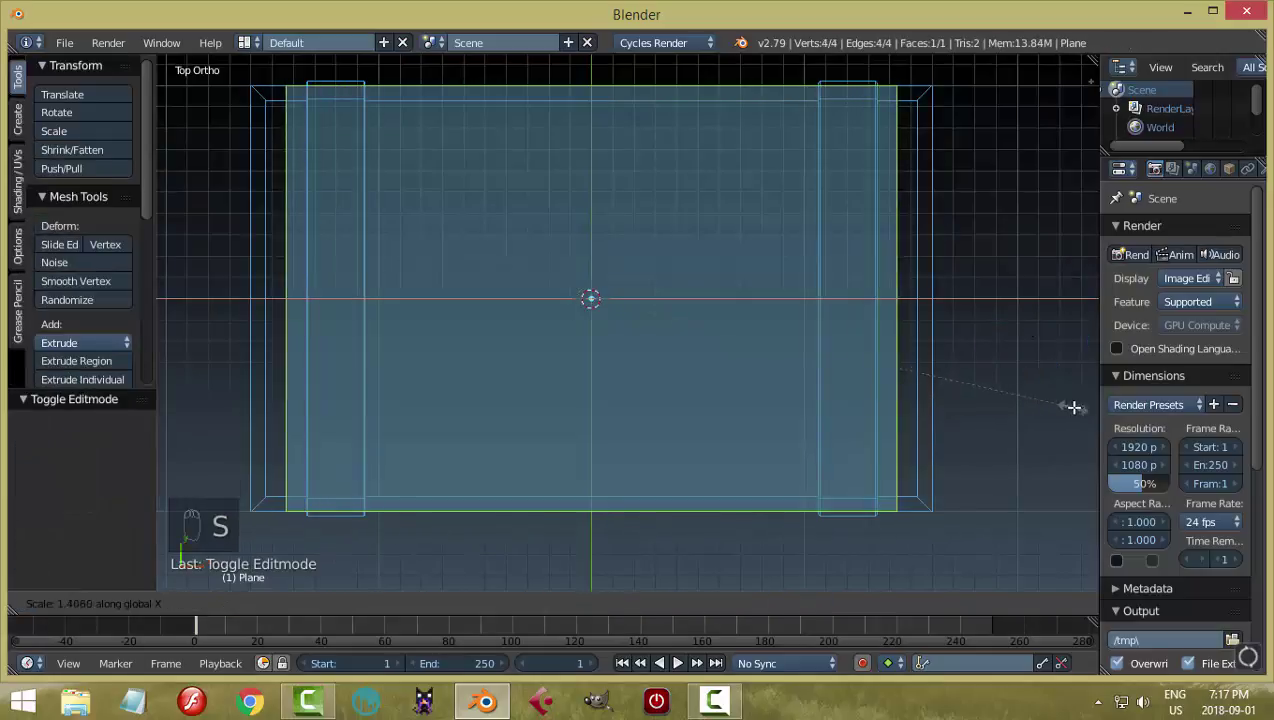
key("s")
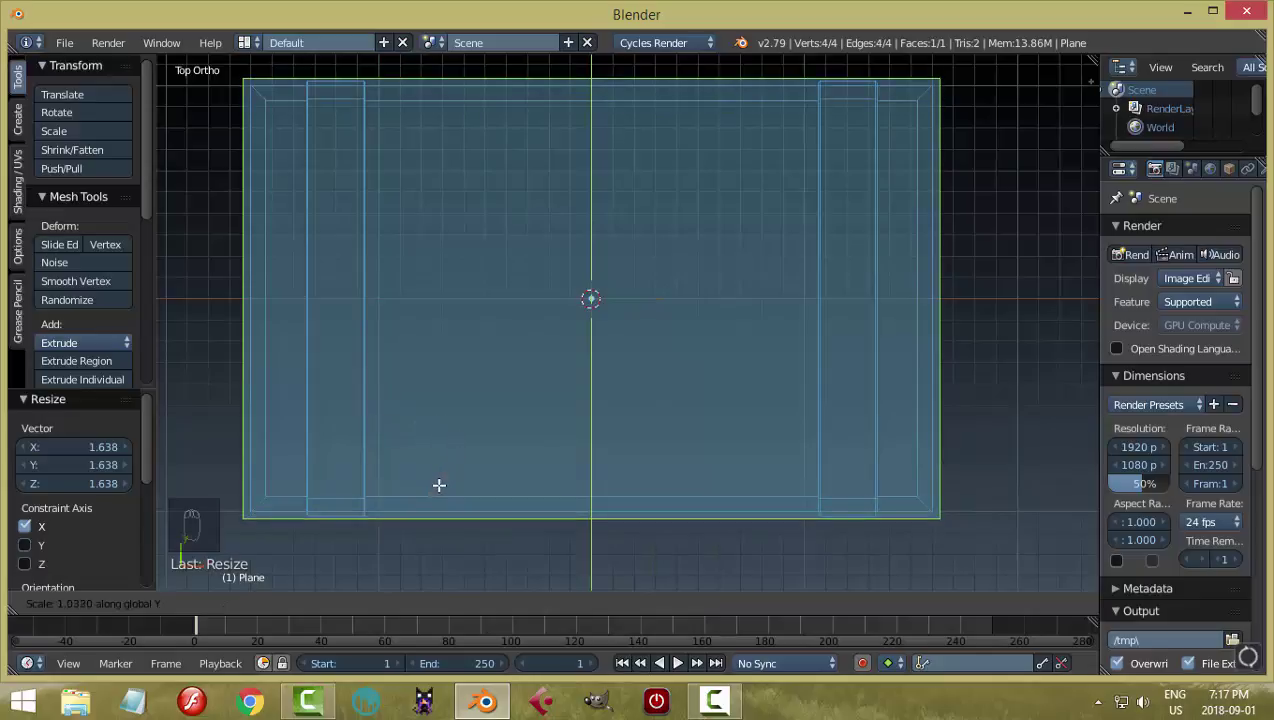
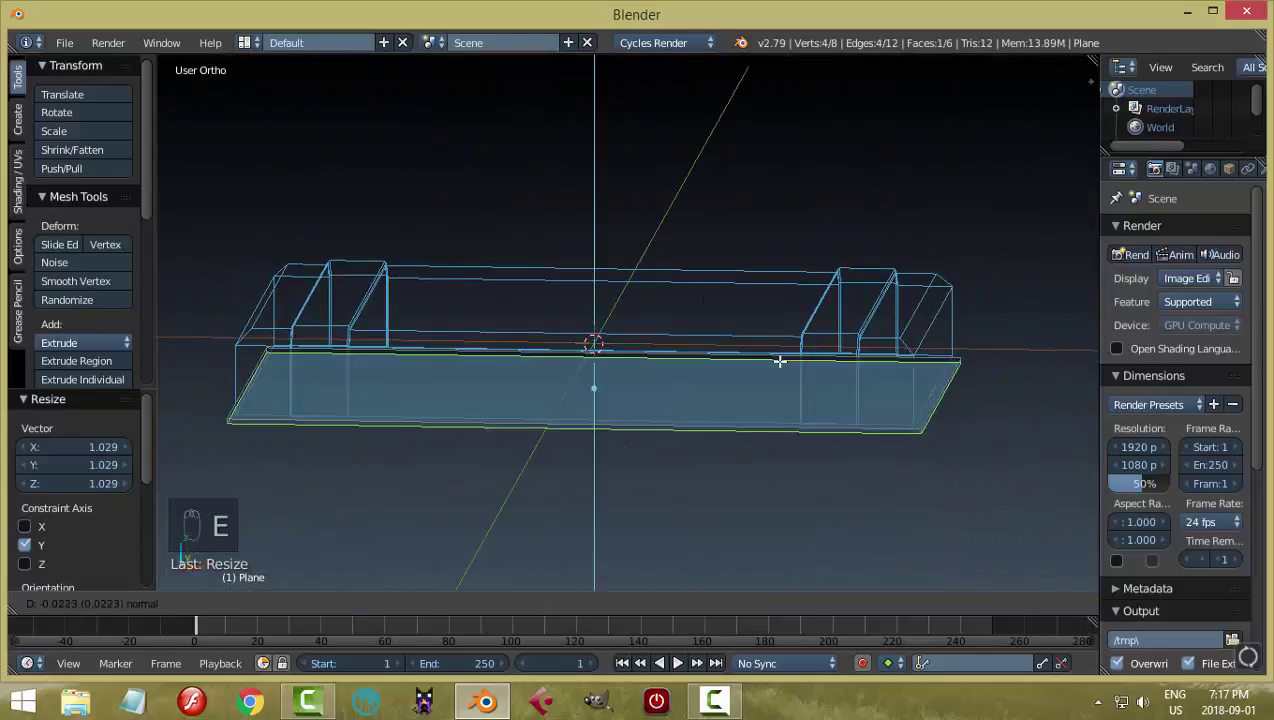
key("a")
key("ctrl+n")
key("a")
key("Tab")
Bevel the base plate's edges in face select mode and leave Edit Mode
key("z")
middle_click(832, 480)
key("KP_1")
left_click(571, 384)
middle_click(872, 420)
key("a")
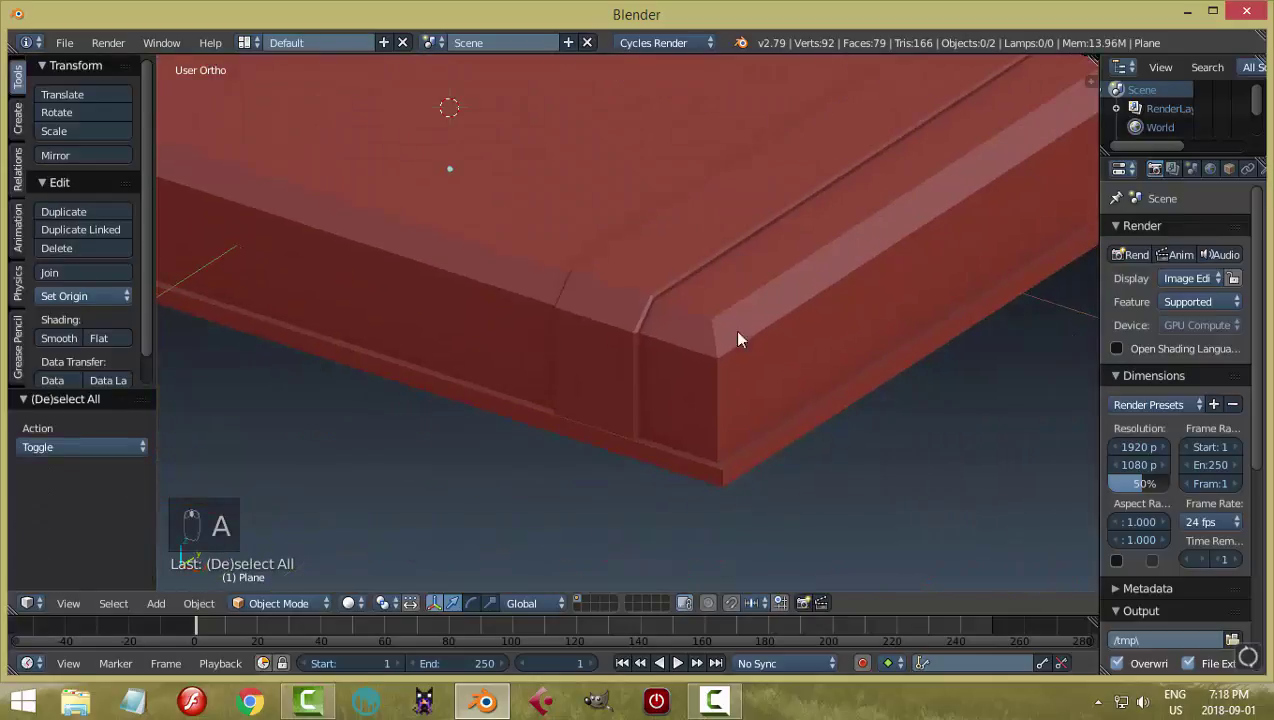
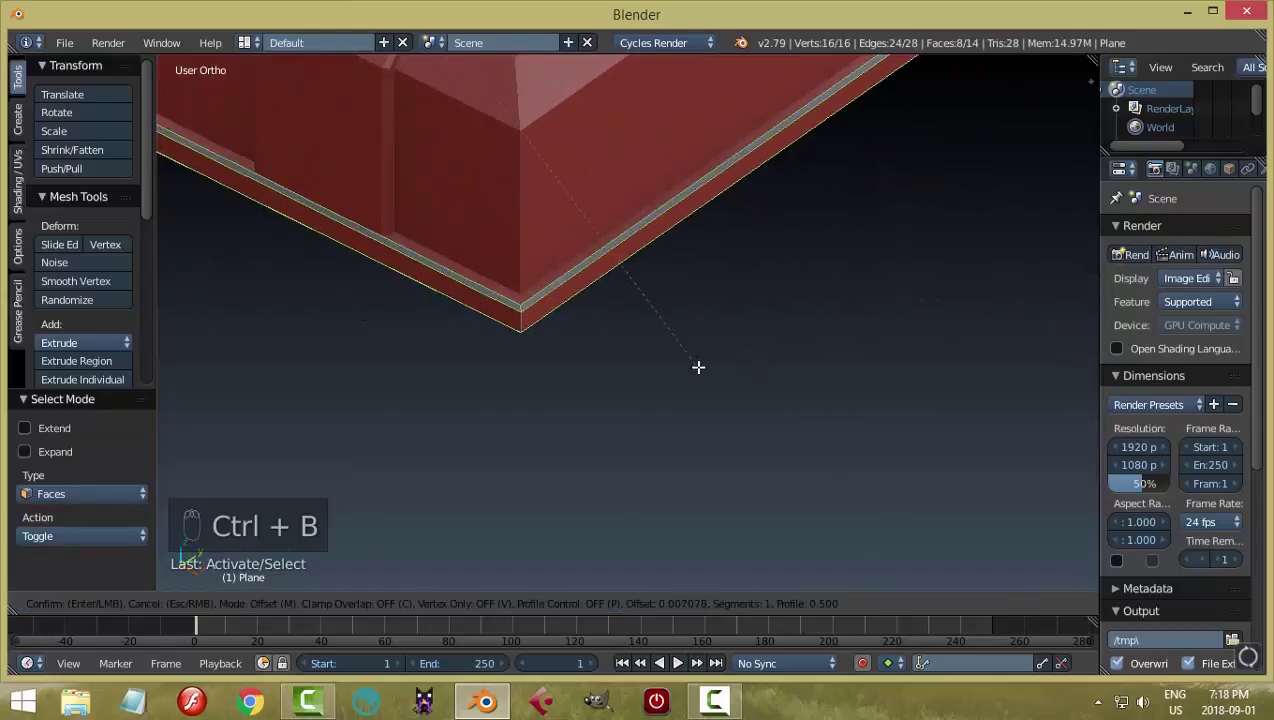
key("a")
key("Tab")
left_click(670, 371)
key("a")
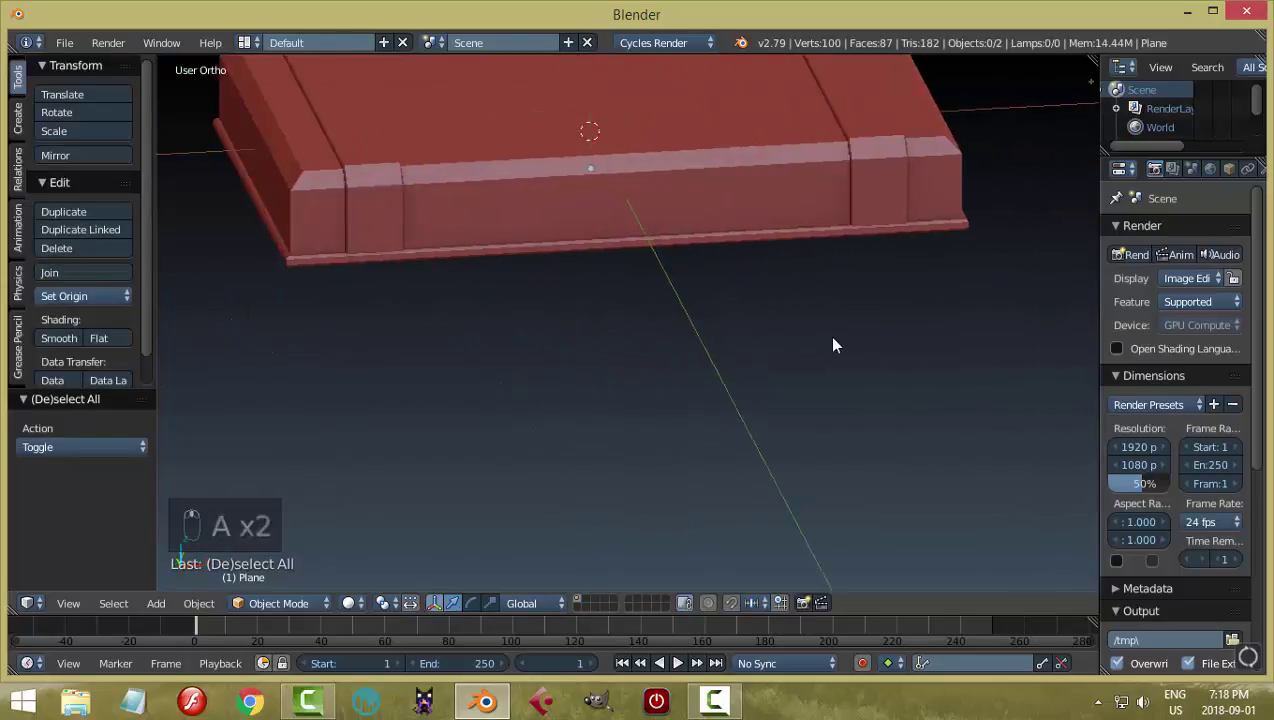
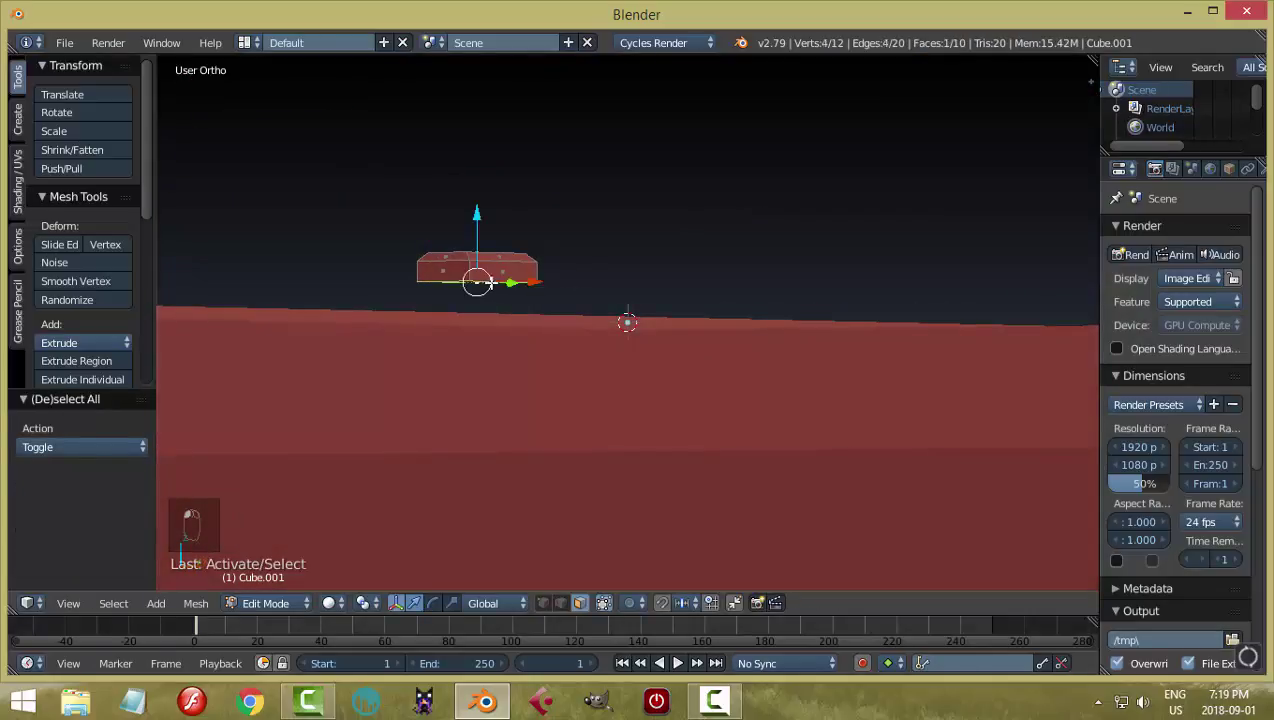
Flatten the new small cube into a low block and size it for a hinge
key("x")
middle_click(598, 287)
key("a")
left_click(550, 189)
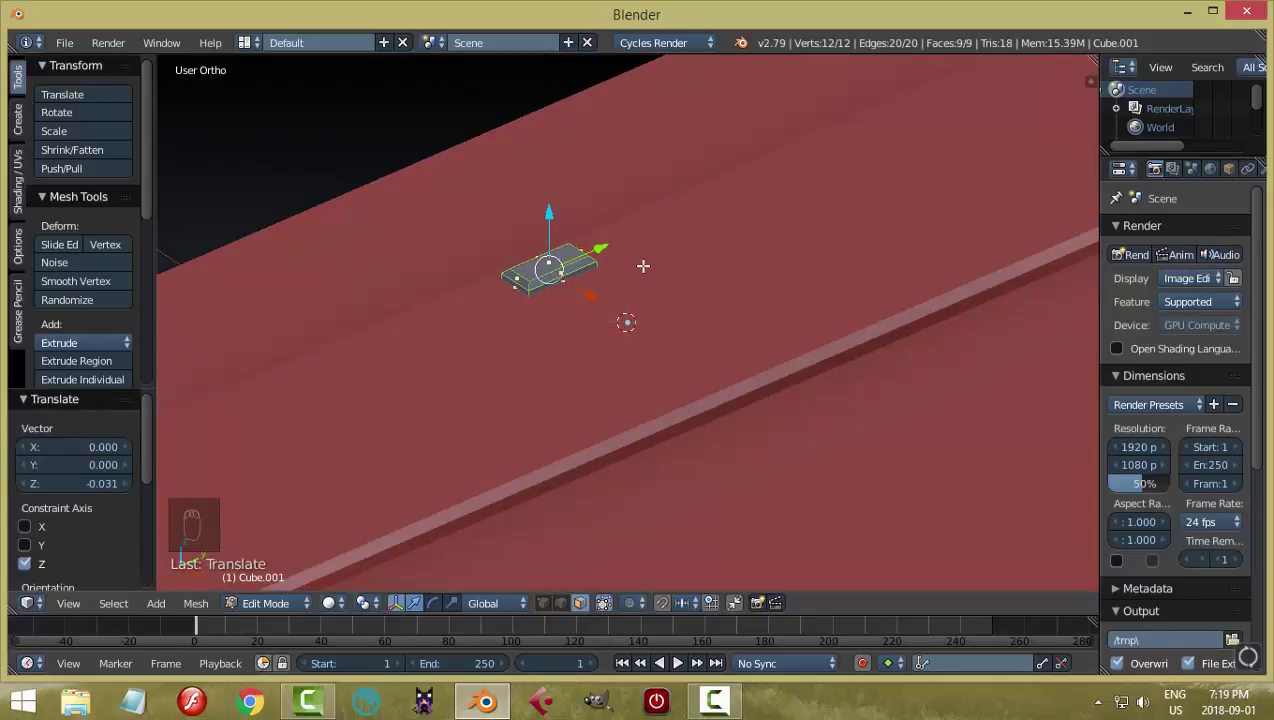
key("Tab")
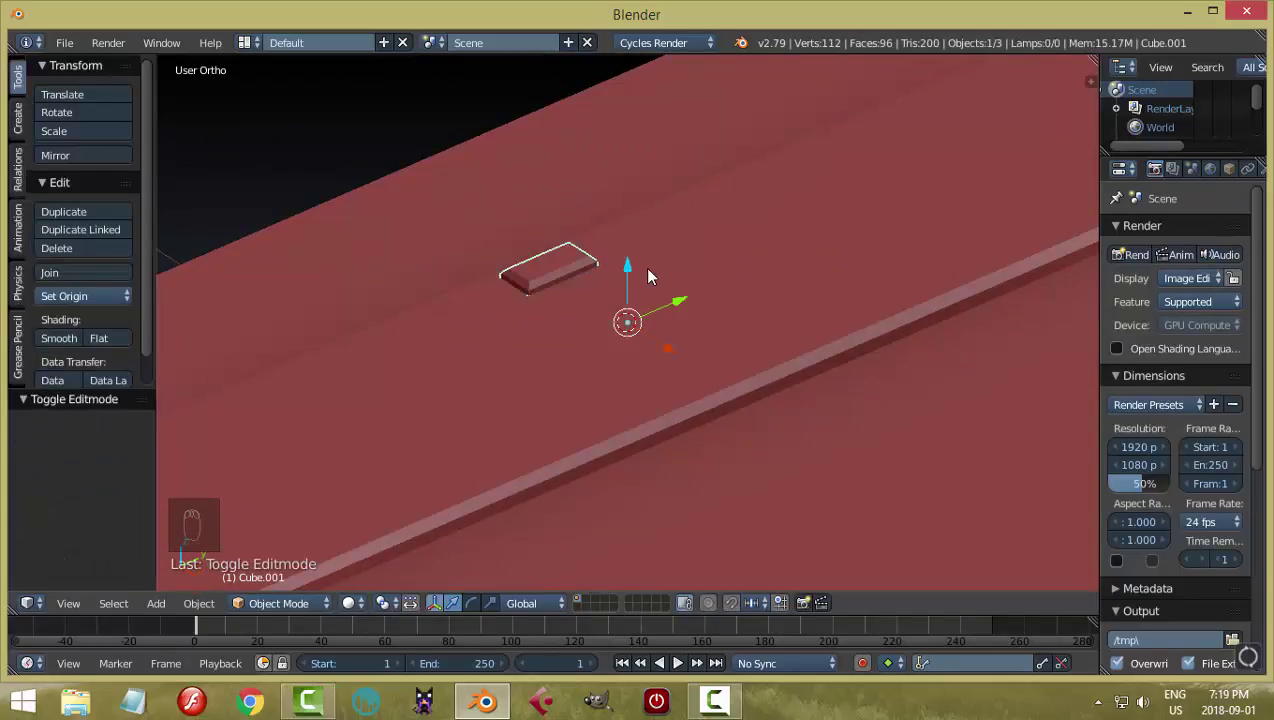
left_click(102, 304)
key("shift+s")
left_click(631, 382)
key("ctrl+a")
key("Tab")
key("s")
key("a")
key("Tab")
left_click(644, 294)
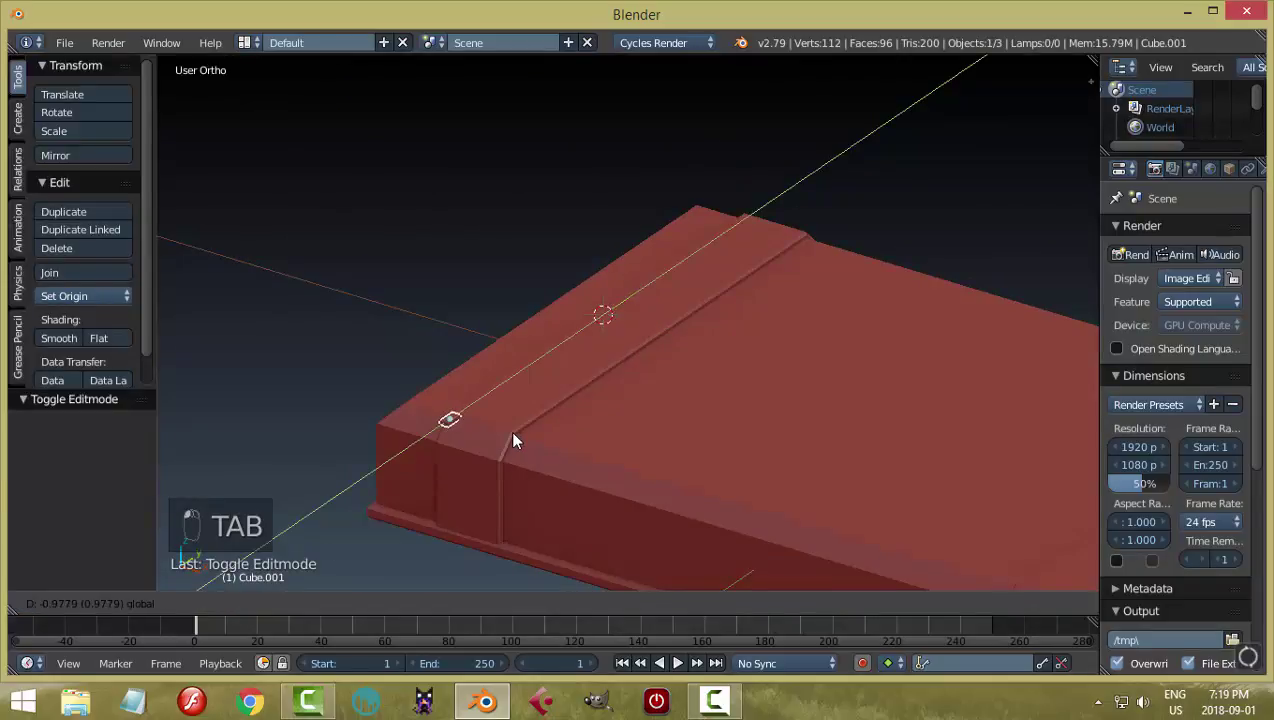
Chamfer the block by shrinking its top edge in Left Ortho view
key("KP_Decimal")
key("ctrl+KP_3")
key("Tab")
key("a")
key("s")
key("s")
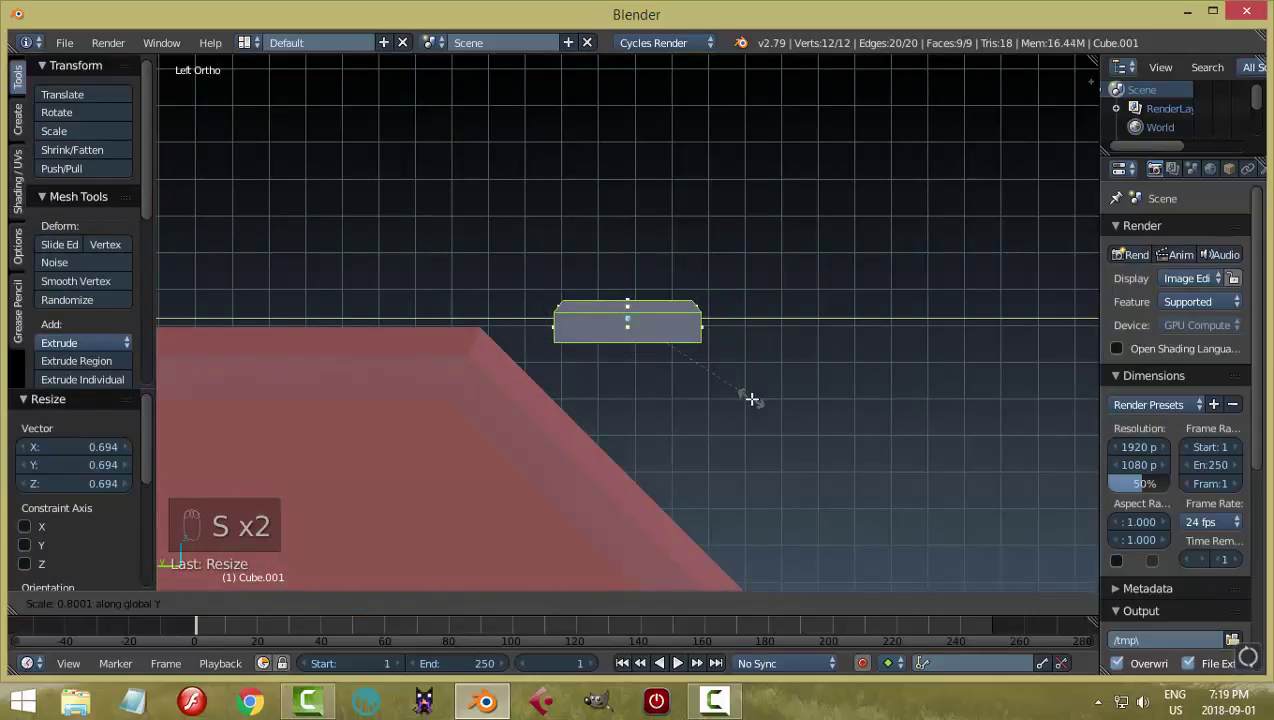
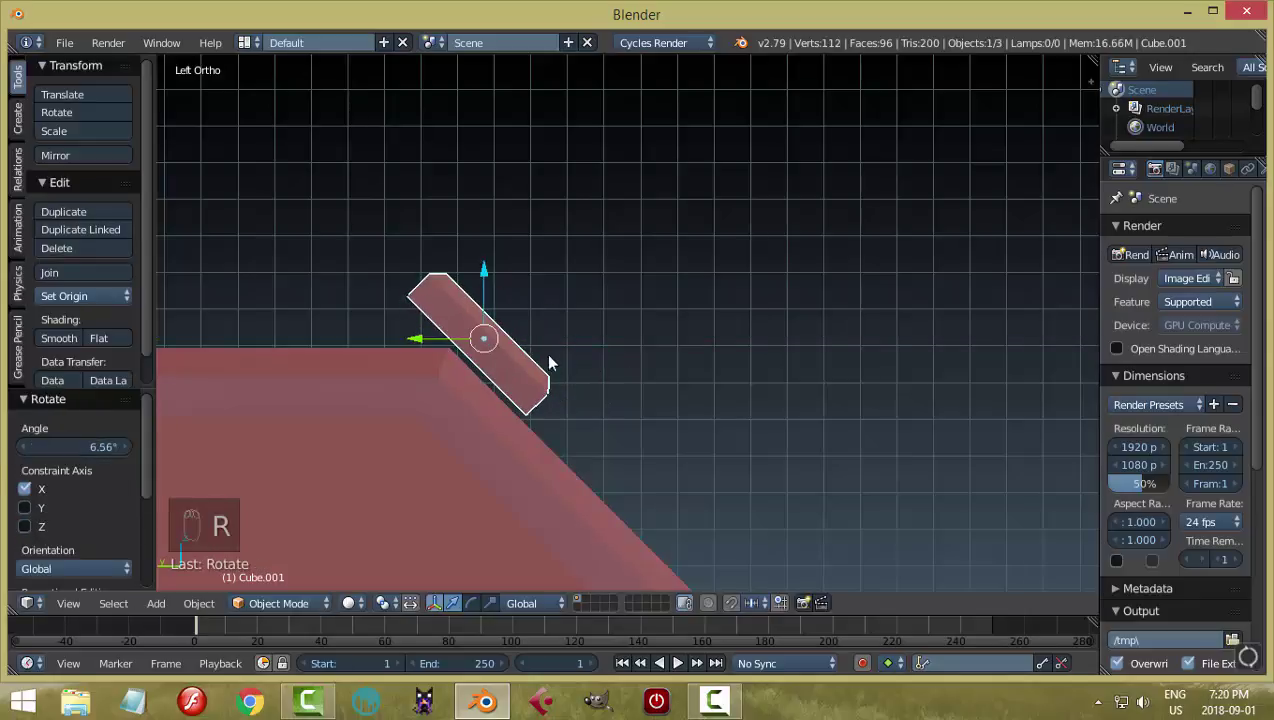
Tilt the block on X to match the back slope, set it against the edge and duplicate it
left_click(533, 616)
left_click_drag(488, 380, 676, 421)
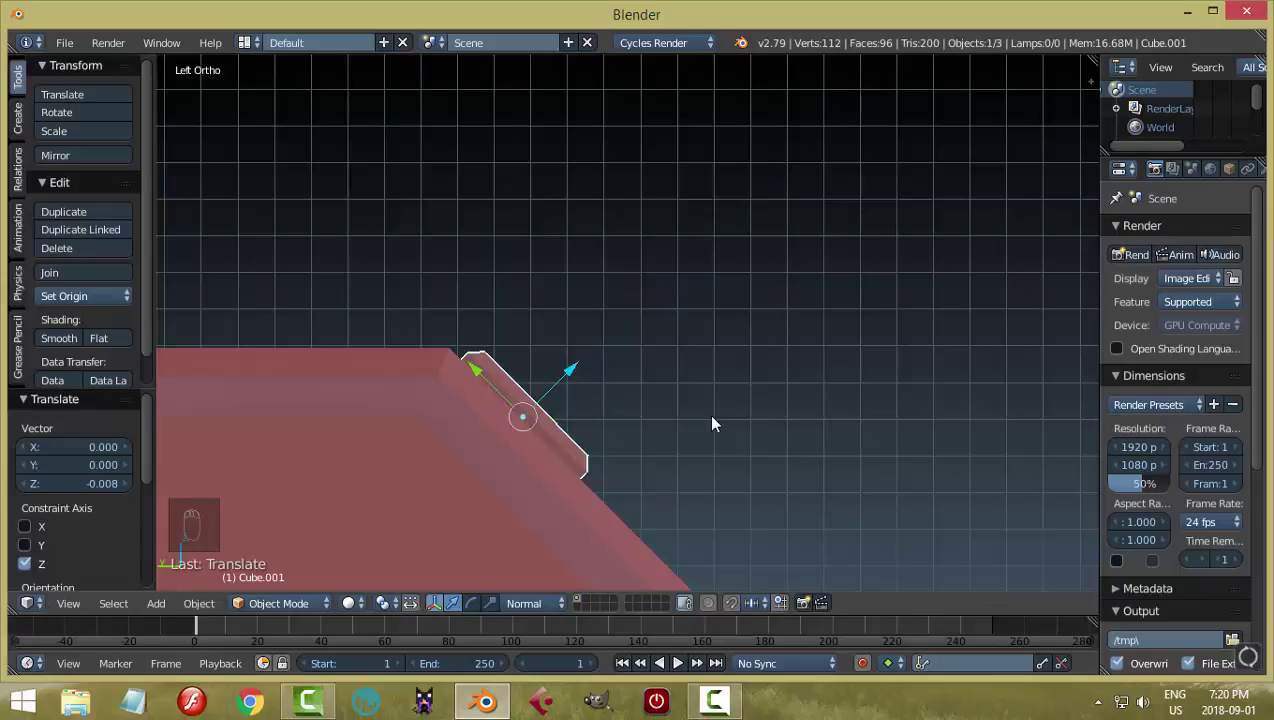
left_click_drag(751, 463, 772, 480)
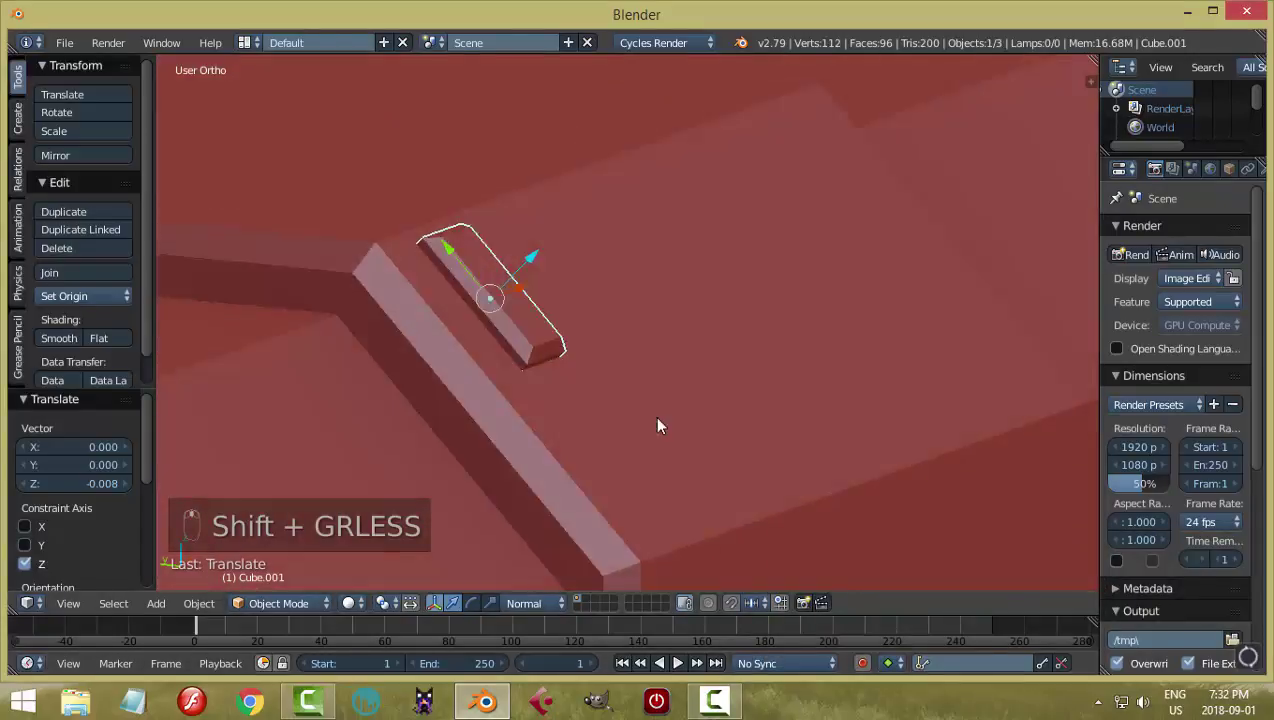
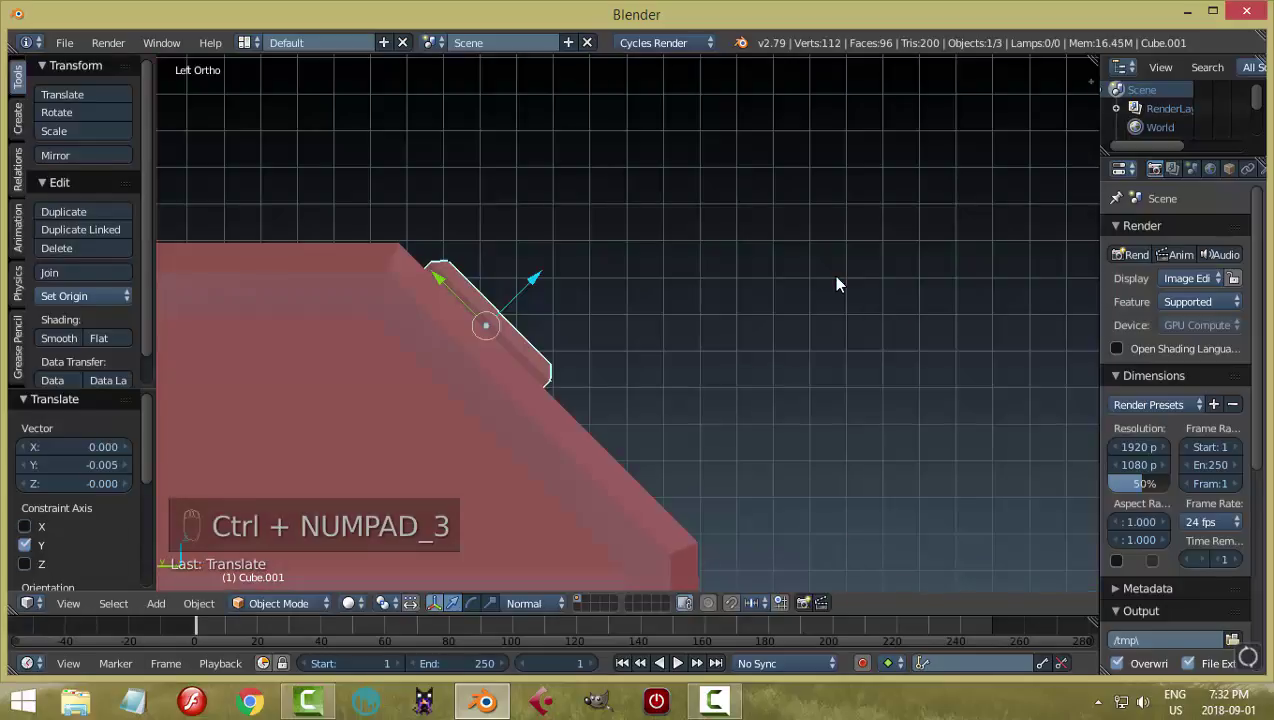
key("shift+d")
Place the second hinge block and slide the 28-dash stitch row along the case edge
left_click(441, 279)
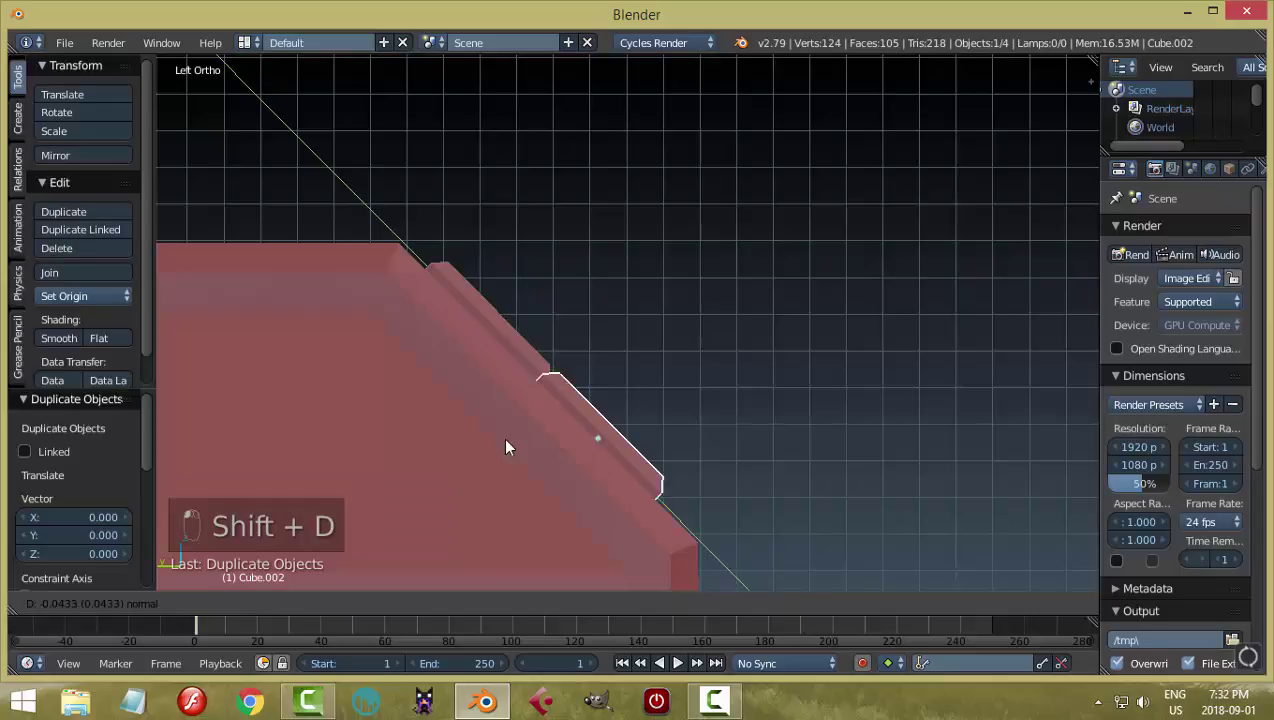
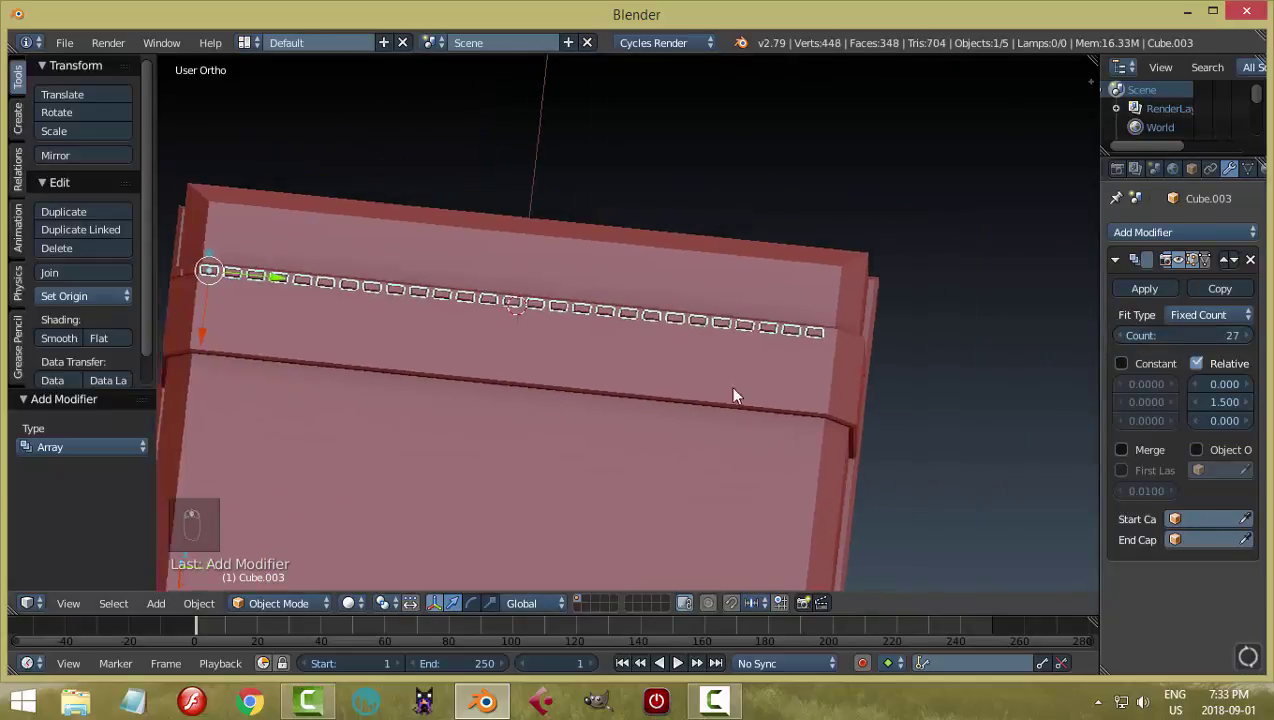
left_click(412, 308)
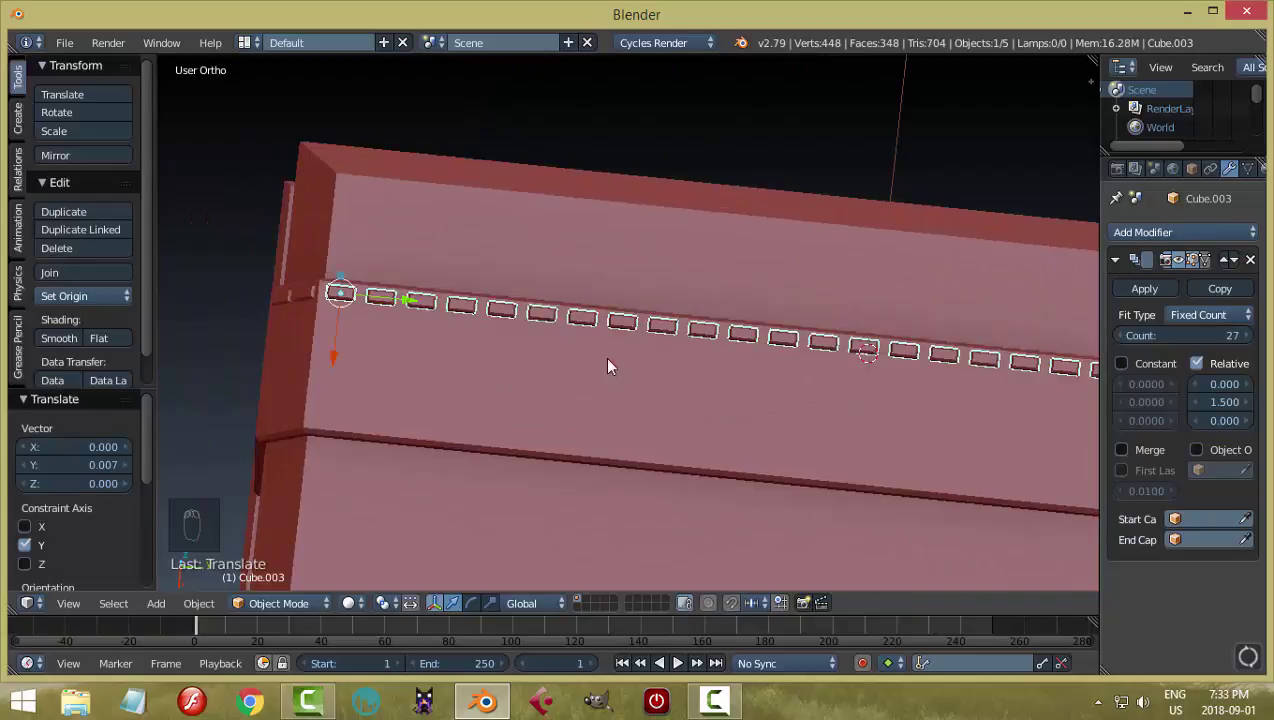
left_click_drag(812, 396, 476, 338)
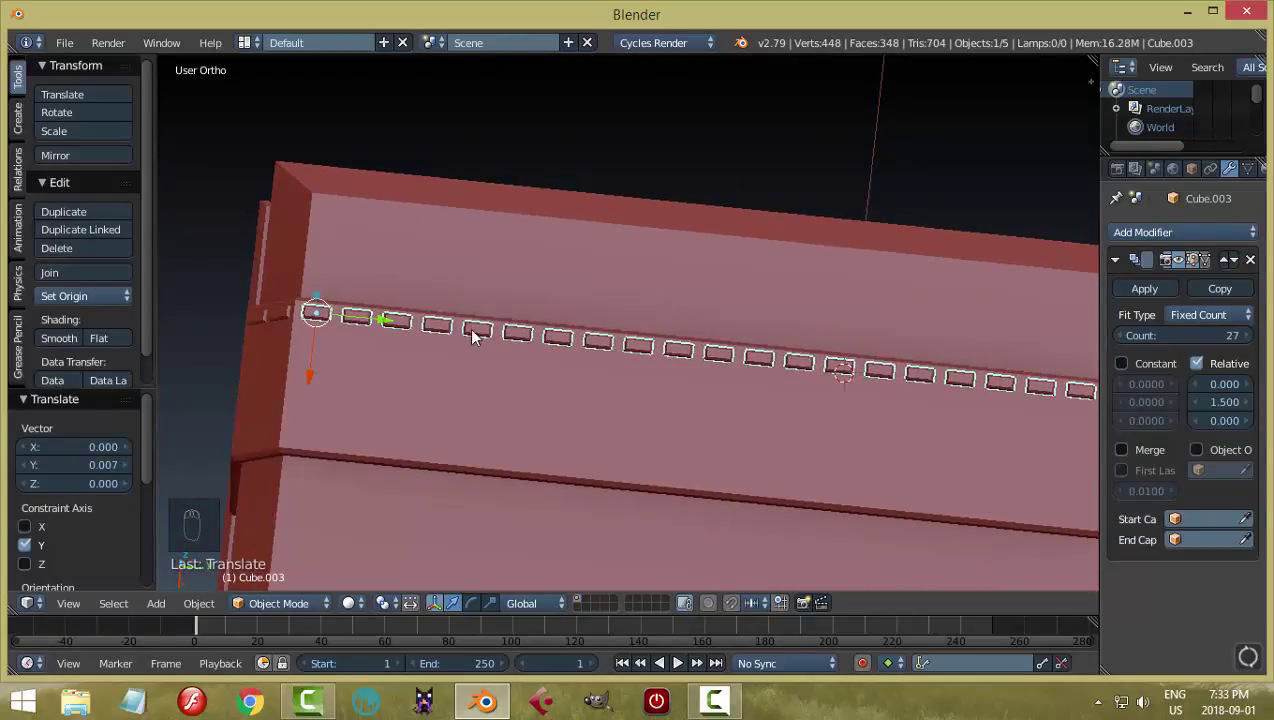
left_click_drag(1200, 406, 724, 487)
middle_click(811, 456)
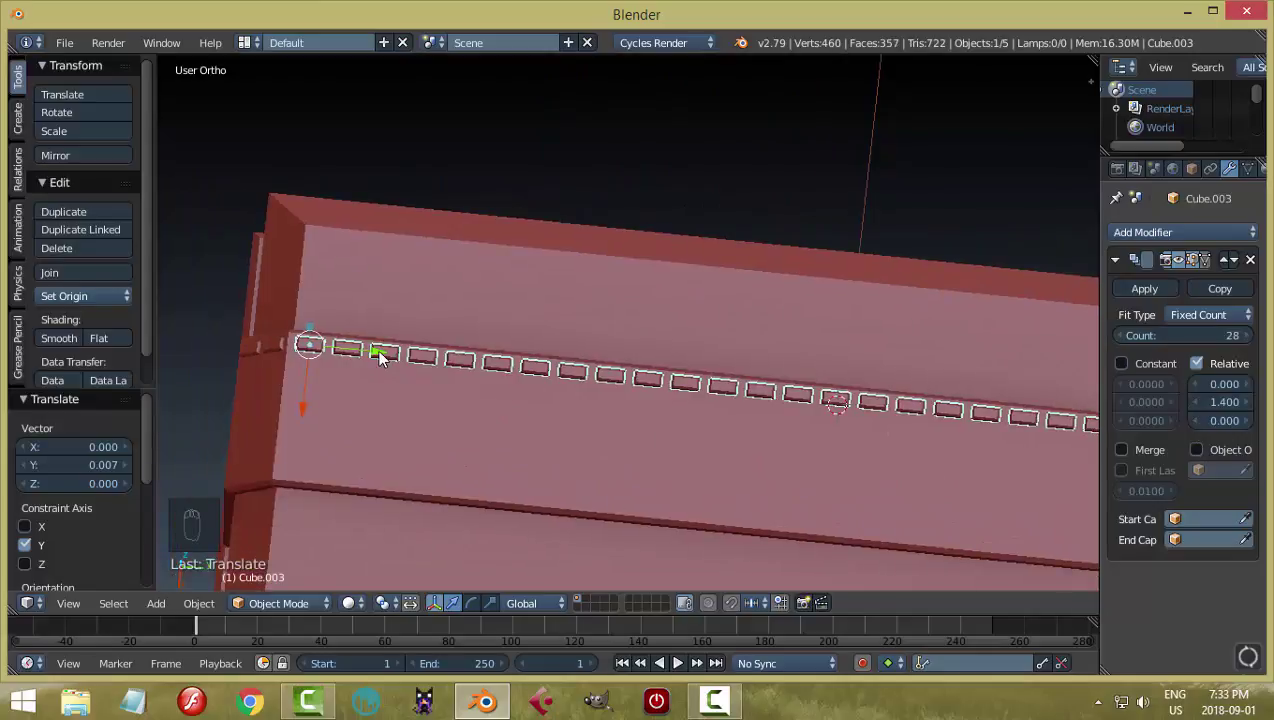
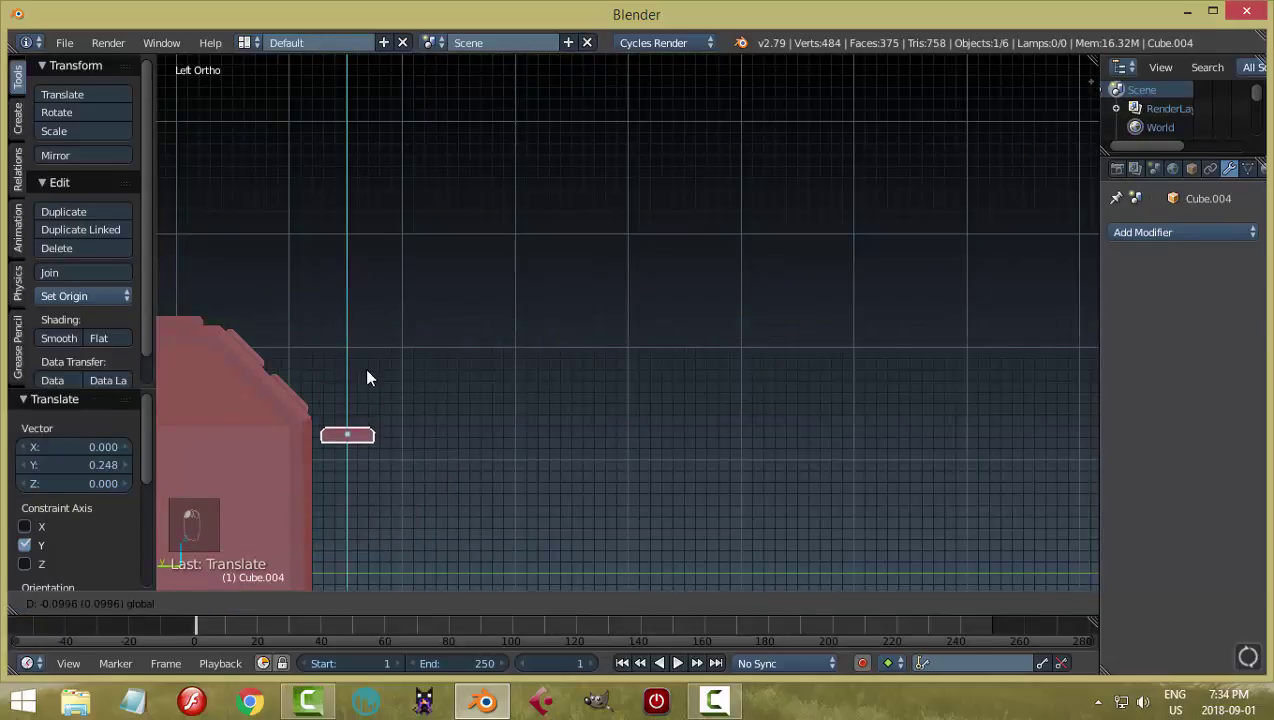
Rotate the stitch piece upright and place it on the strap edge
key("KP_Decimal")
key("r")
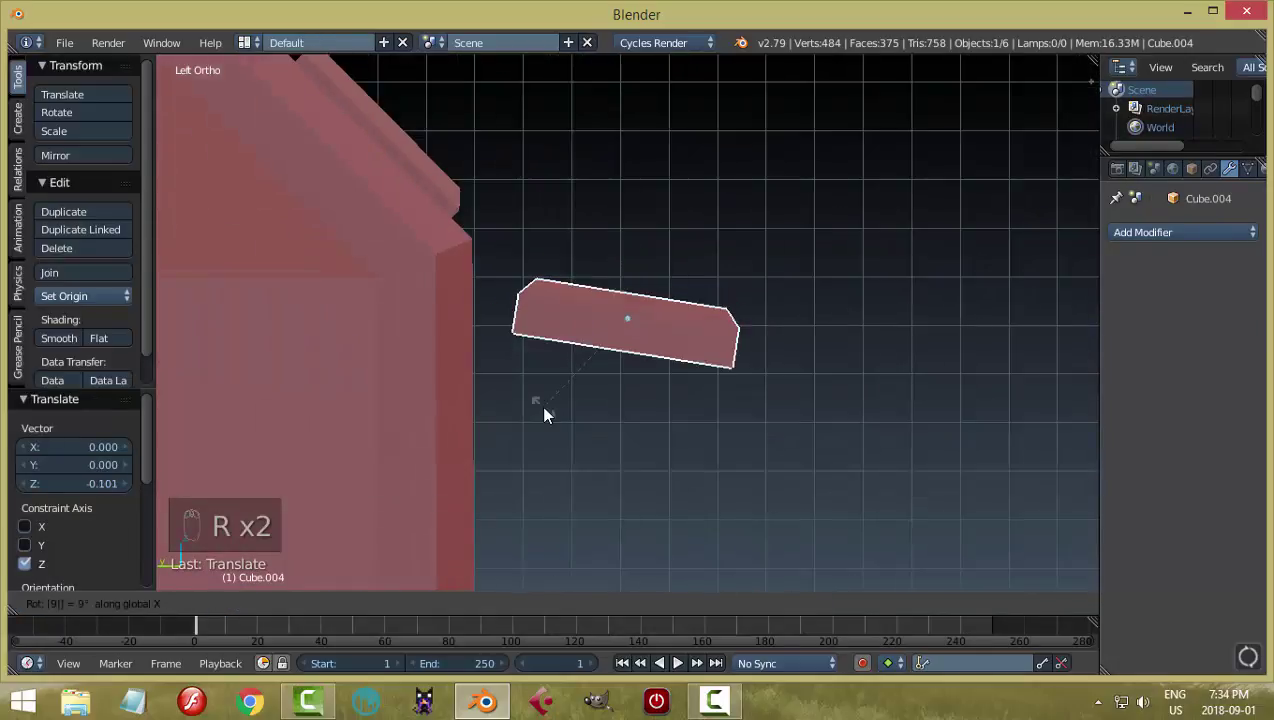
left_click(632, 262)
left_click(563, 421)
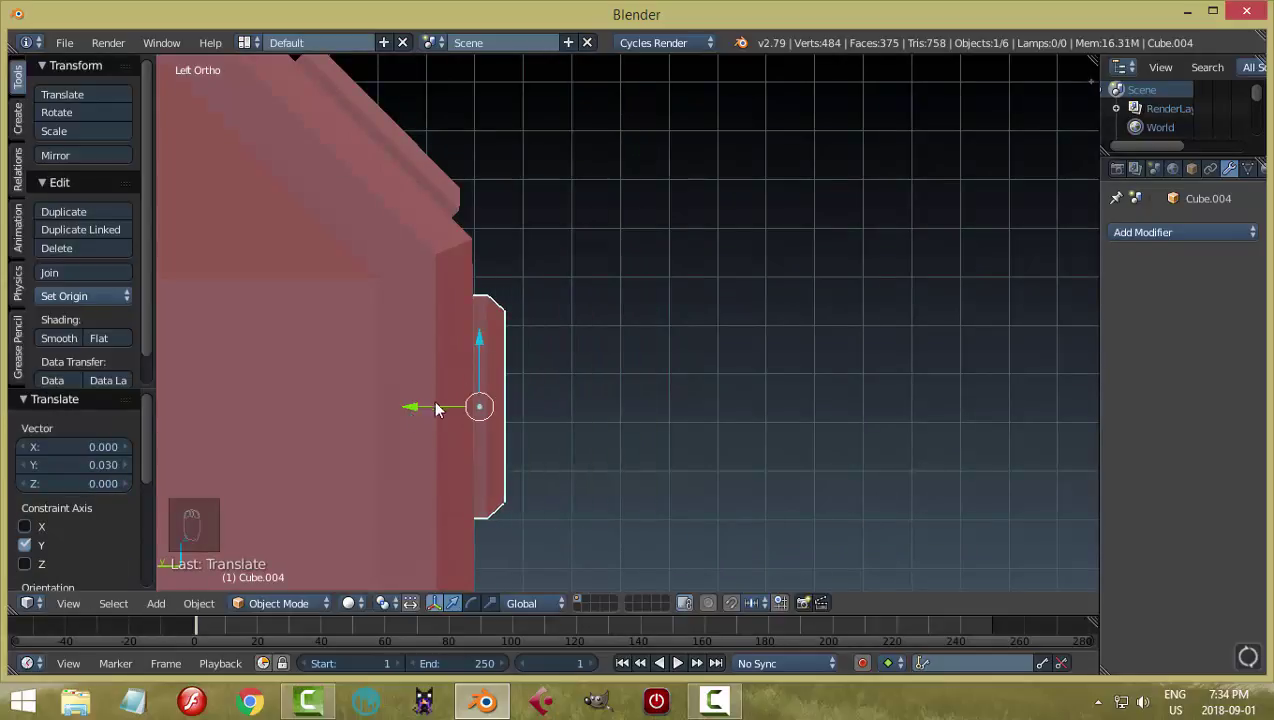
left_click(417, 410)
left_click_drag(732, 402, 788, 394)
key("ctrl+a")
Array the stitch downward with relative offset -1.4 on Z and count 5
left_click(773, 396)
left_click(1125, 239)
left_click(1234, 429)
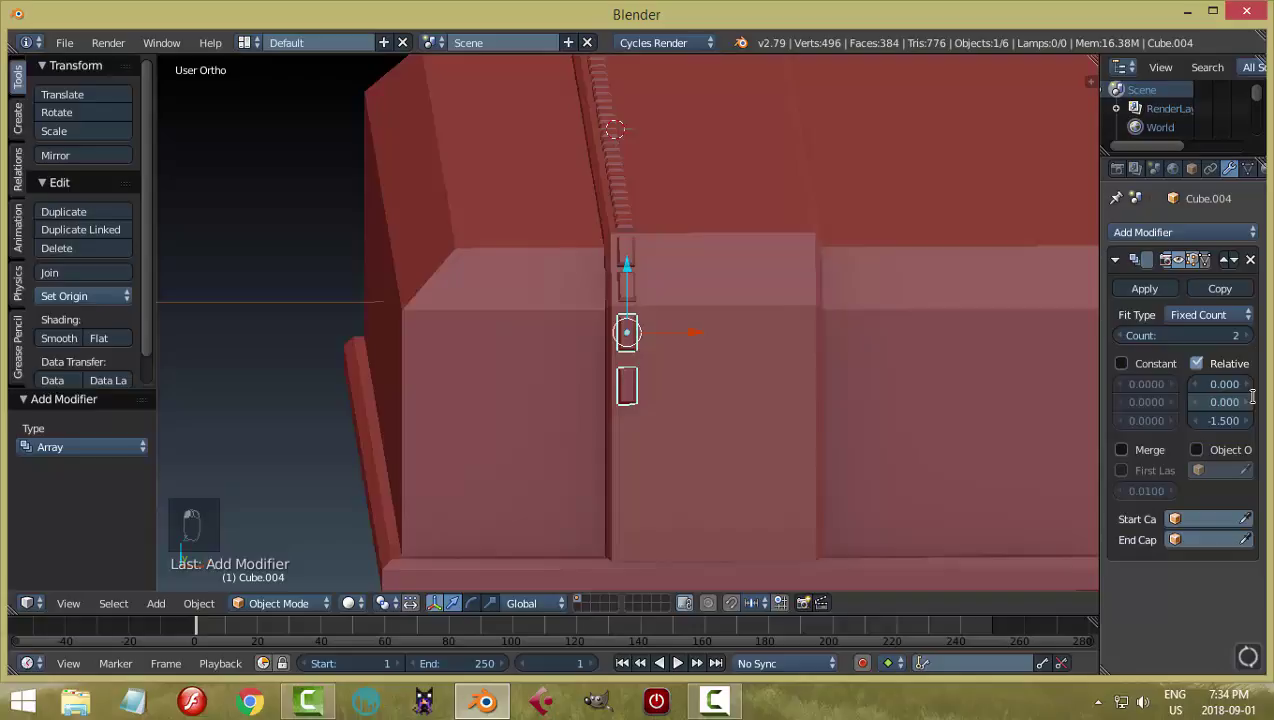
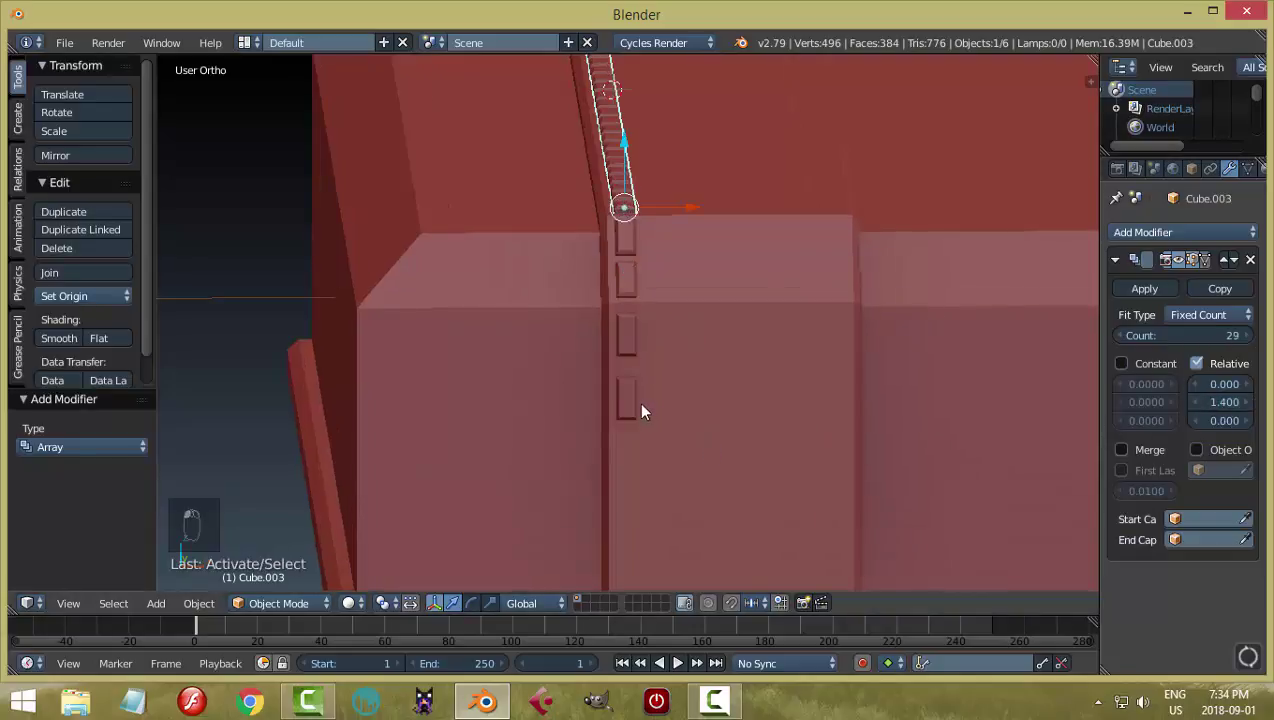
left_click(1197, 427)
left_click(1252, 425)
middle_click(770, 442)
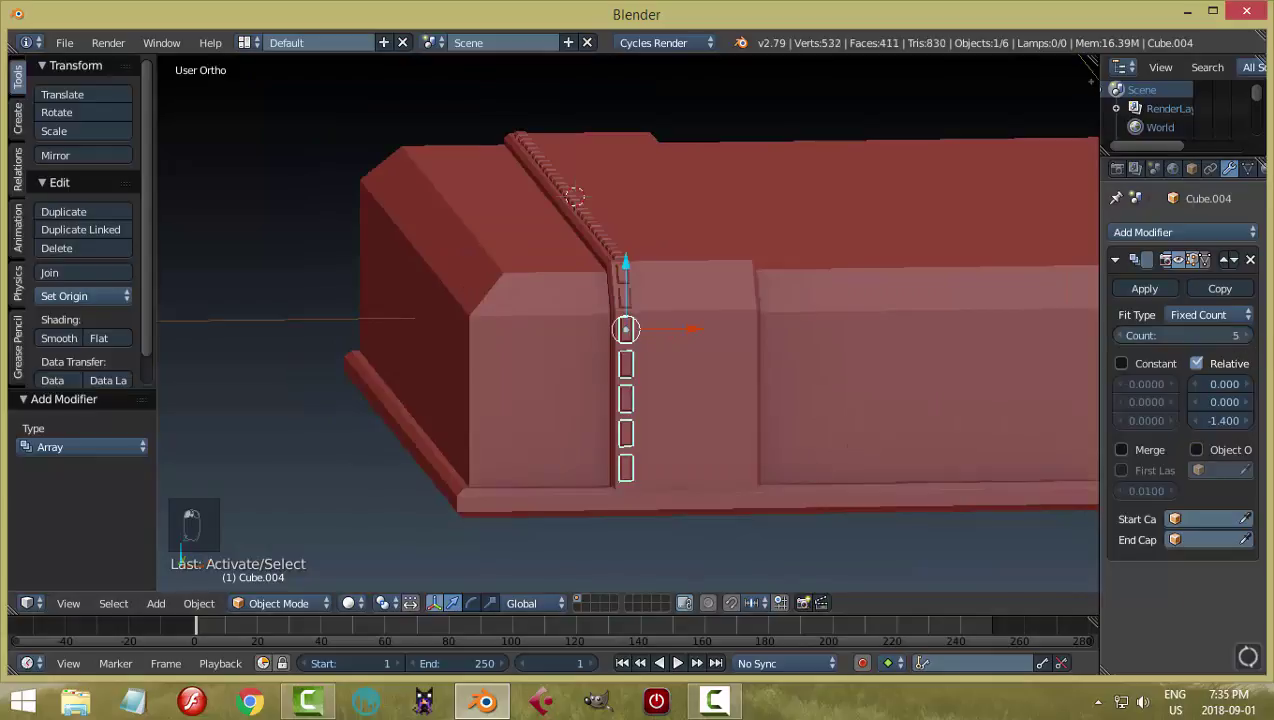
middle_click(760, 434)
middle_click(777, 448)
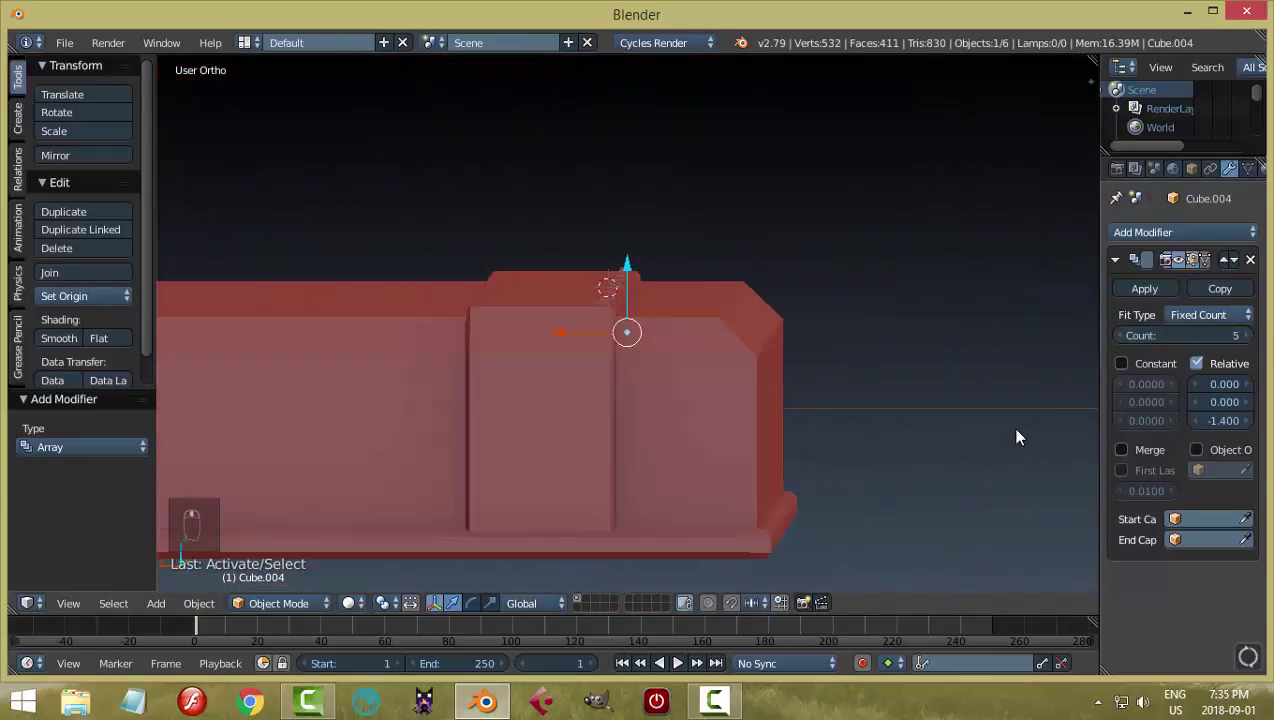
left_click(1144, 294)
Mirror the stitch column on Y around the briefcase body with Cube as mirror object
middle_click(528, 262)
left_click_drag(553, 266, 388, 313)
key("ctrl+j")
left_click(115, 301)
left_click_drag(682, 281, 499, 439)
middle_click(499, 439)
left_click(351, 361)
key("shift+s")
left_click(624, 351)
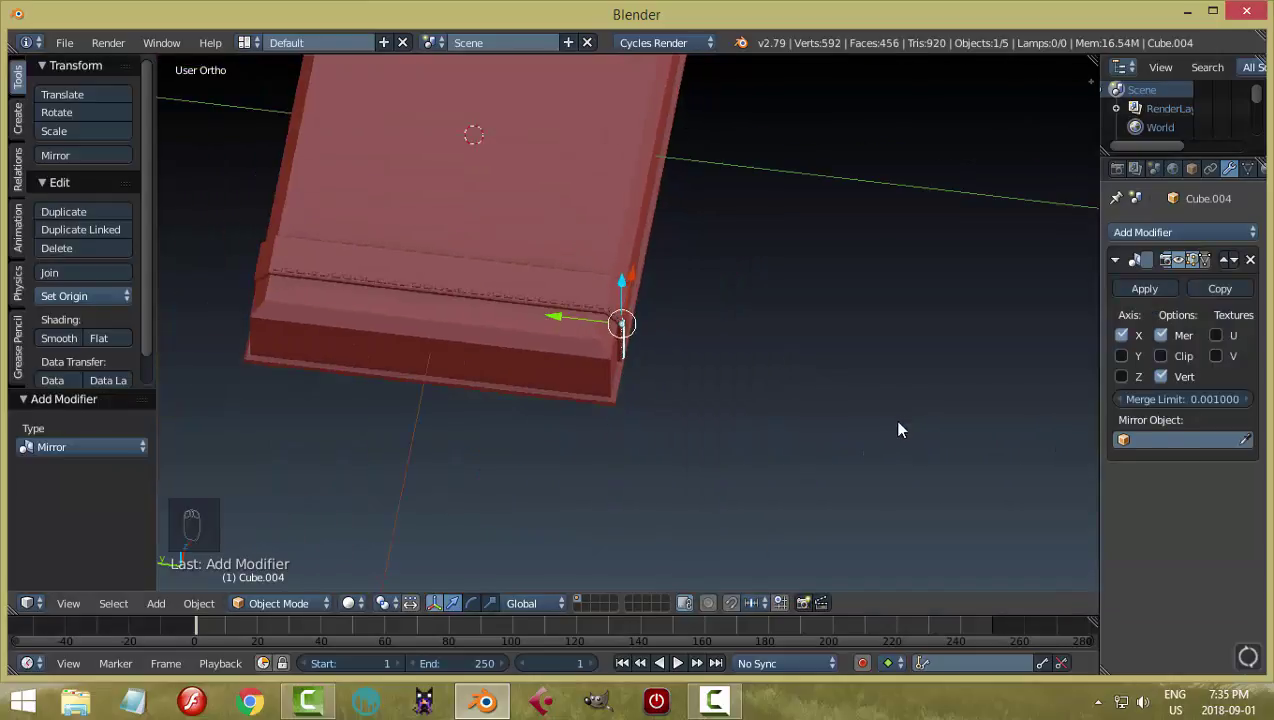
left_click(1250, 440)
left_click(1125, 359)
middle_click(427, 375)
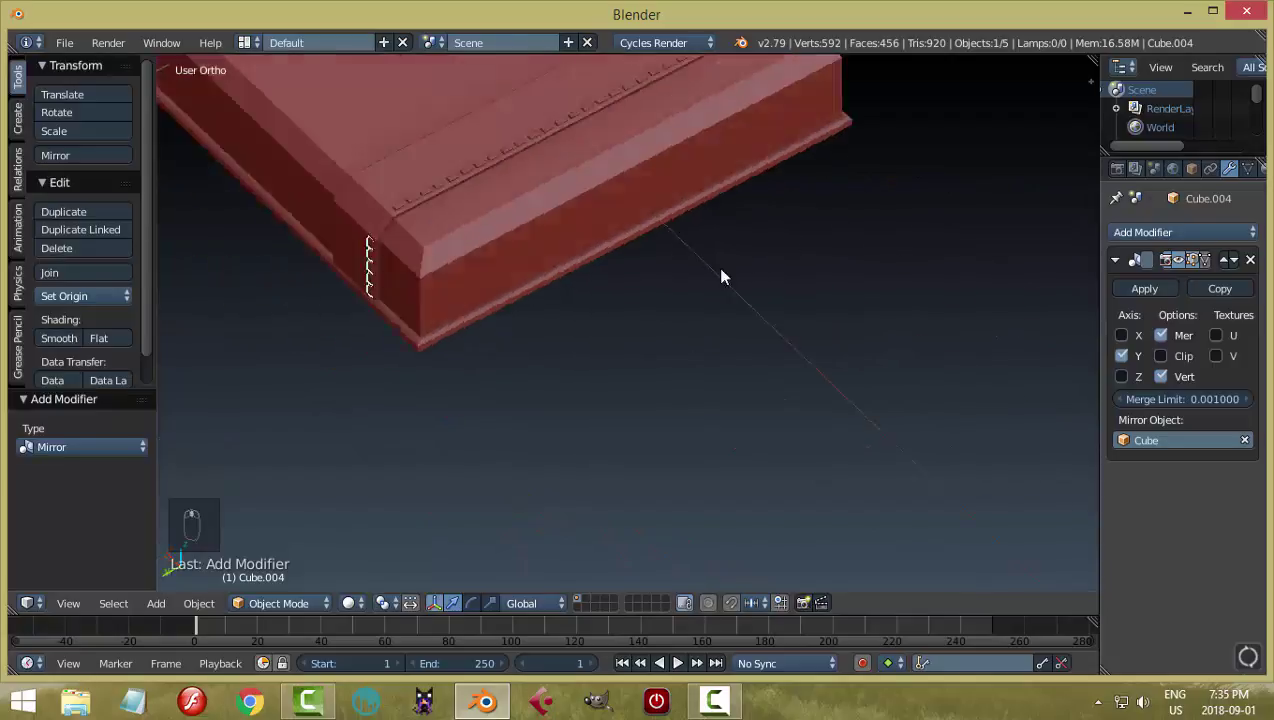
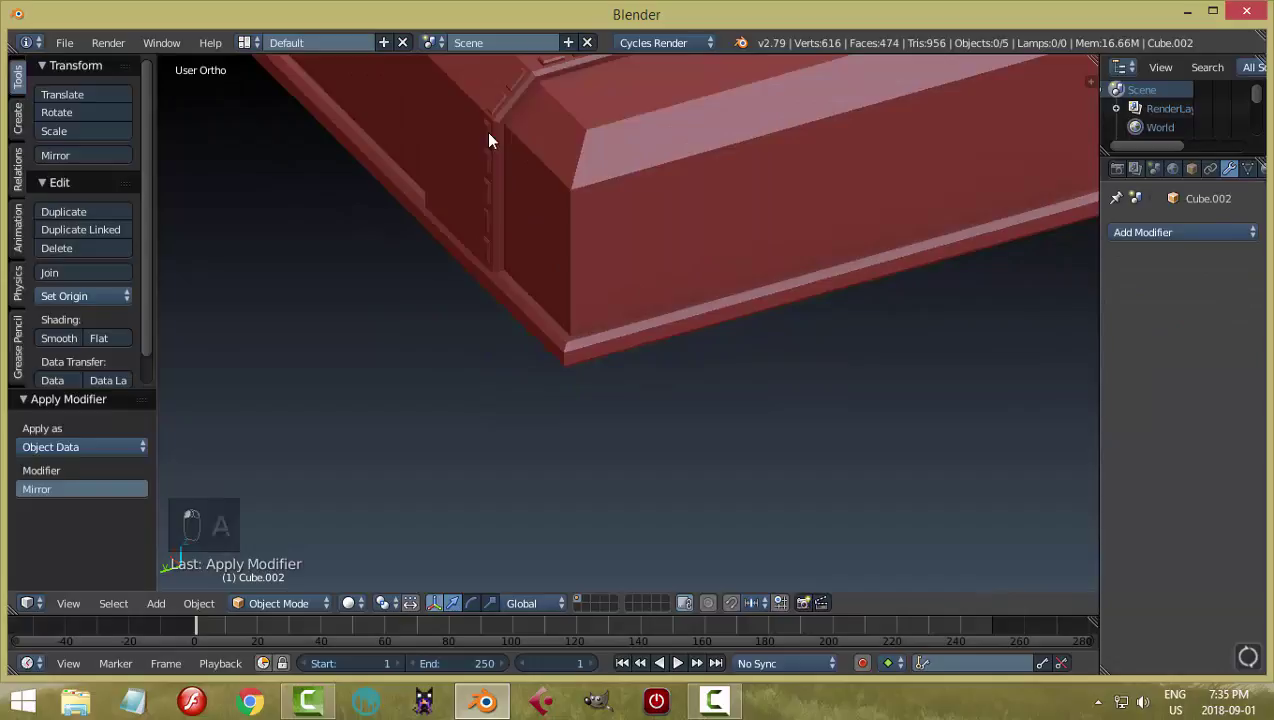
Duplicate the stitch strips across the strap and join them into one object
key("ctrl+j")
left_click(712, 247)
left_click(643, 205)
key("ctrl+j")
left_click(92, 303)
key("KP_7")
key("shift+d")
left_click(477, 403)
key("g")
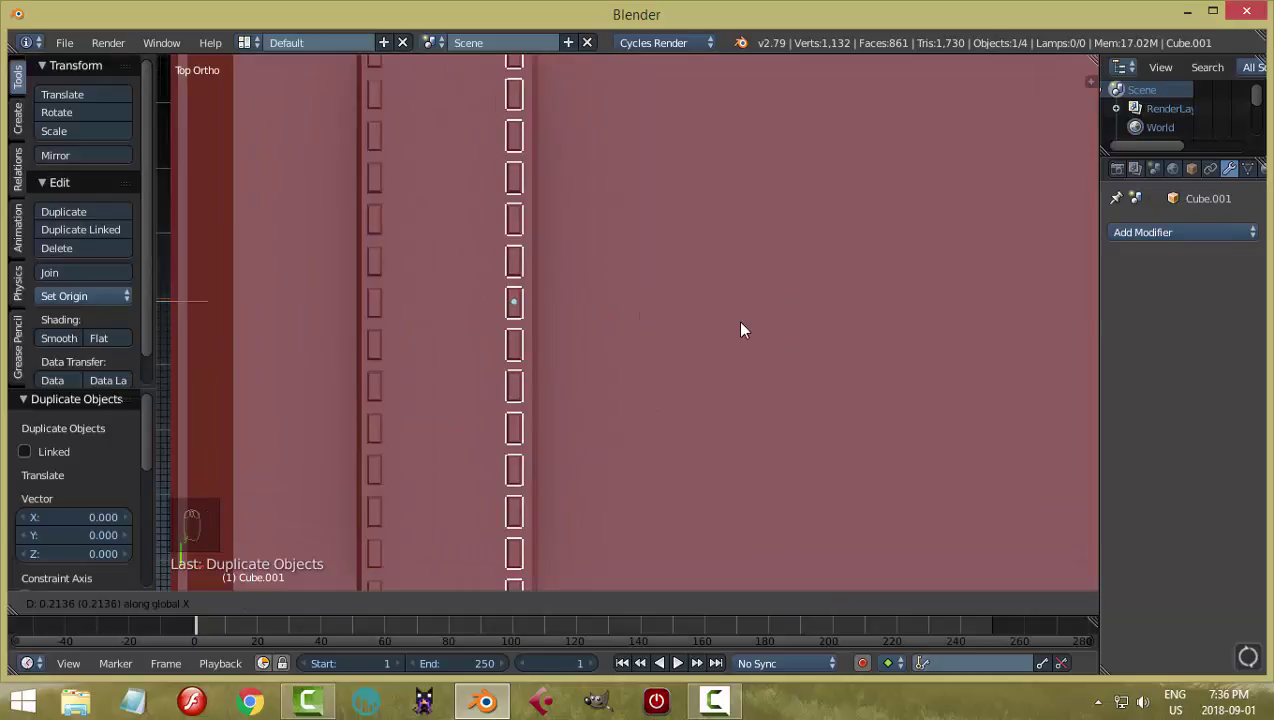
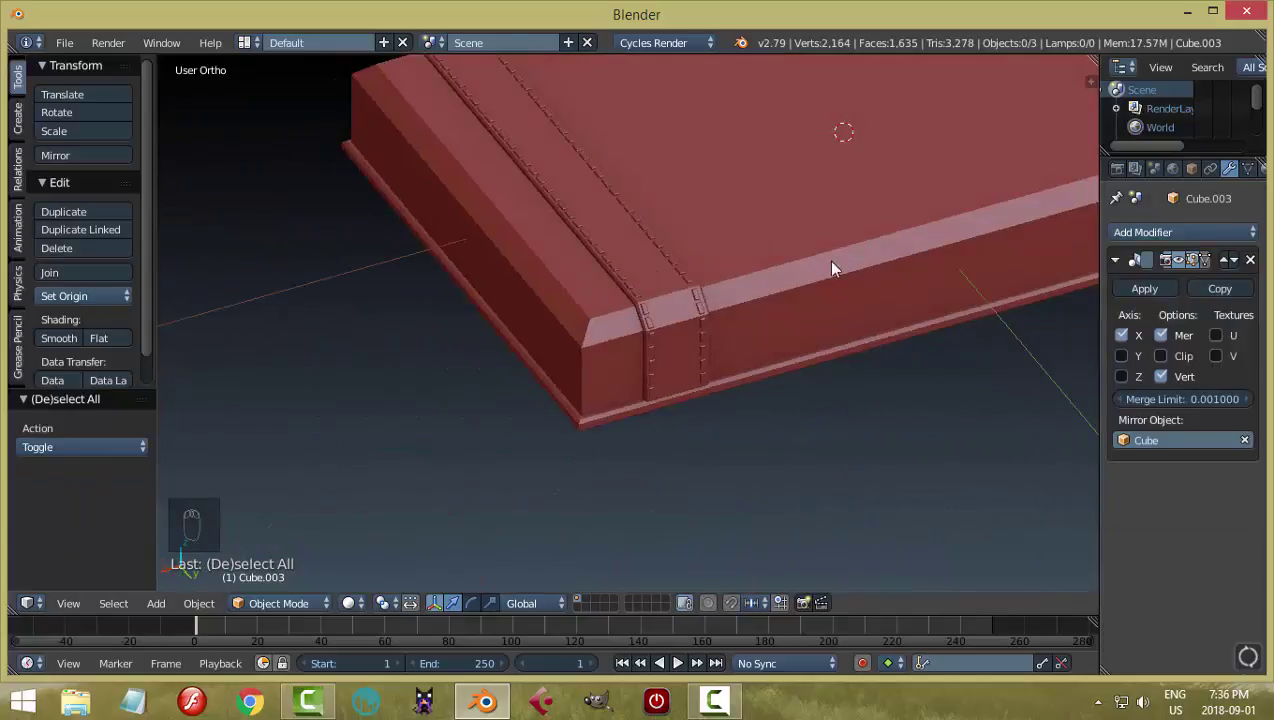
left_click(1150, 289)
Duplicate the case in front view, flip it 180° on X and move it down as the lower half
left_click_drag(714, 336, 803, 298)
key("ctrl+j")
key("KP_1")
key("shift+d")
key("r")
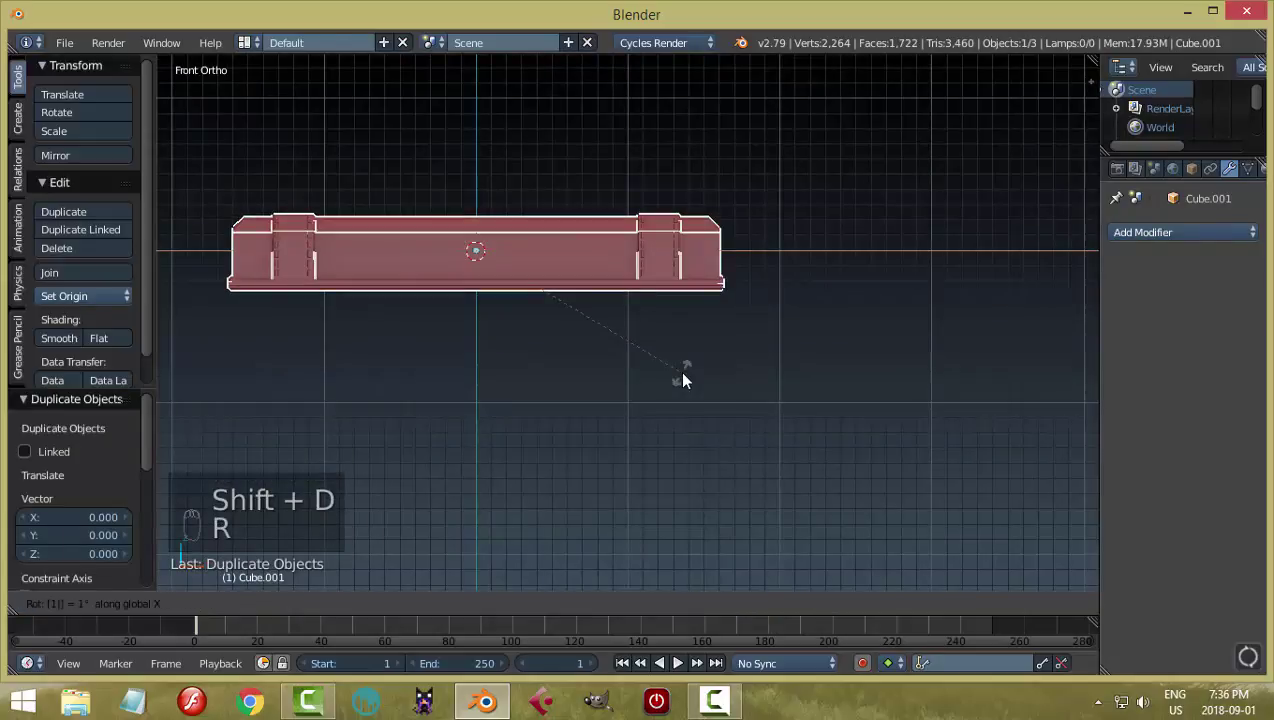
left_click(481, 182)
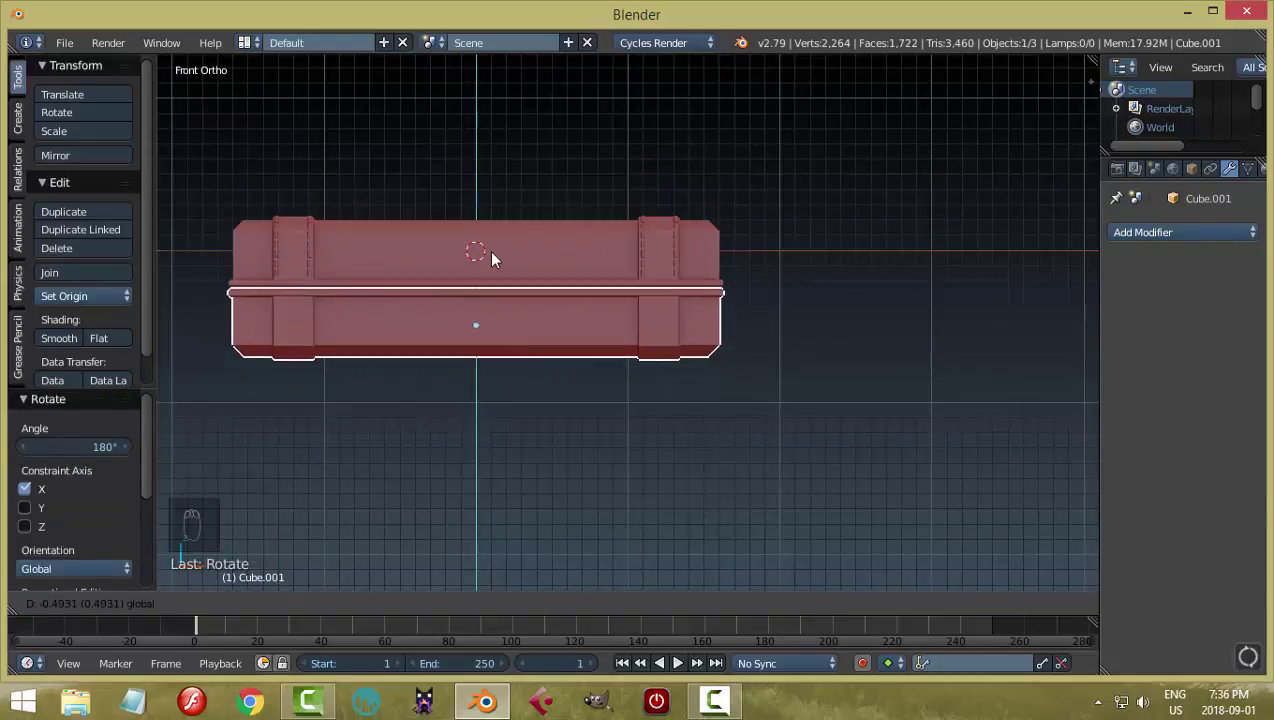
middle_click(669, 371)
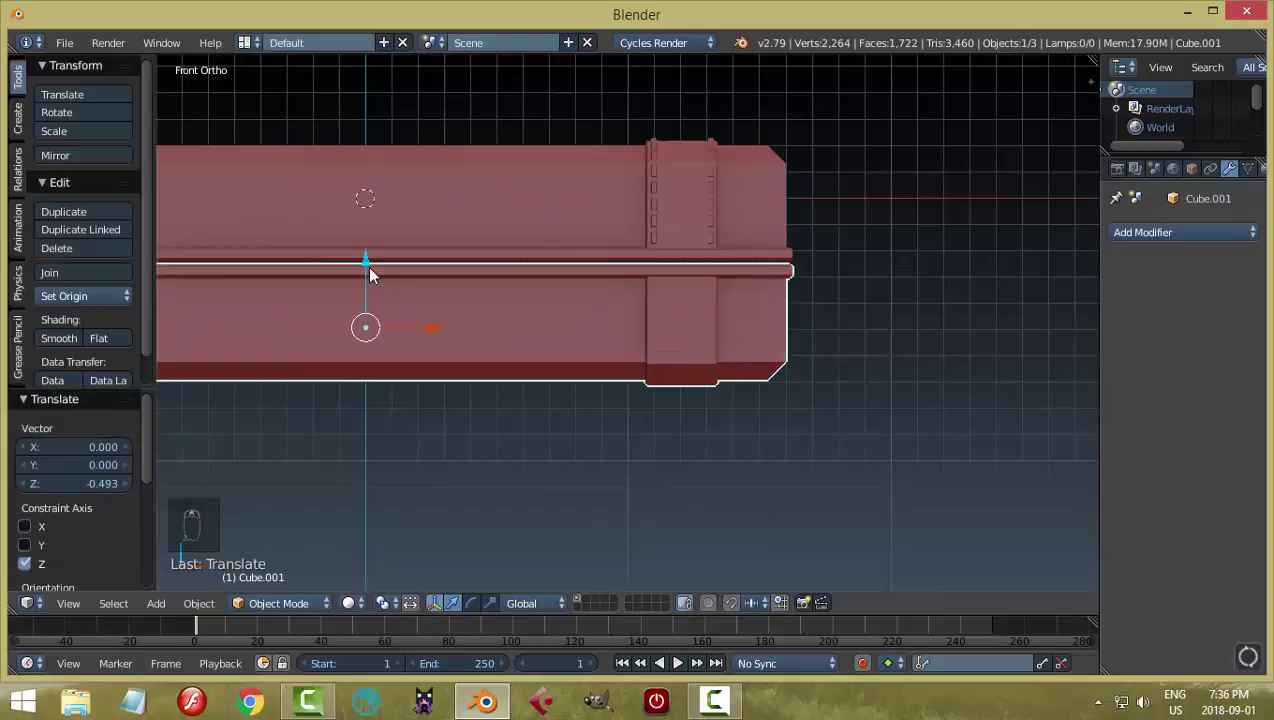
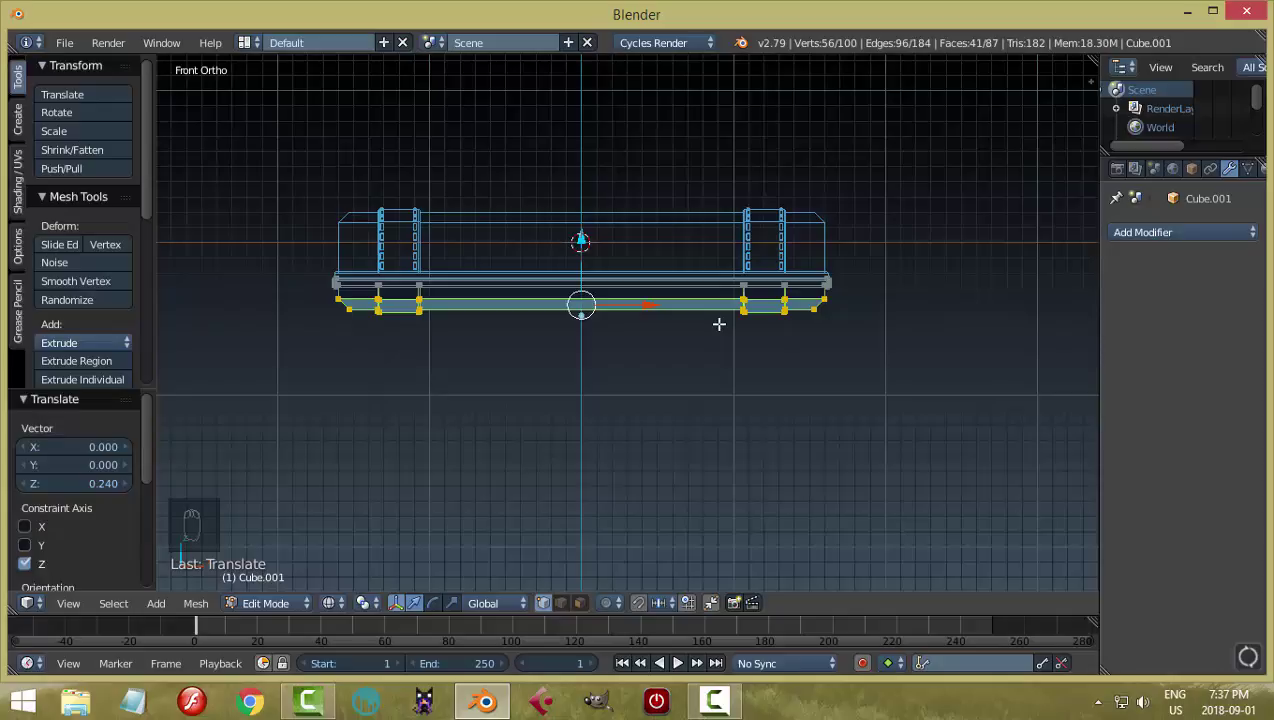
Select every part of the briefcase and rotate it 180° on X
key("a")
key("Tab")
key("z")
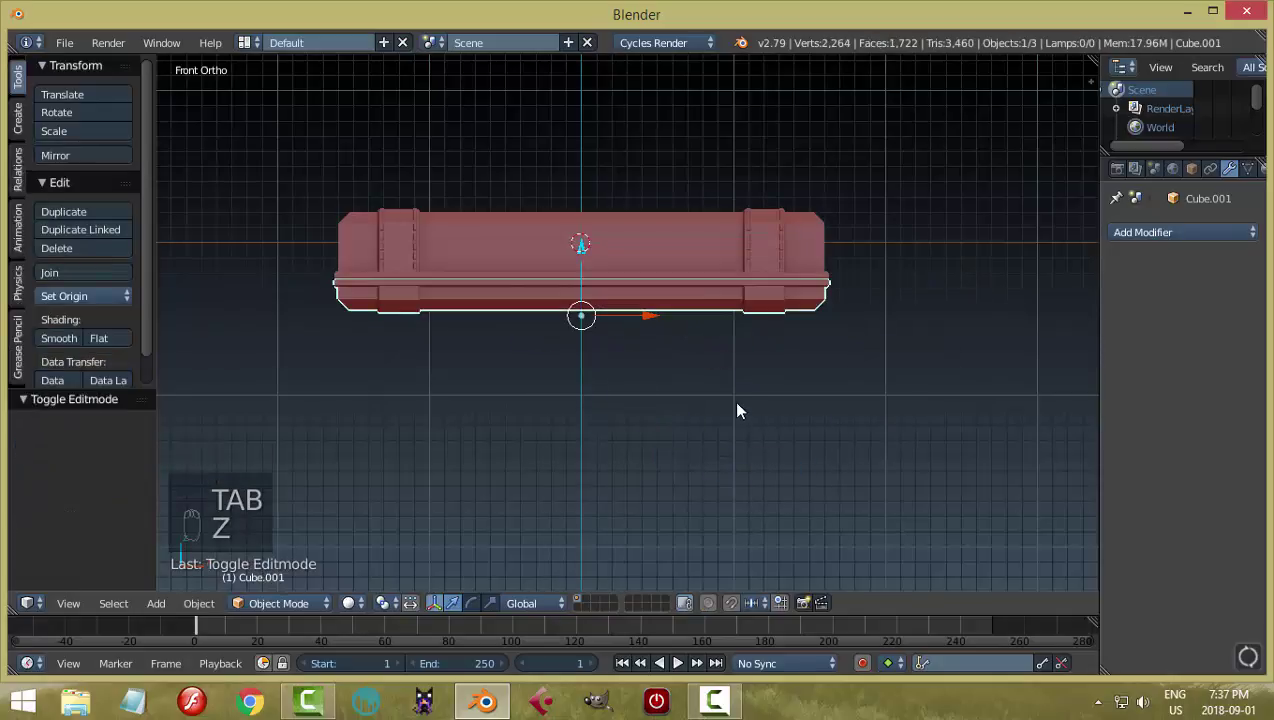
key("a")
key("a")
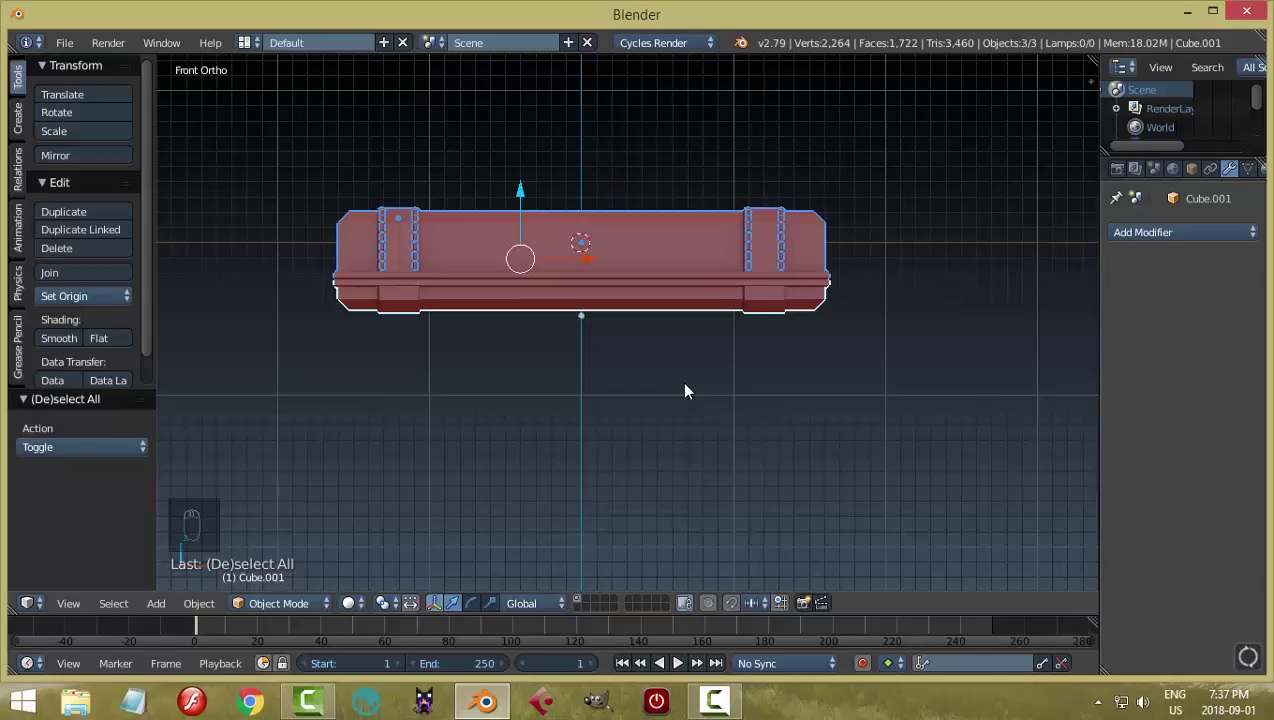
key("r")
Deselect everything and orbit to inspect the flipped case
left_click_drag(930, 347, 894, 387)
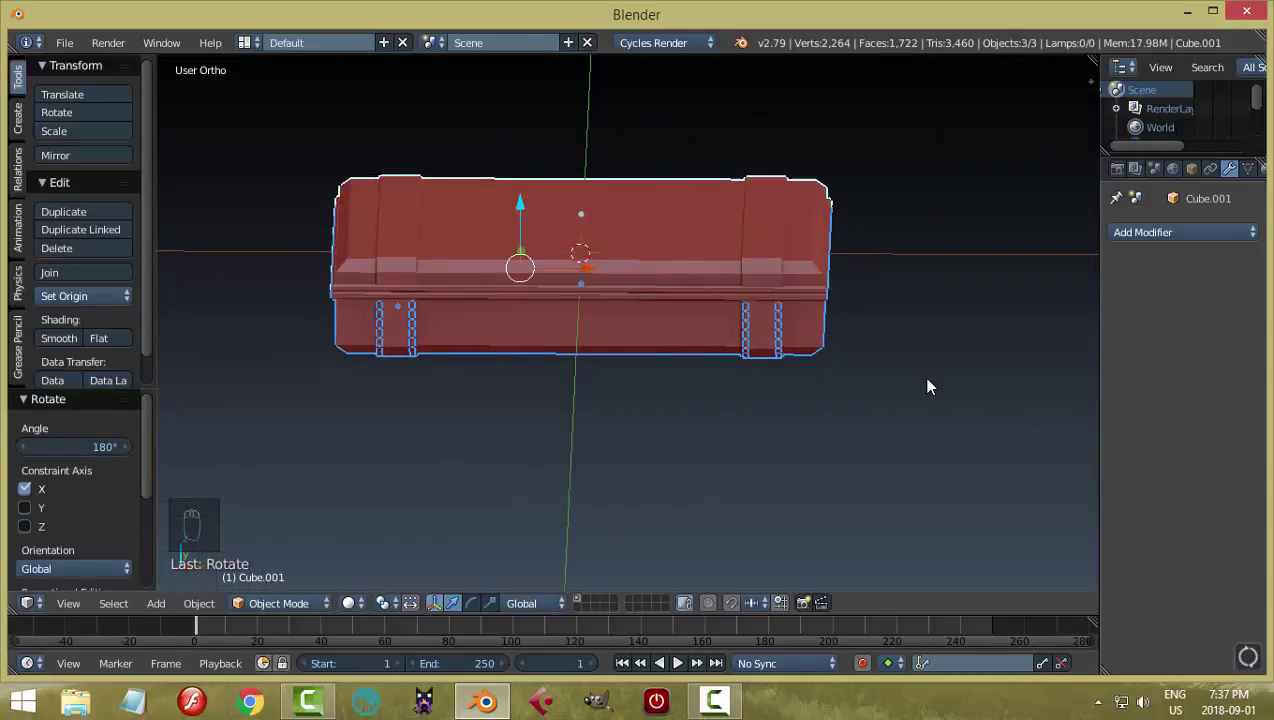
left_click_drag(908, 381, 845, 389)
key("a")
left_click_drag(845, 389, 812, 366)
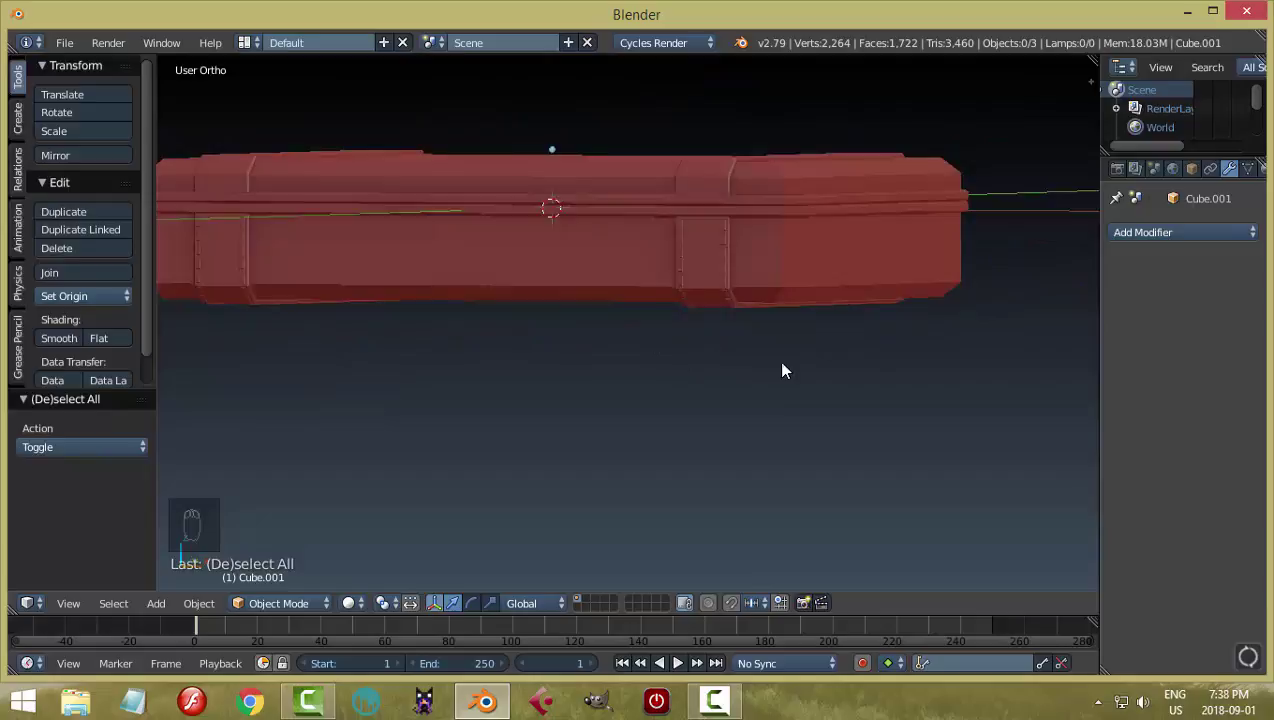
Duplicate the stitch strips and flip the copy 180° on X onto the case's other half
left_click(746, 286)
left_click_drag(771, 362, 91, 300)
left_click(91, 300)
key("shift+d")
key("r")
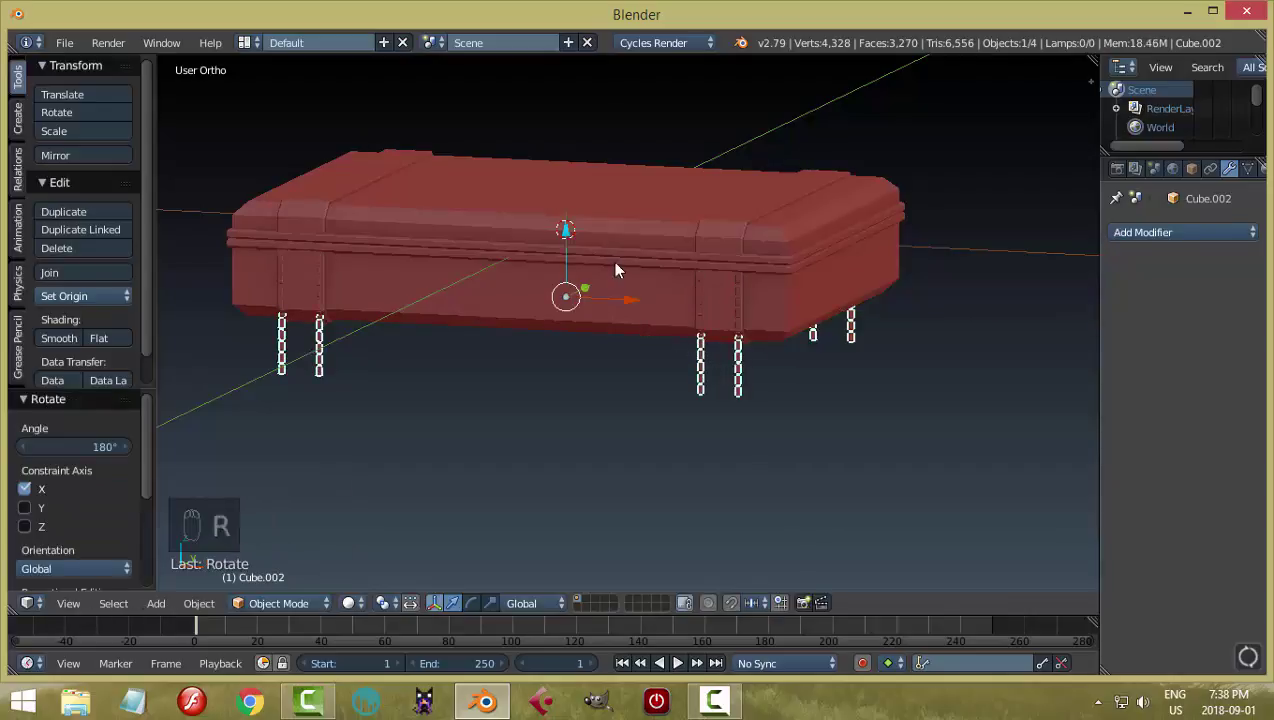
left_click(572, 240)
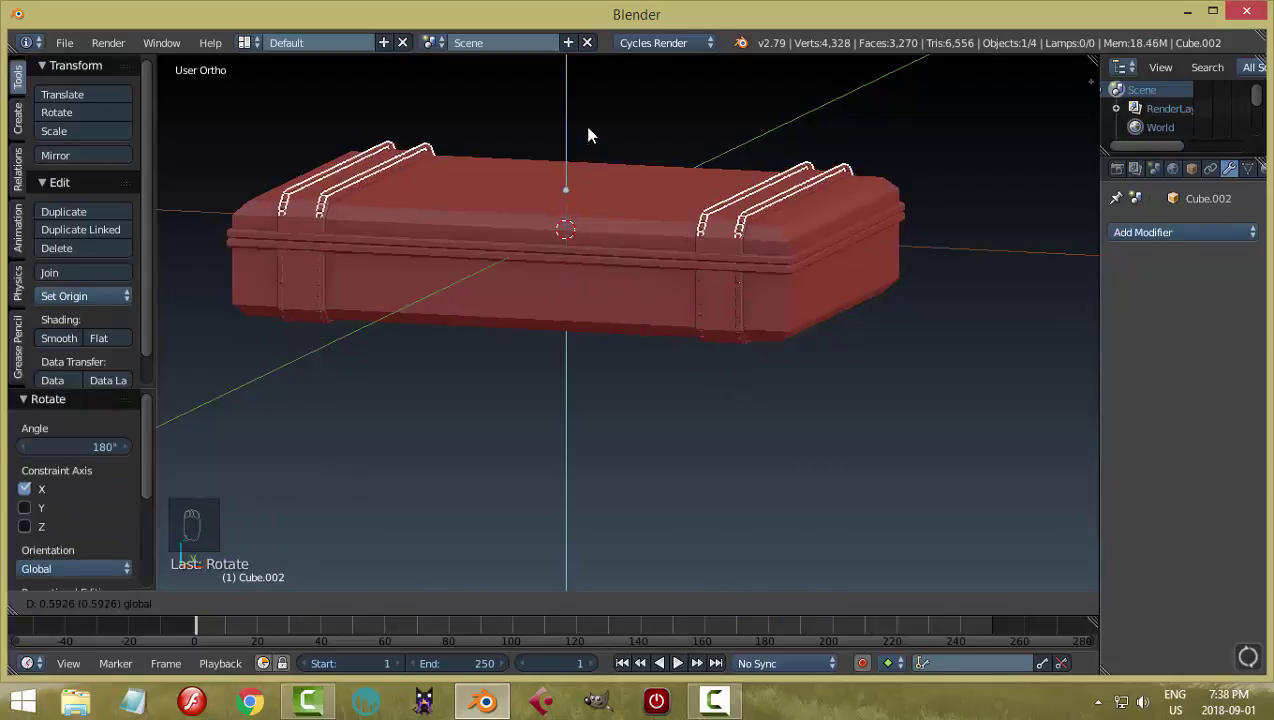
left_click_drag(946, 268, 623, 366)
Nudge the copied stitches into place on the straps with small grab moves
key("a")
left_click(623, 146)
middle_click(754, 254)
key("g")
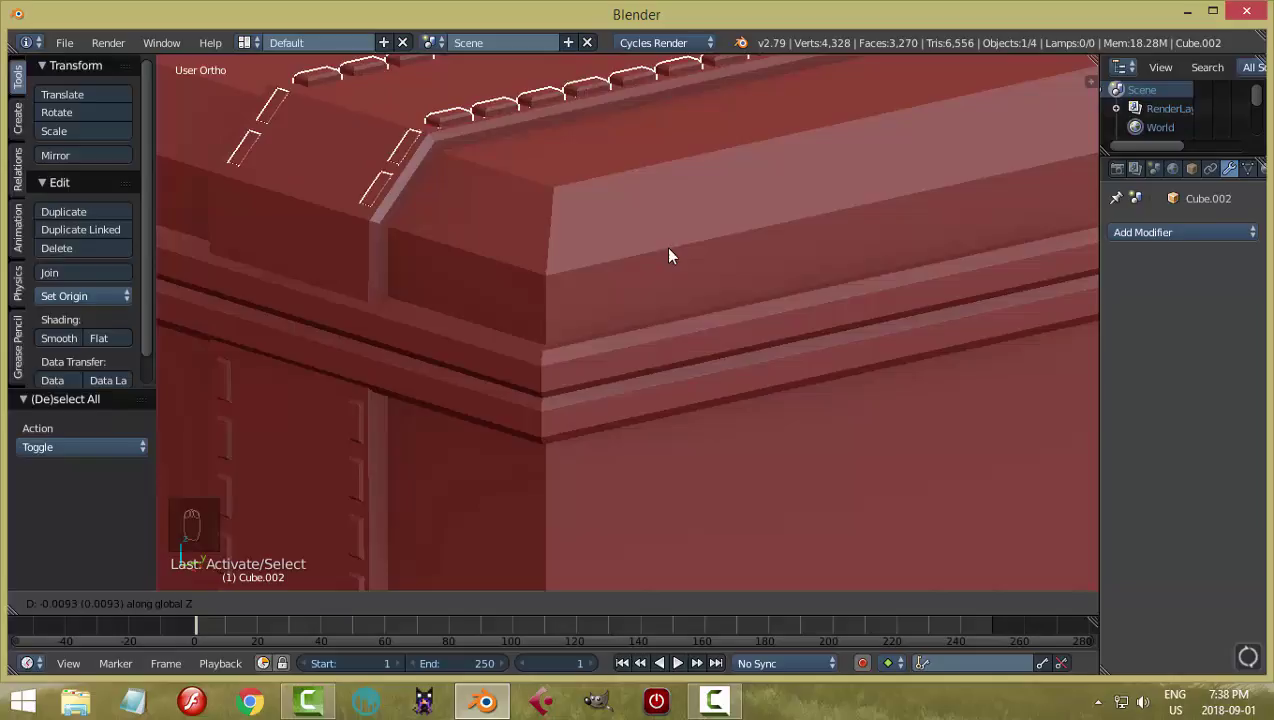
key("a")
middle_click(775, 274)
left_click(588, 131)
key("g")
left_click_drag(739, 264, 768, 222)
left_click_drag(768, 222, 857, 242)
From Right Ortho, align the stitches vertically and front-to-back on the straps, then reselect the body
key("KP_3")
left_click_drag(770, 312, 447, 216)
left_click(447, 216)
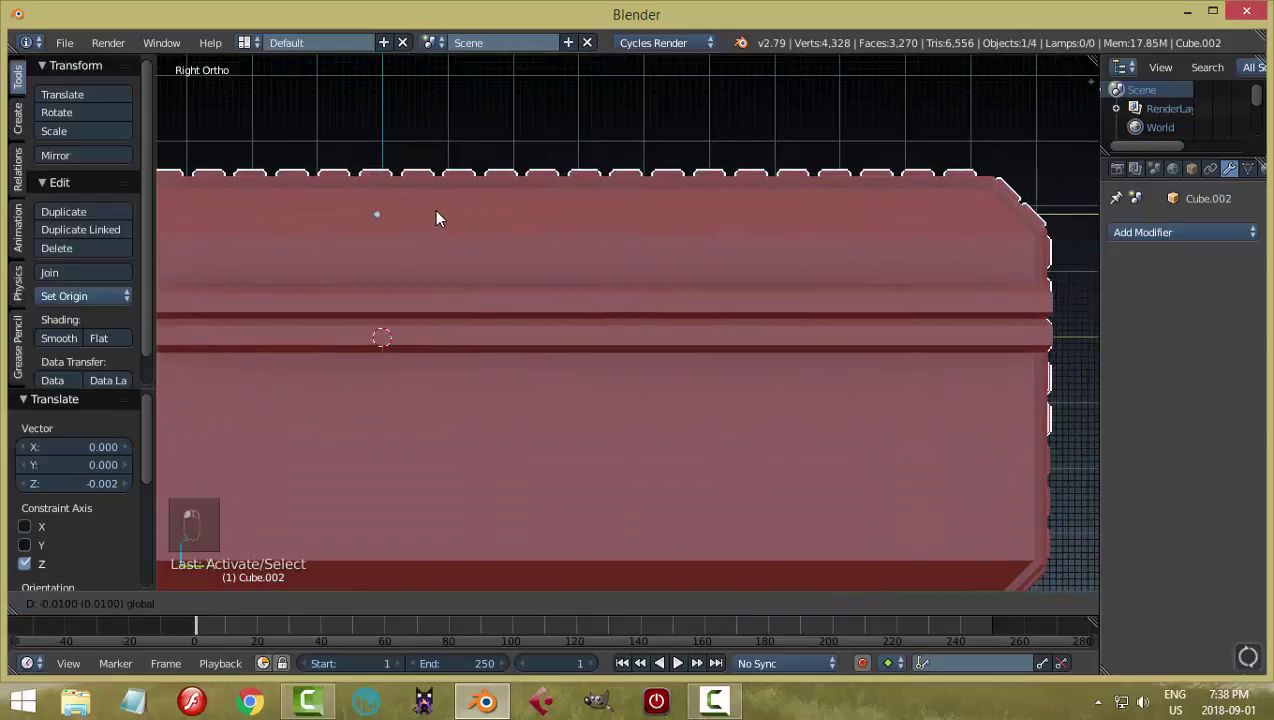
left_click(383, 154)
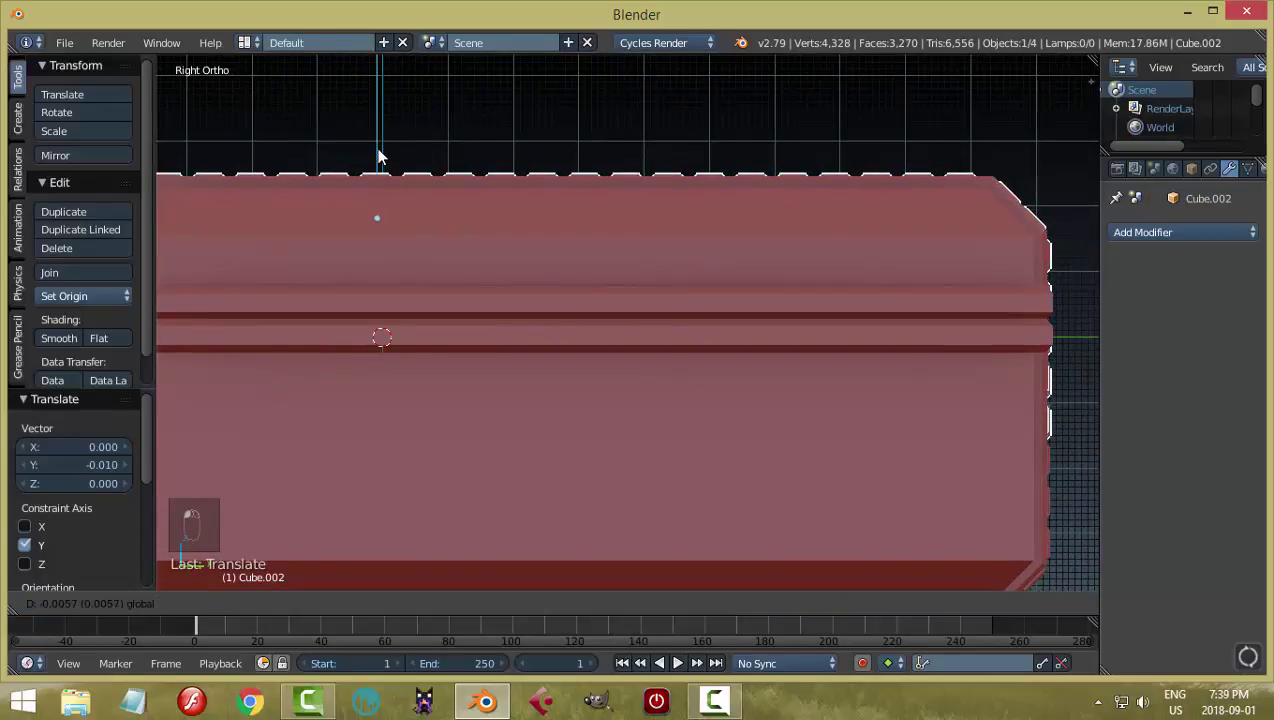
left_click_drag(399, 273, 565, 291)
key("a")
left_click_drag(608, 298, 256, 360)
left_click_drag(668, 380, 476, 371)
left_click(476, 371)
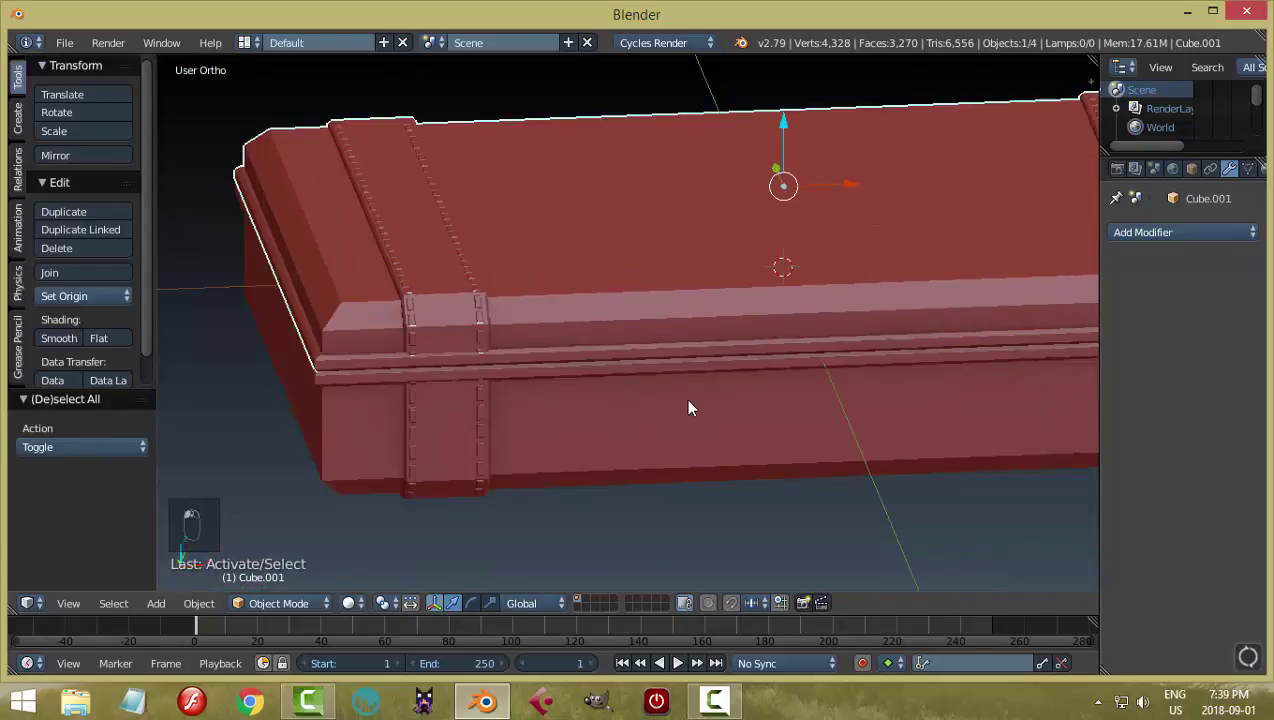
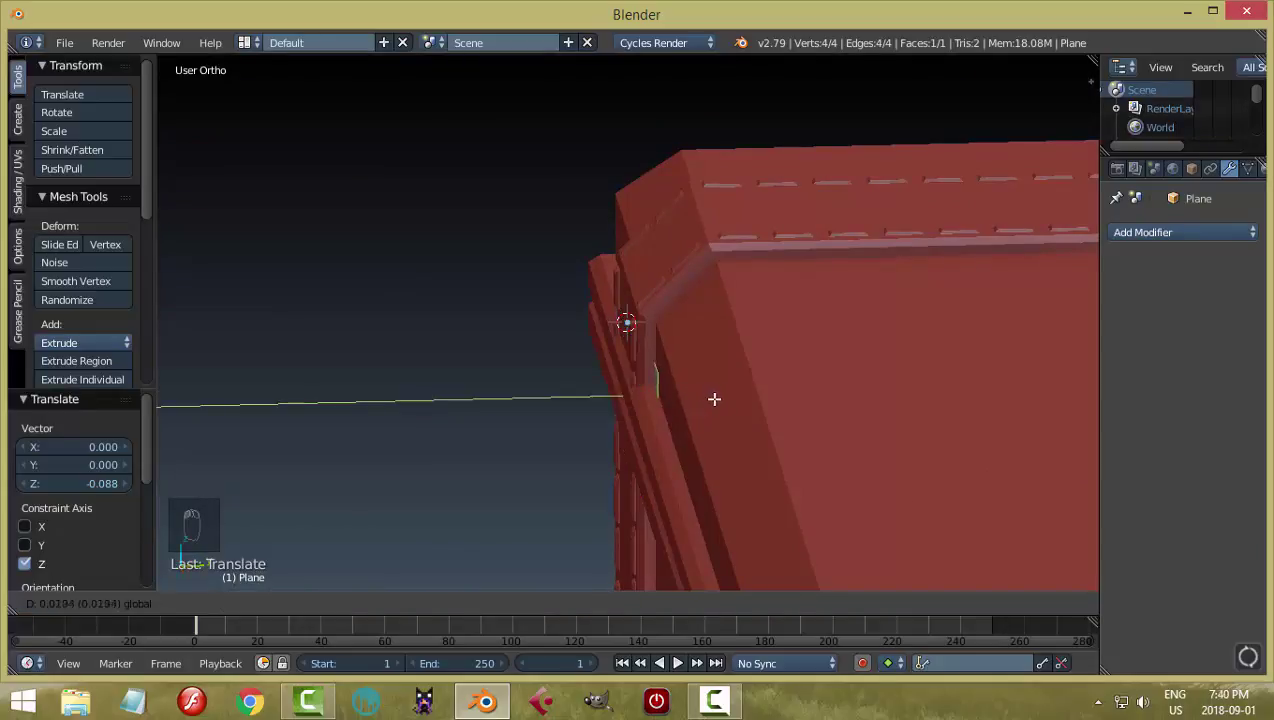
Extrude and bevel the strap piece over the front edge and centre its origin on its geometry
key("e")
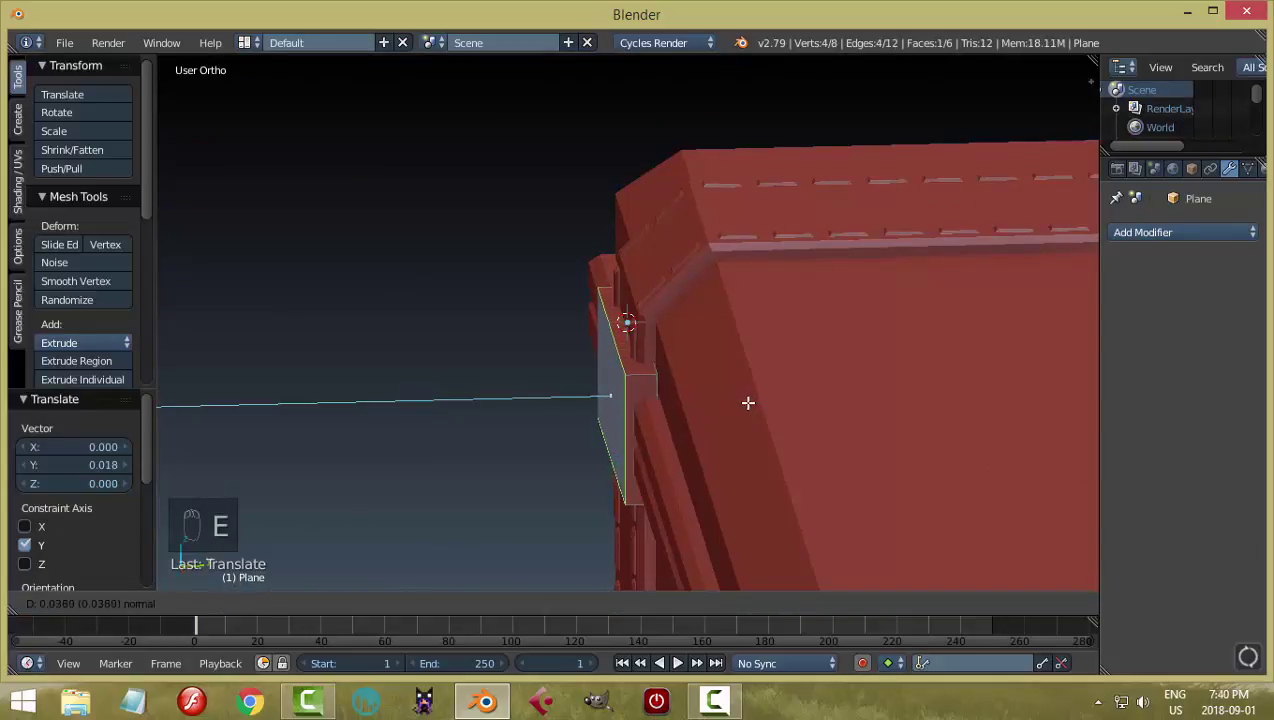
key("ctrl+b")
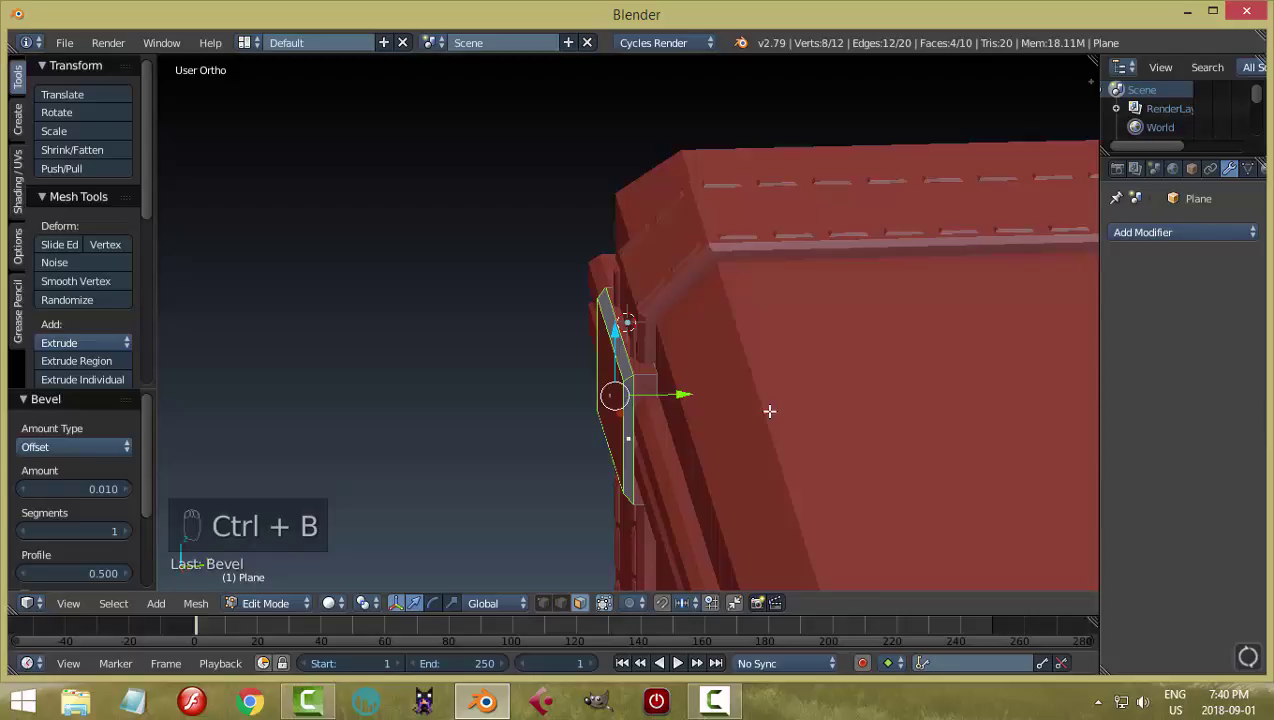
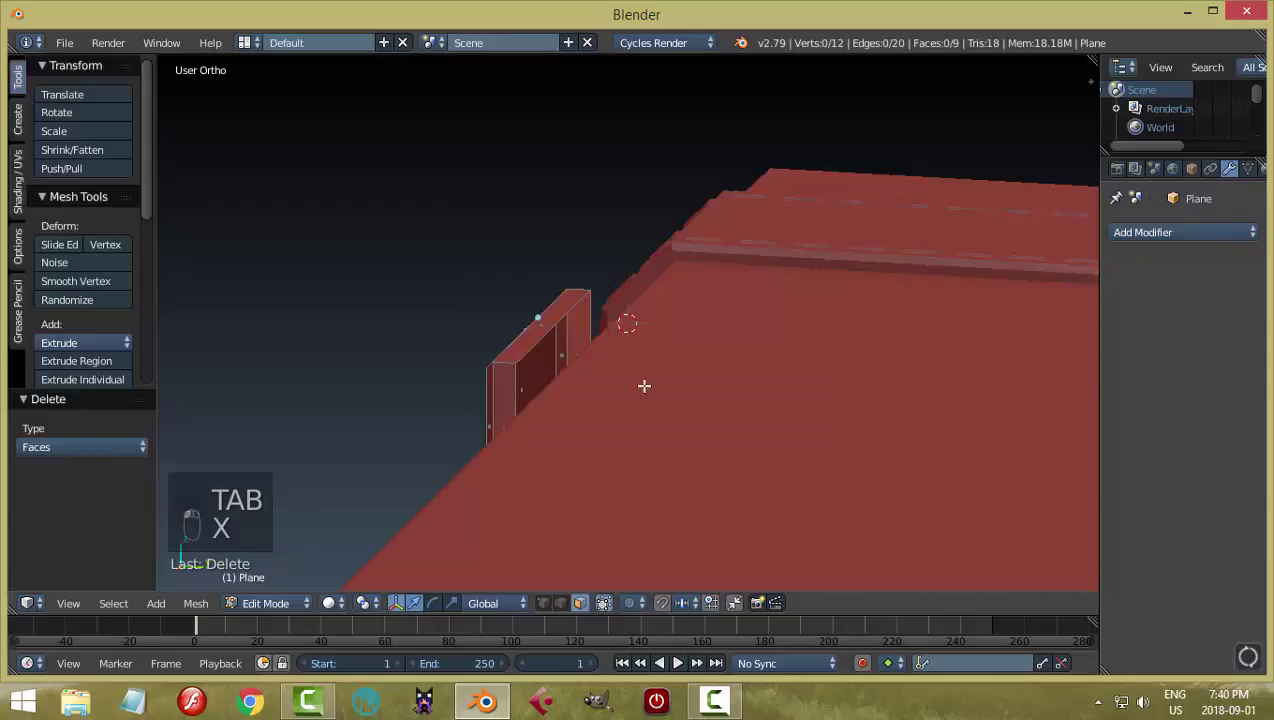
key("Tab")
left_click(97, 305)
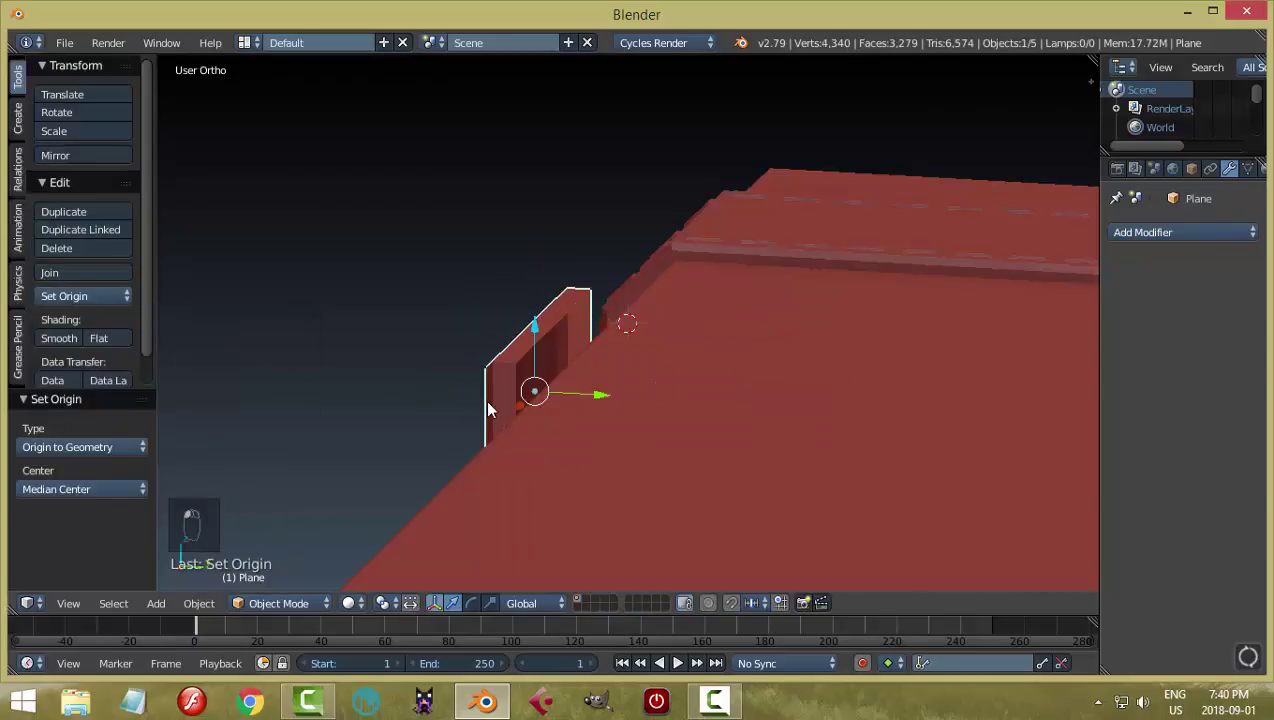
key("shift+s")
left_click(570, 421)
key("Tab")
Scale and position the strap piece beneath the clasp plate, then deselect everything
key("a")
key("s")
key("a")
key("Tab")
left_click_drag(600, 398, 697, 413)
key("a")
left_click_drag(781, 445, 906, 393)
middle_click(904, 423)
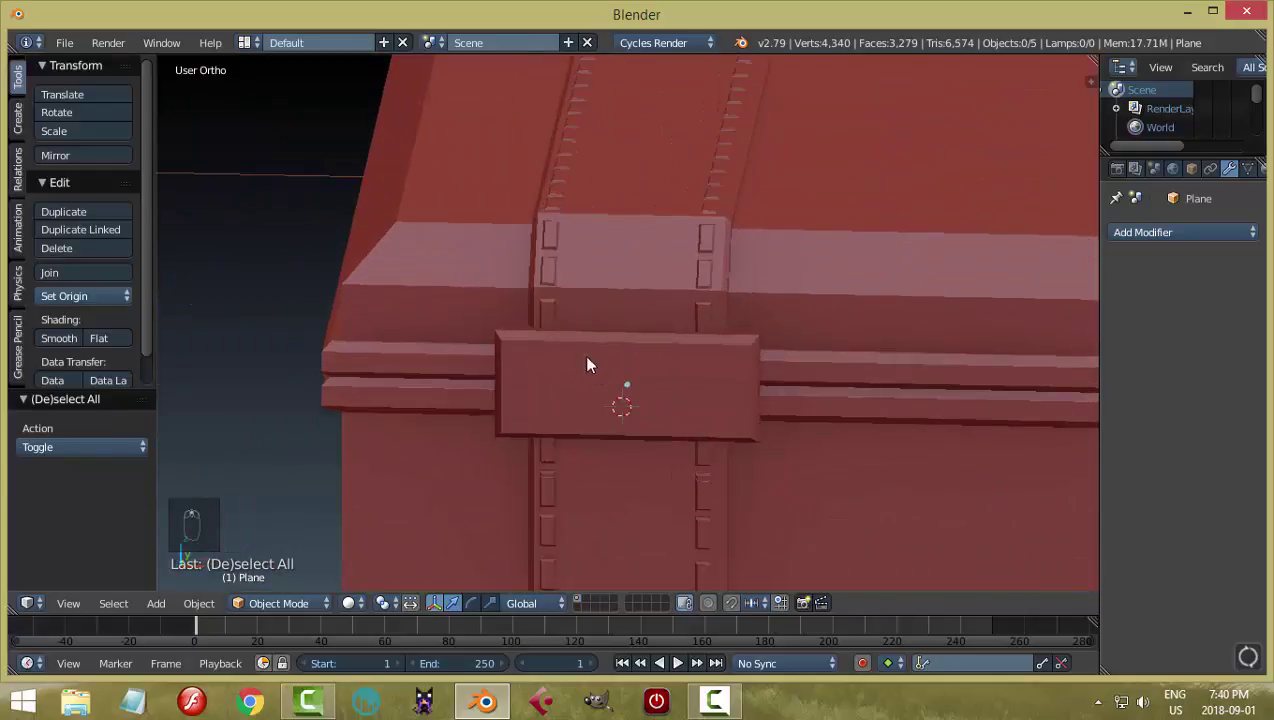
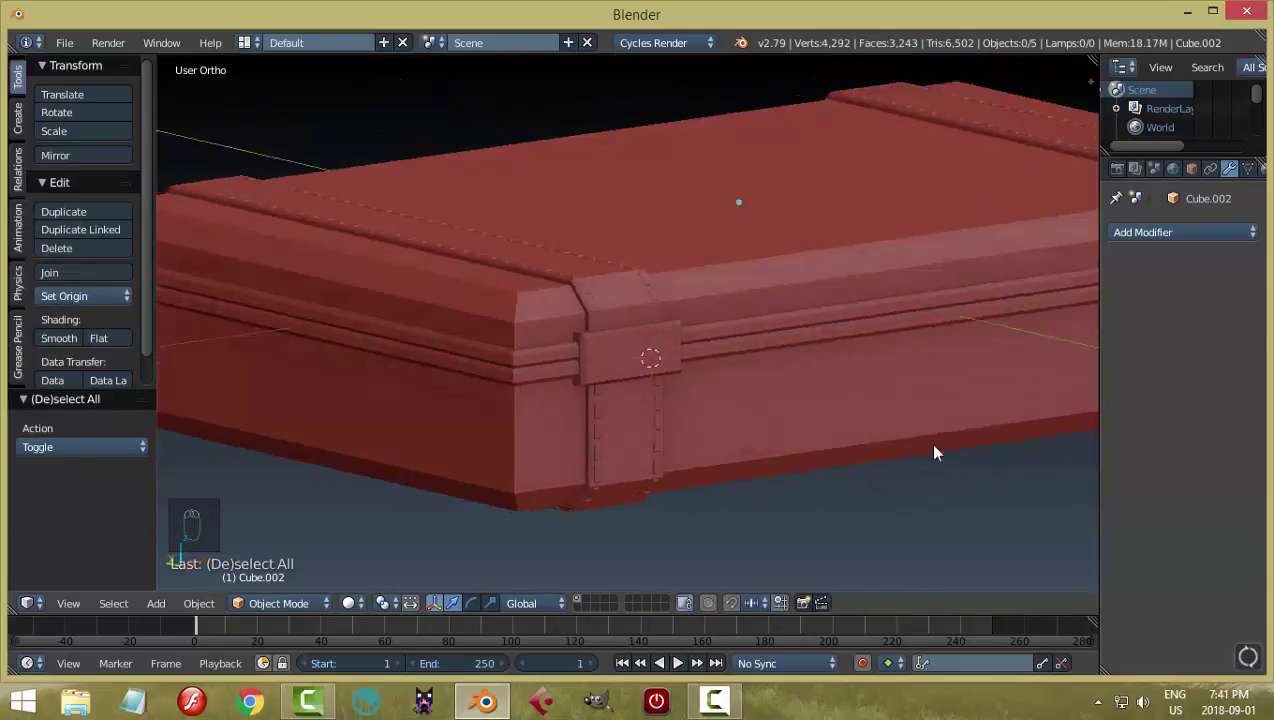
Zoom to the strap corner, undo stray edits and delete stitch dashes crossing the seam
left_click_drag(746, 465, 887, 414)
key("ctrl+z")
key("ctrl+z")
key("a")
left_click(740, 527)
key("Tab")
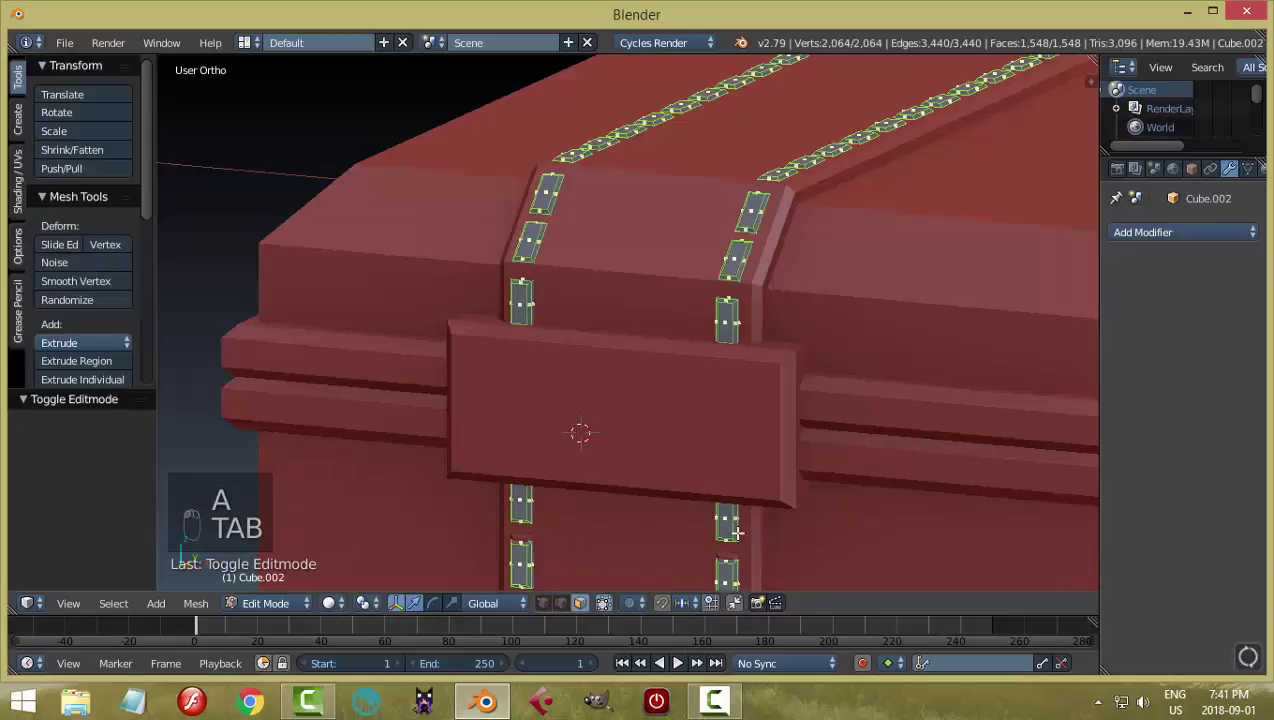
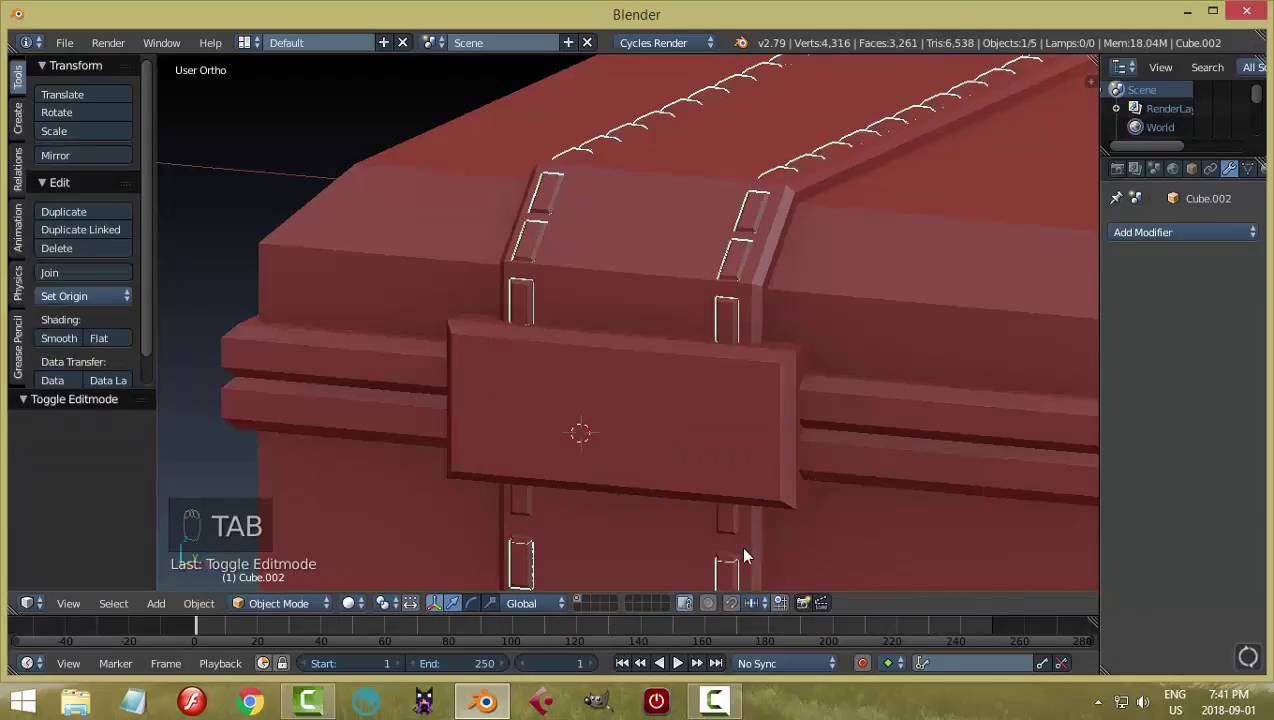
key("x")
key("ctrl+z")
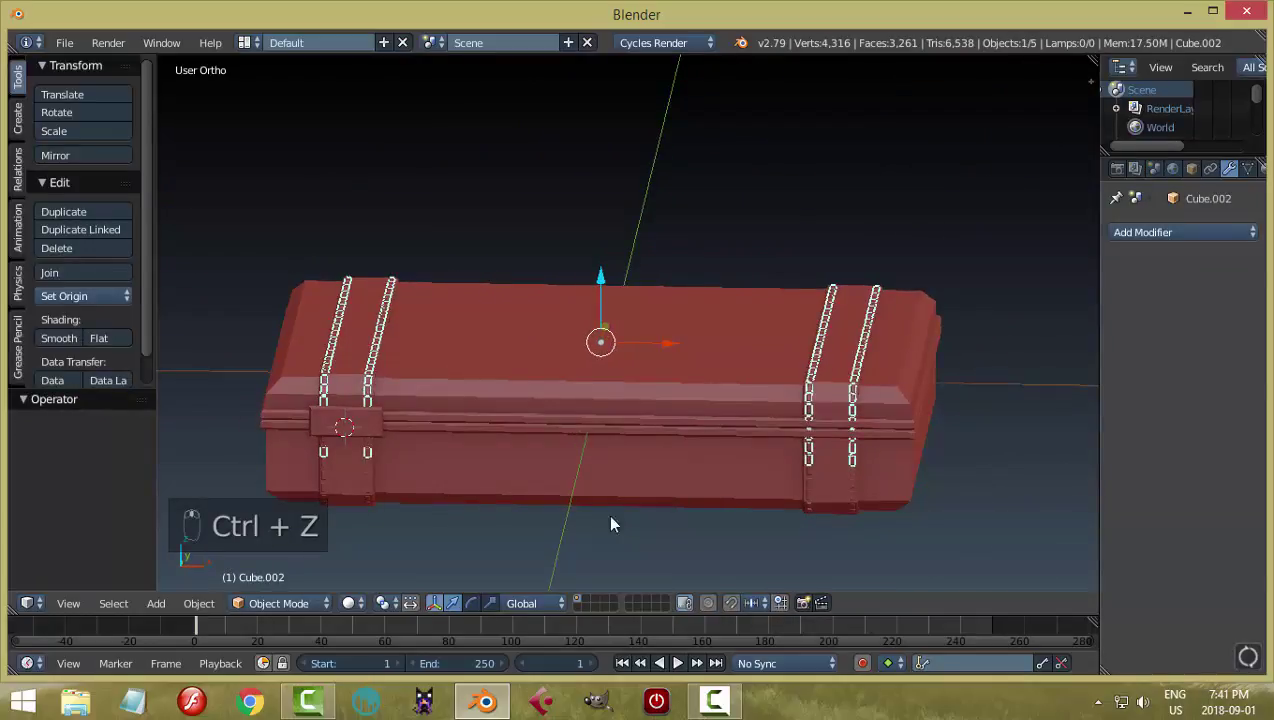
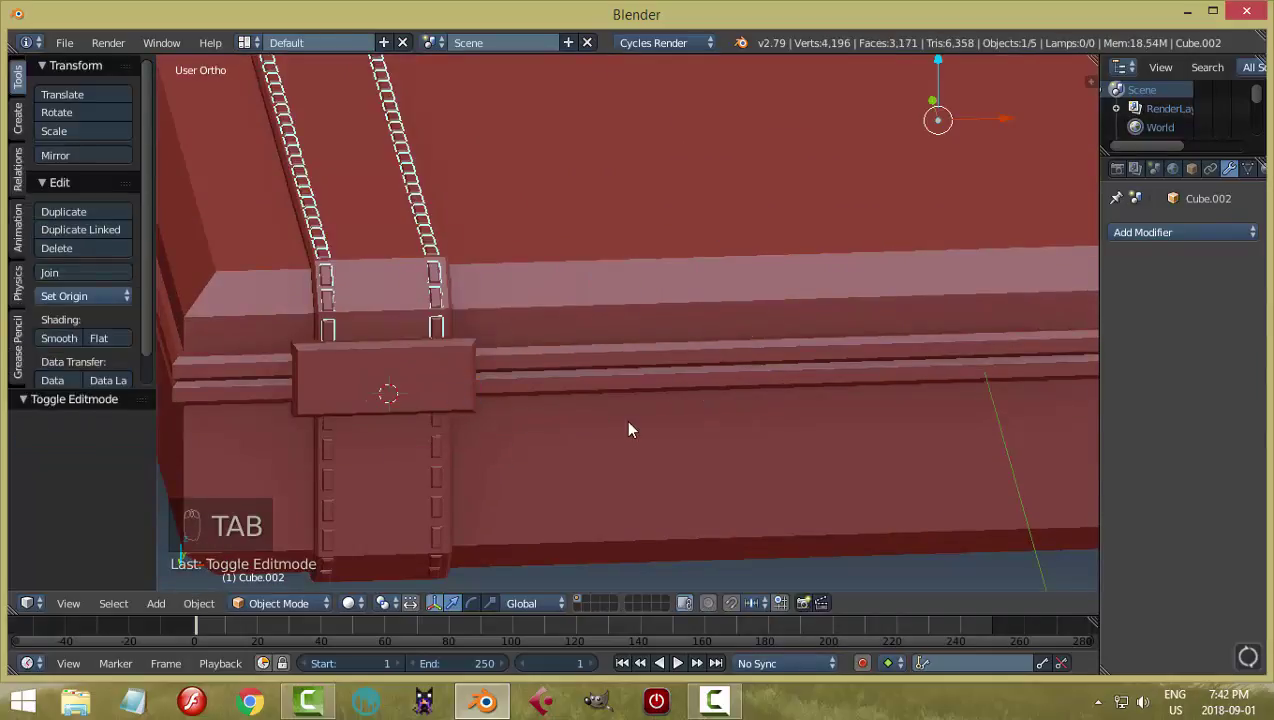
Inset and scale a face on the clasp plate and open Specials to shape it into an octagonal ring
key("a")
middle_click(684, 428)
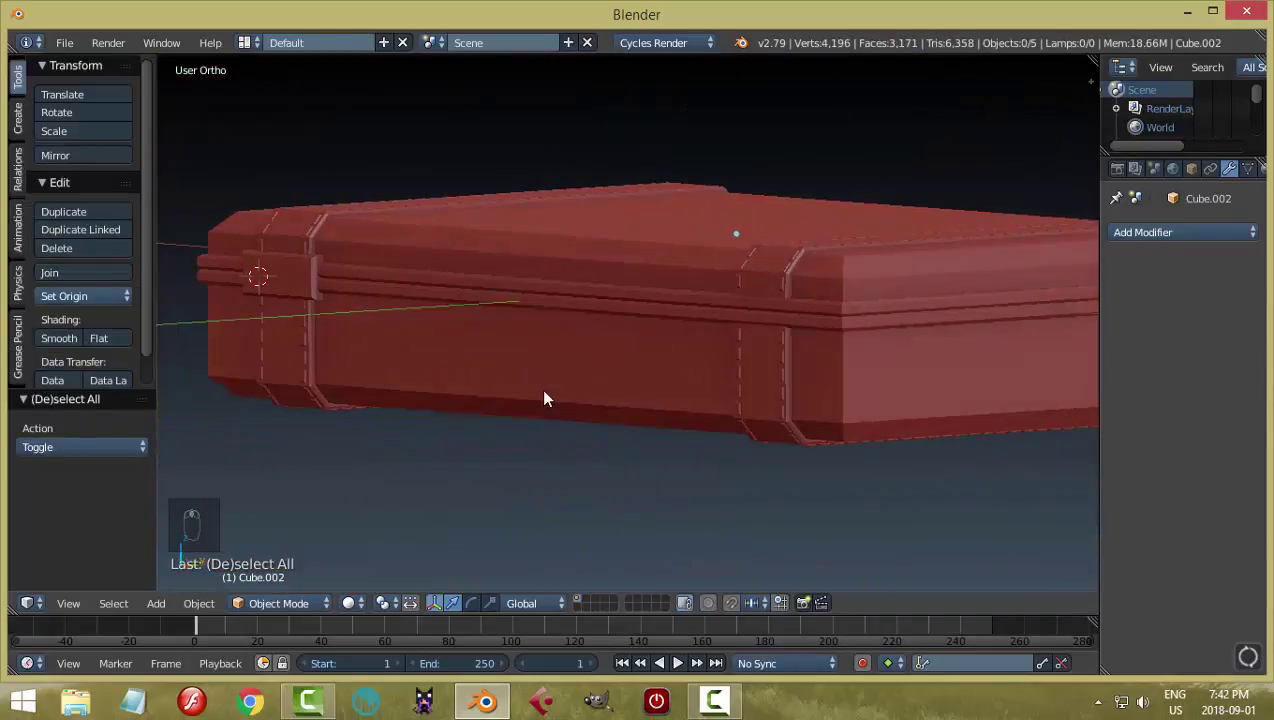
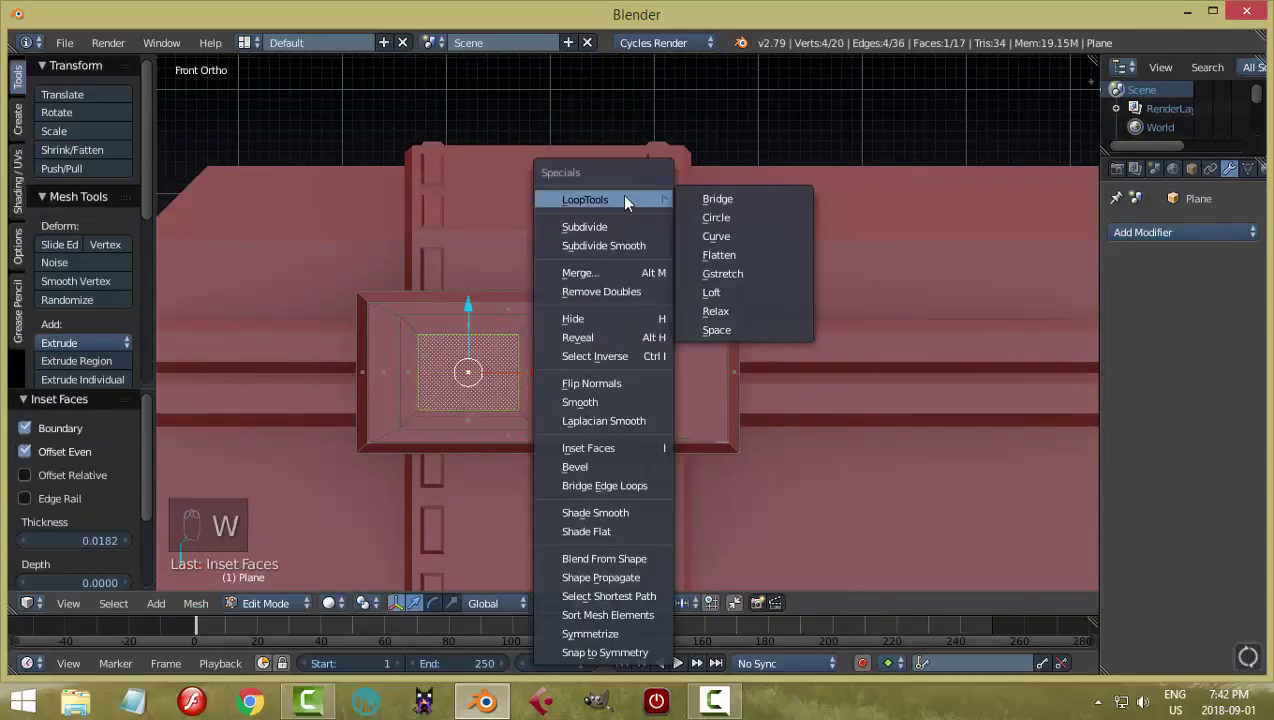
key("s")
key("w")
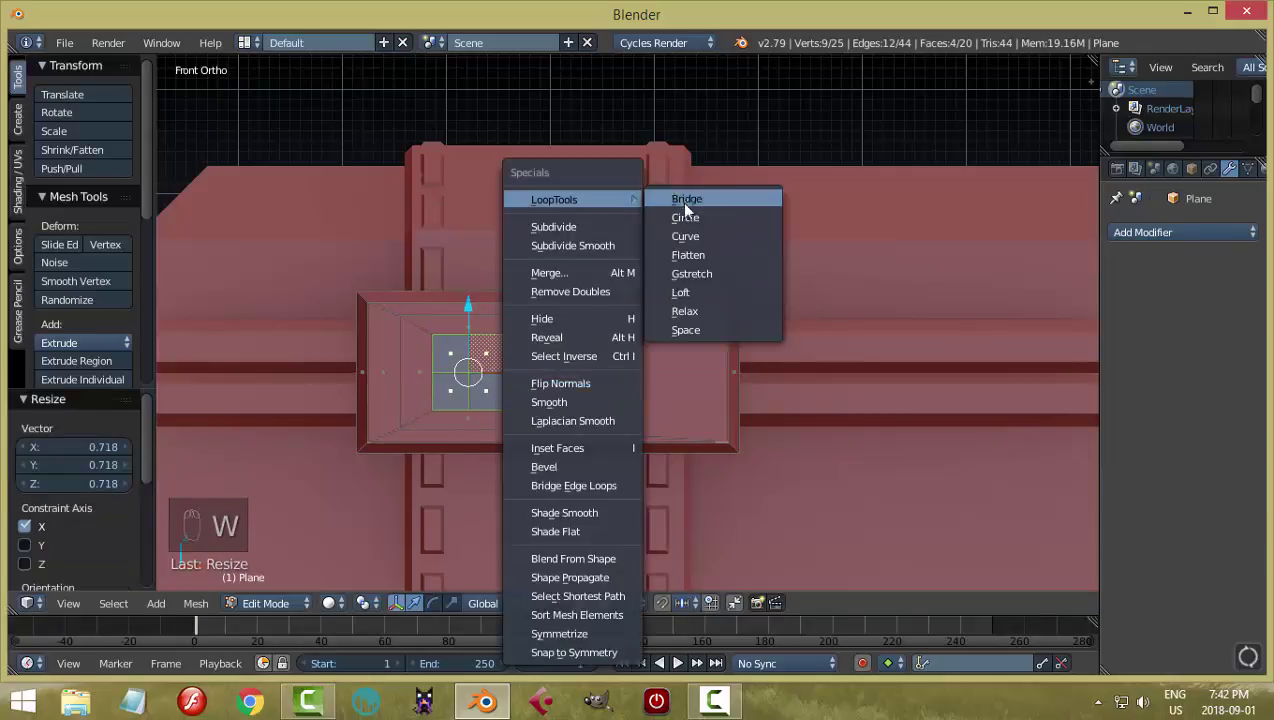
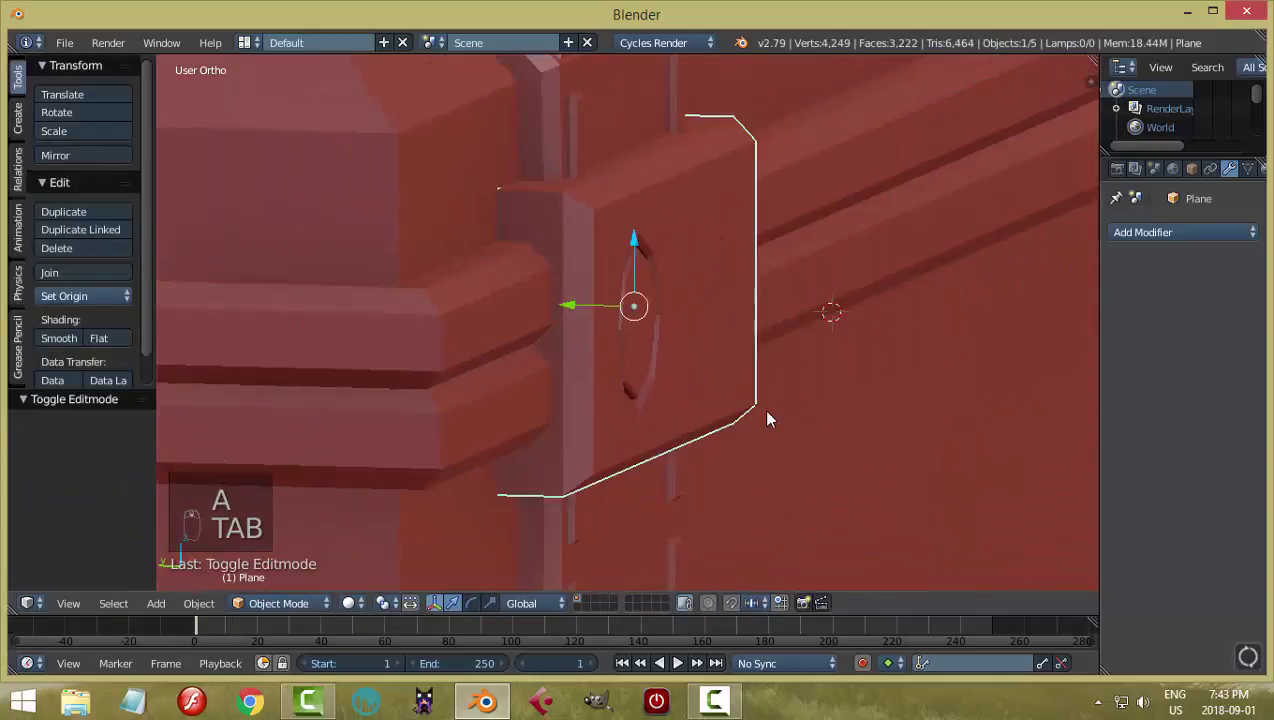
Snap the 3D cursor to the clasp plate and add a cube there, starting to reshape it
middle_click(771, 447)
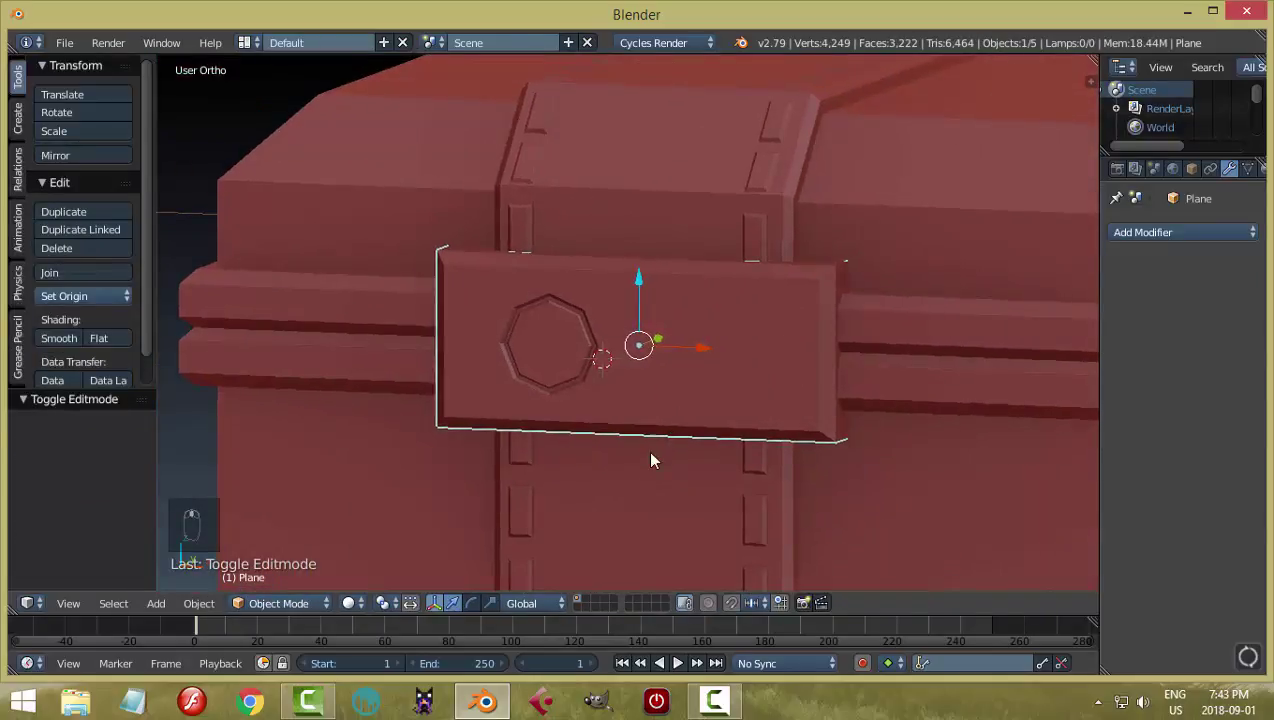
middle_click(754, 422)
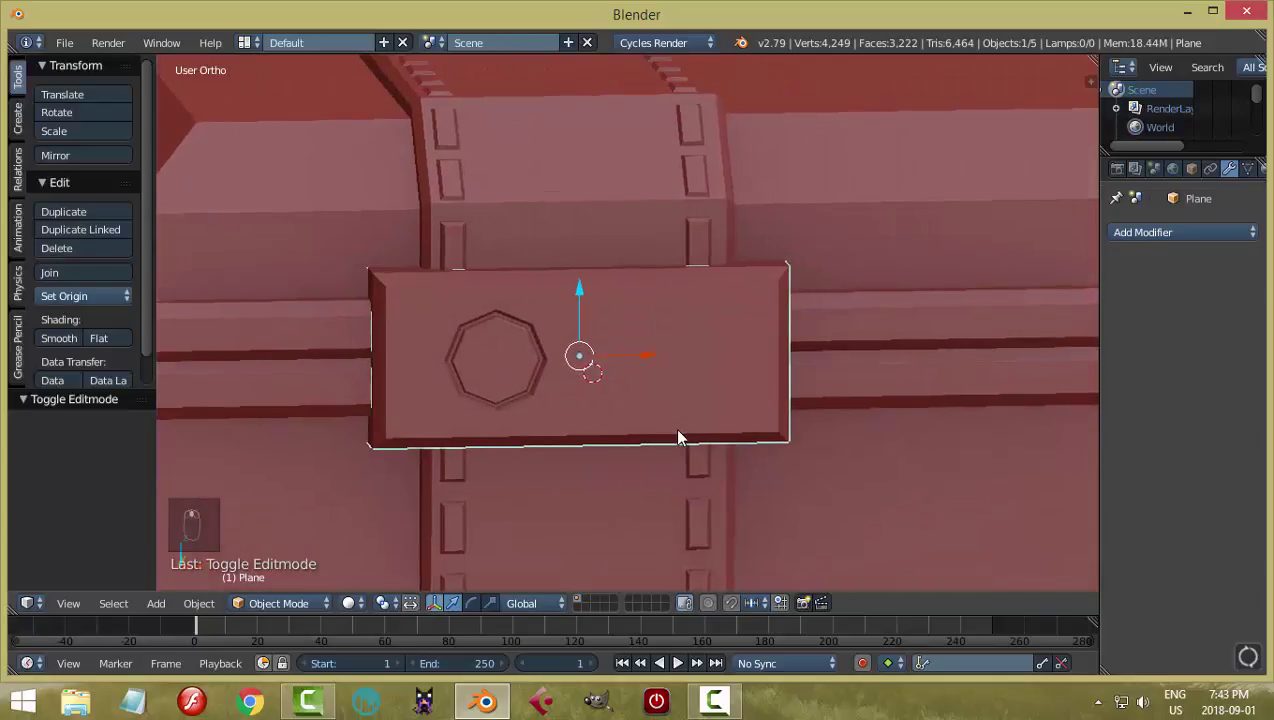
key("shift+s")
key("shift+a")
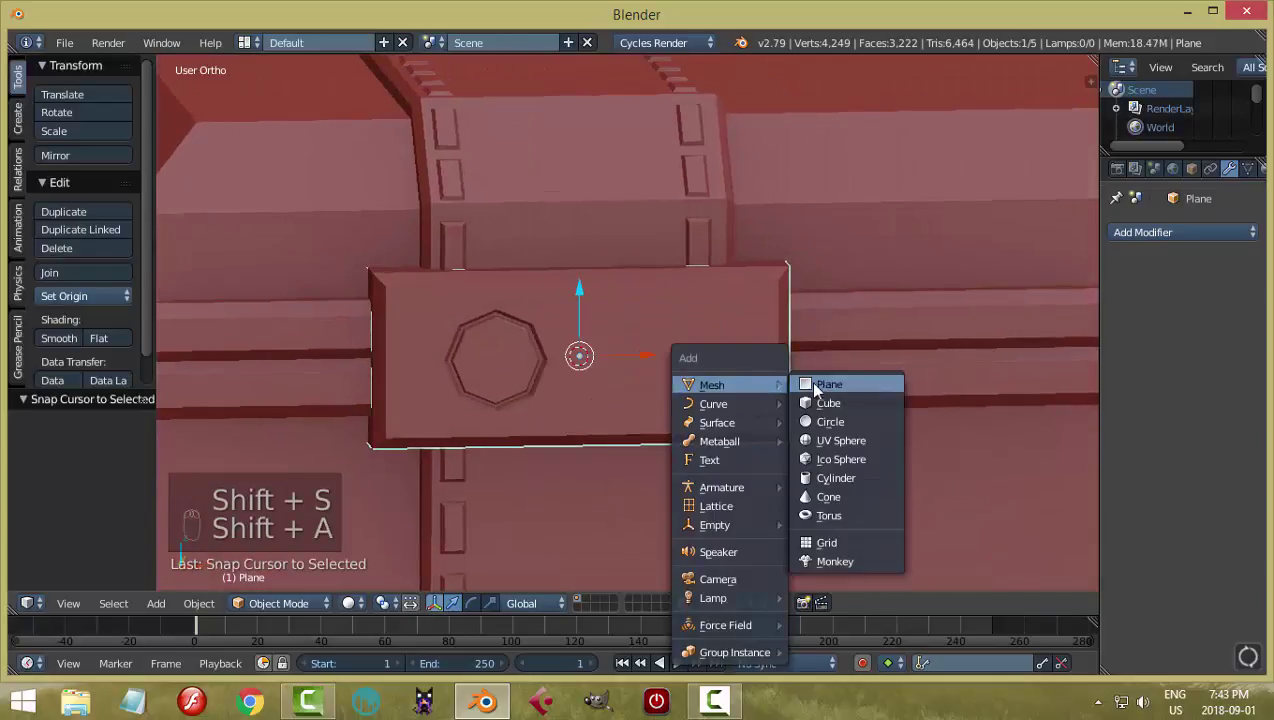
key("Tab")
key("s")
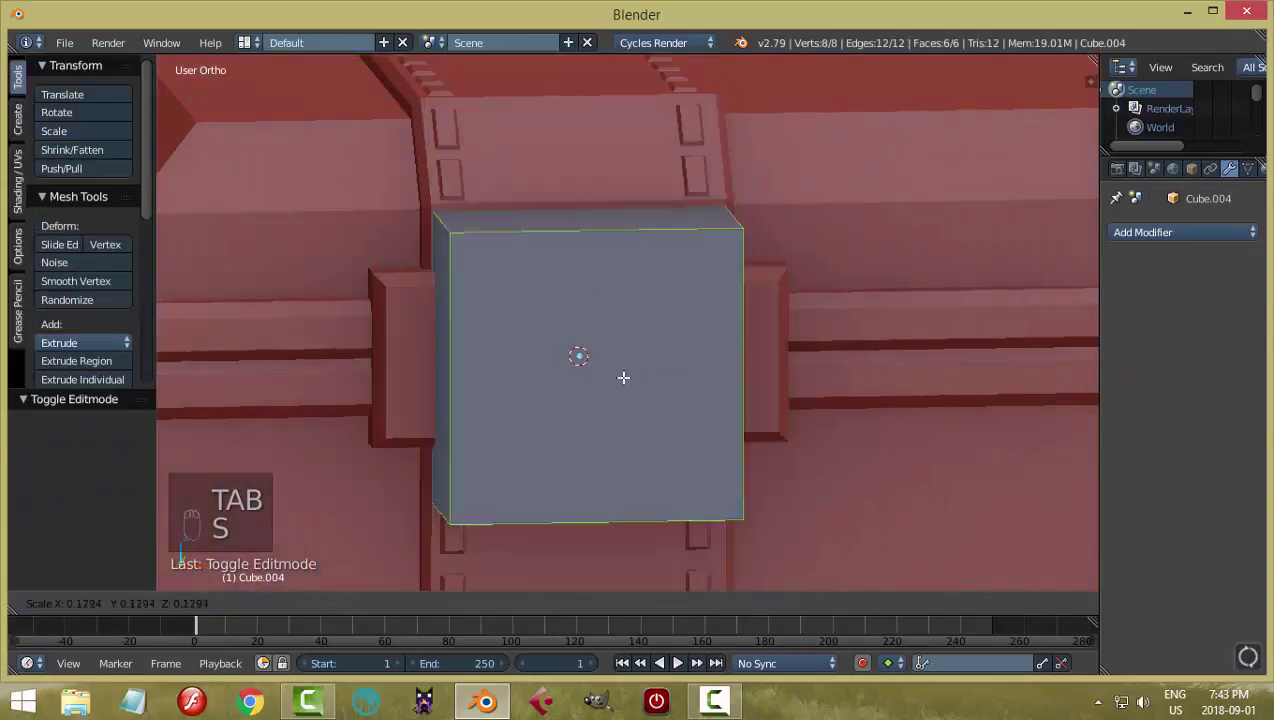
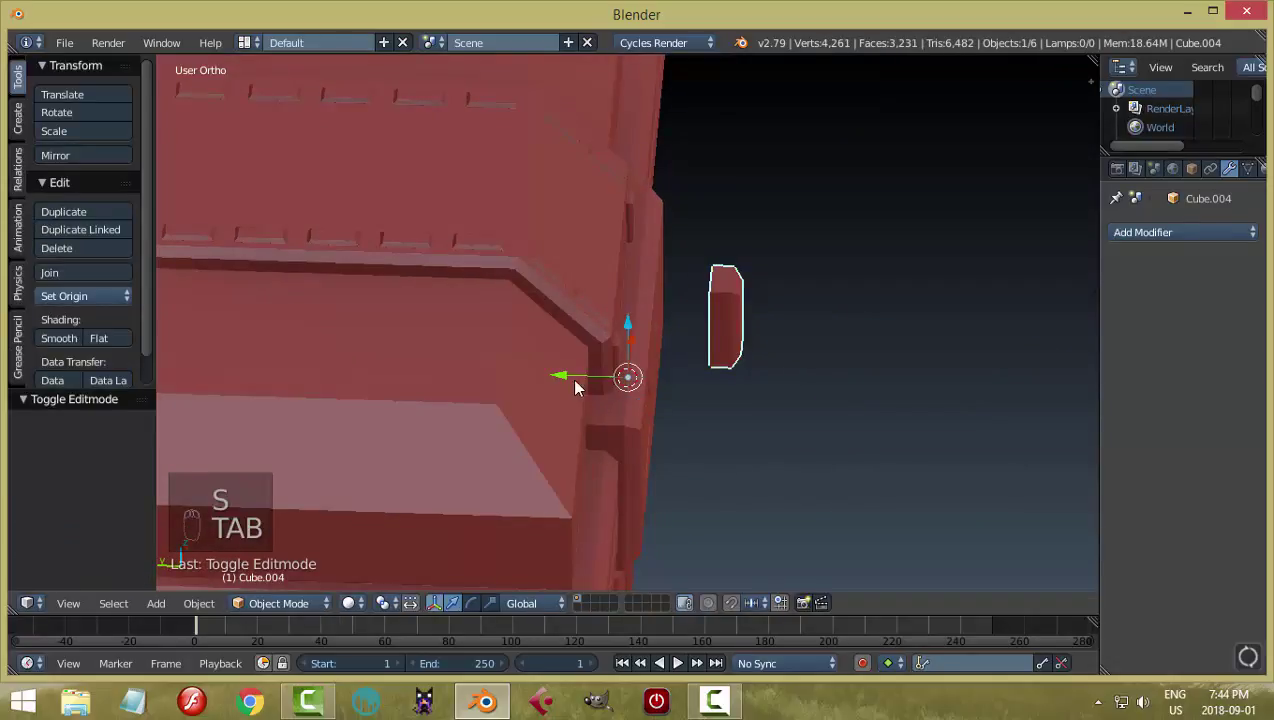
Place the small catch against the case side beside the octagon and finish editing it
left_click(565, 387)
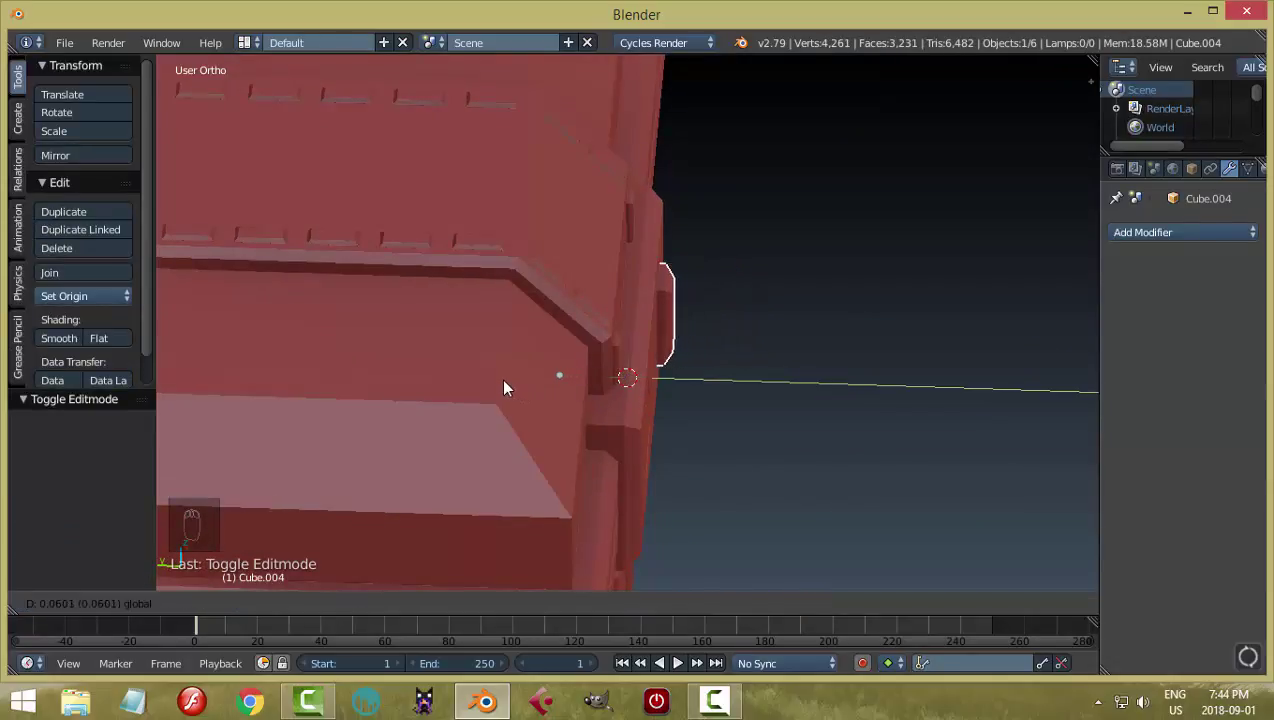
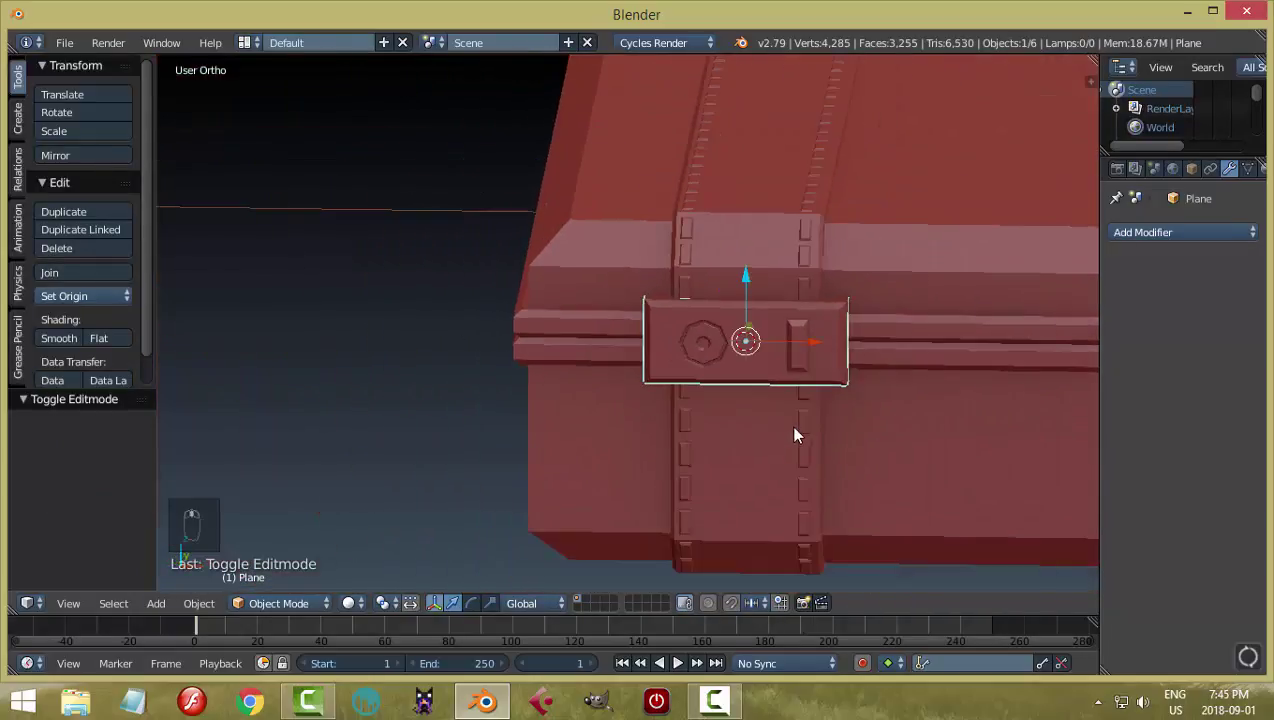
key("Tab")
key("x")
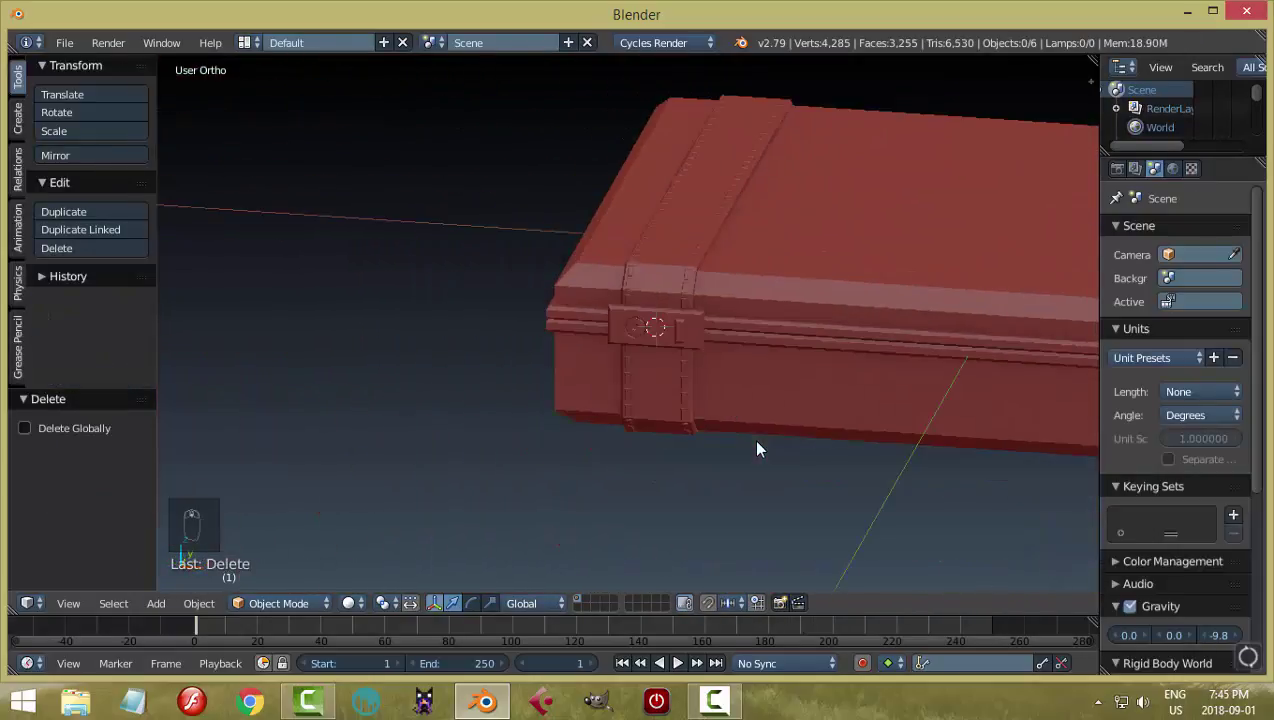
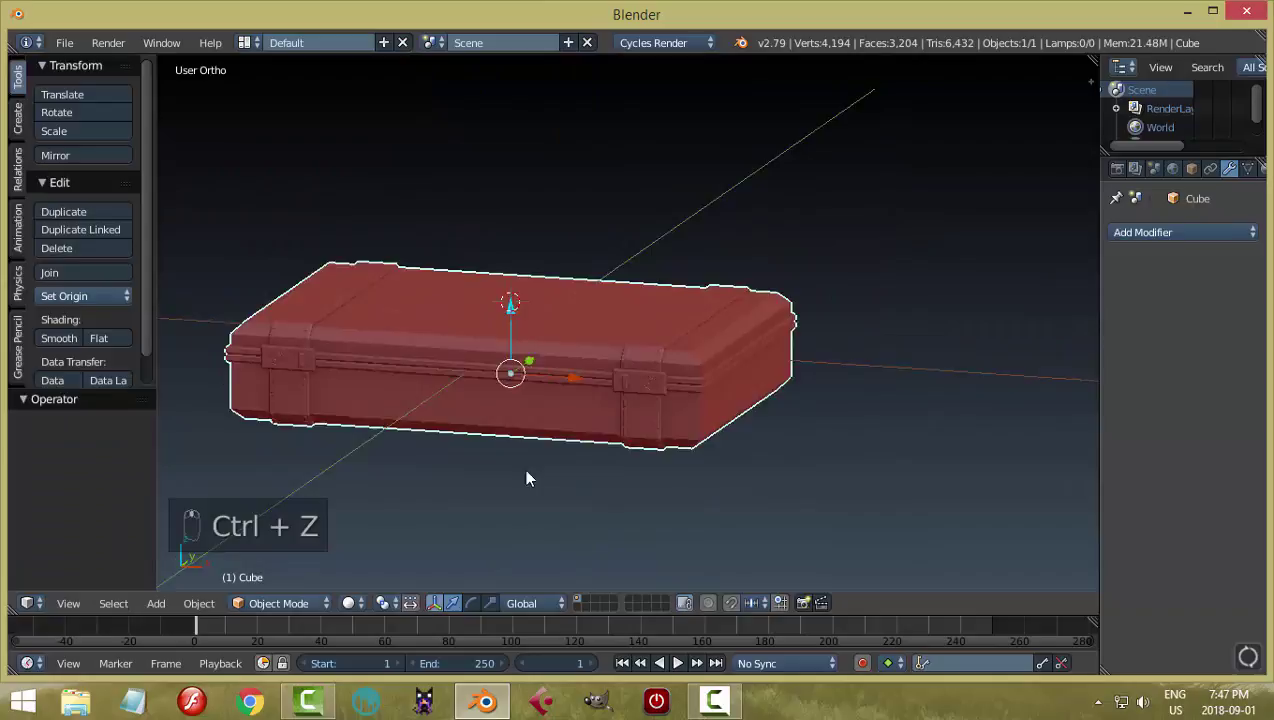
Add a 6-vertex cylinder and rotate it 90° on X to lie on its side as a hinge
left_click_drag(578, 486, 634, 327)
key("shift+a")
left_click(81, 448)
middle_click(436, 408)
key("r")
key("r")
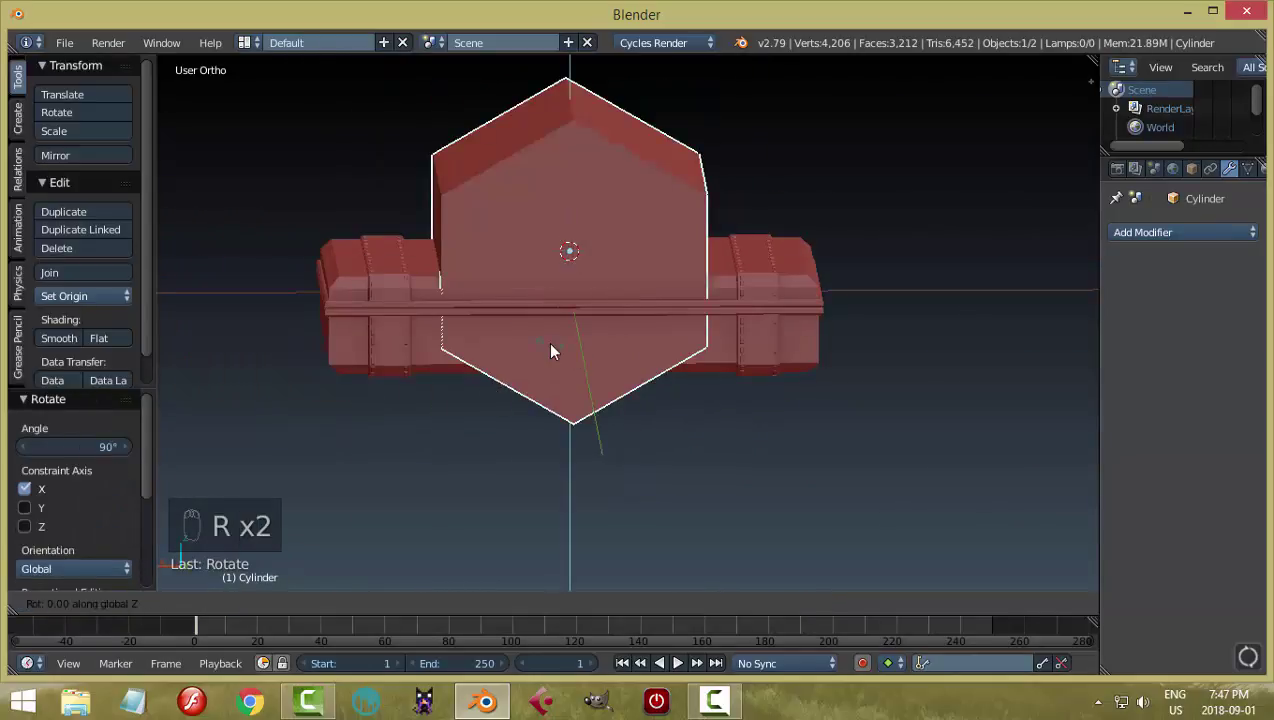
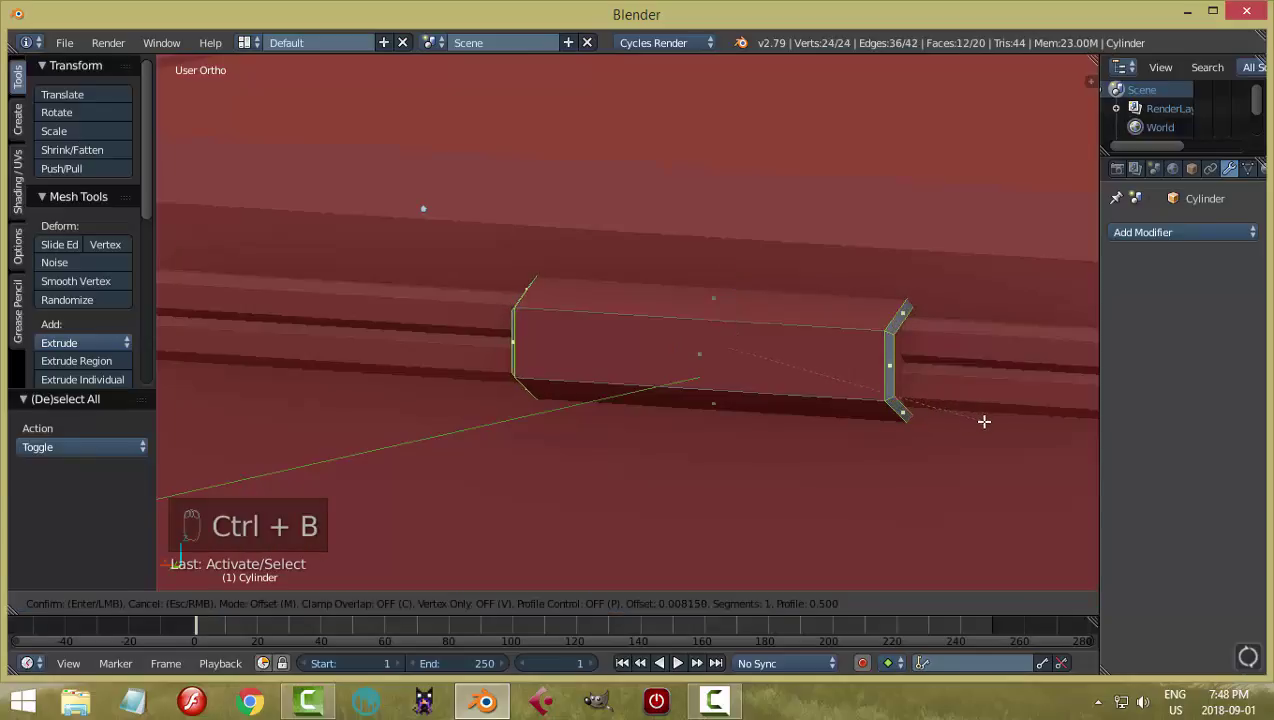
Scale the hexagonal hinge, place it on the back and give it a Mirror modifier
key("a")
key("a")
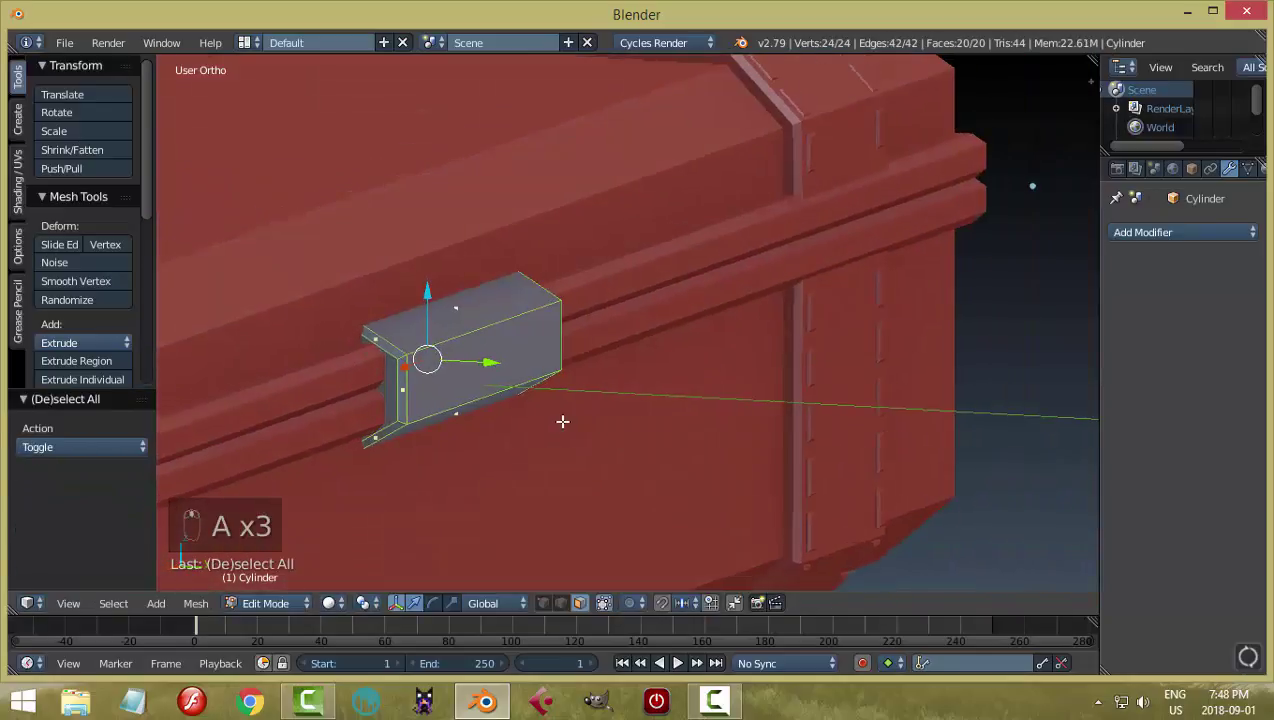
key("s")
key("a")
key("Tab")
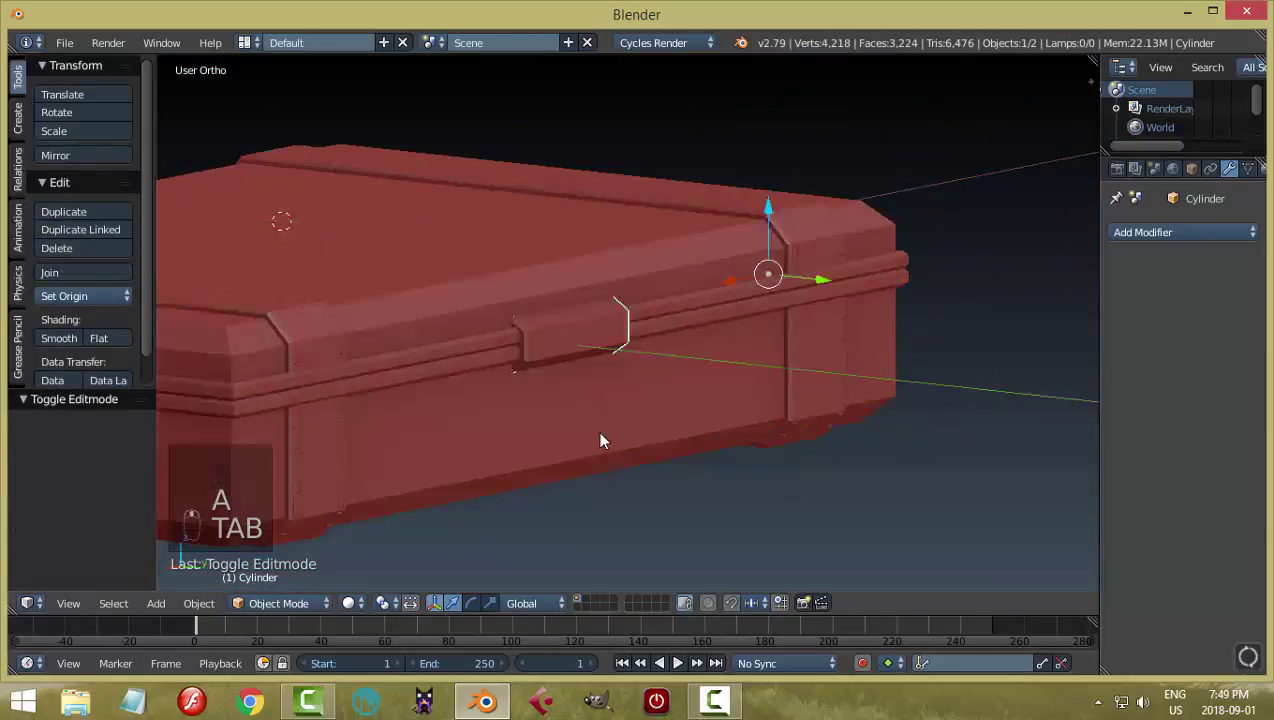
left_click_drag(76, 302, 1146, 256)
left_click(1164, 234)
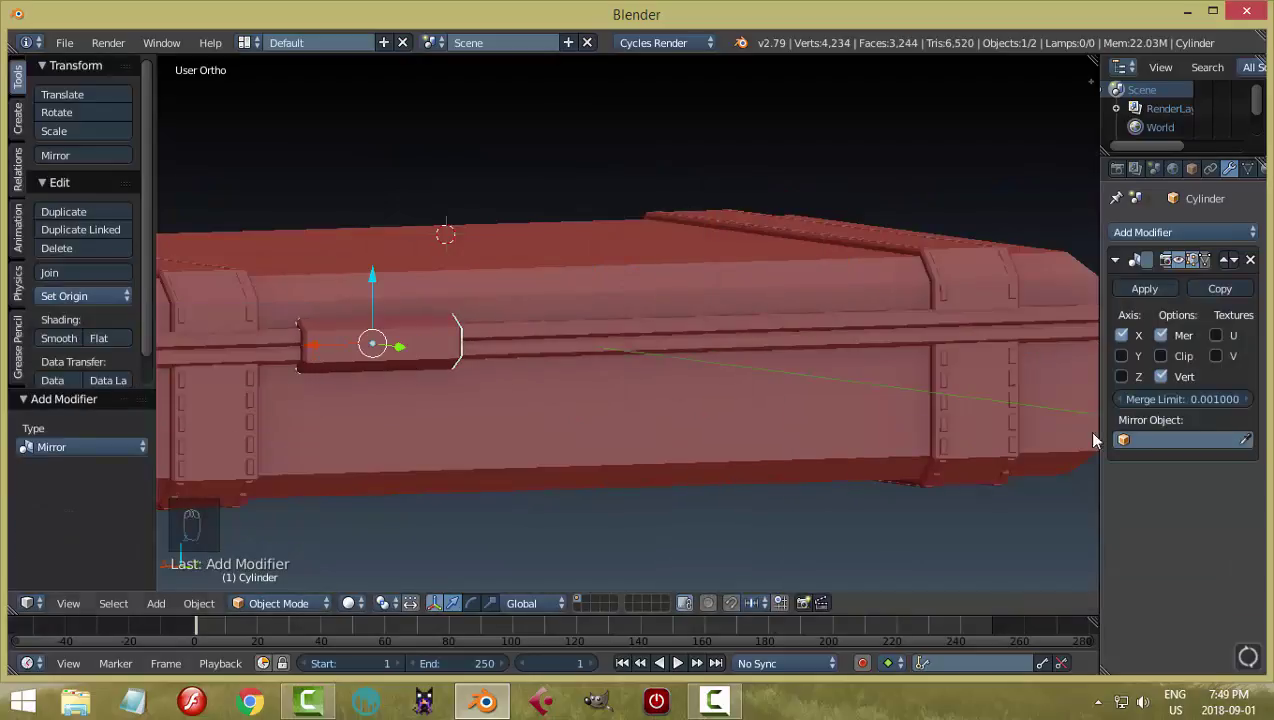
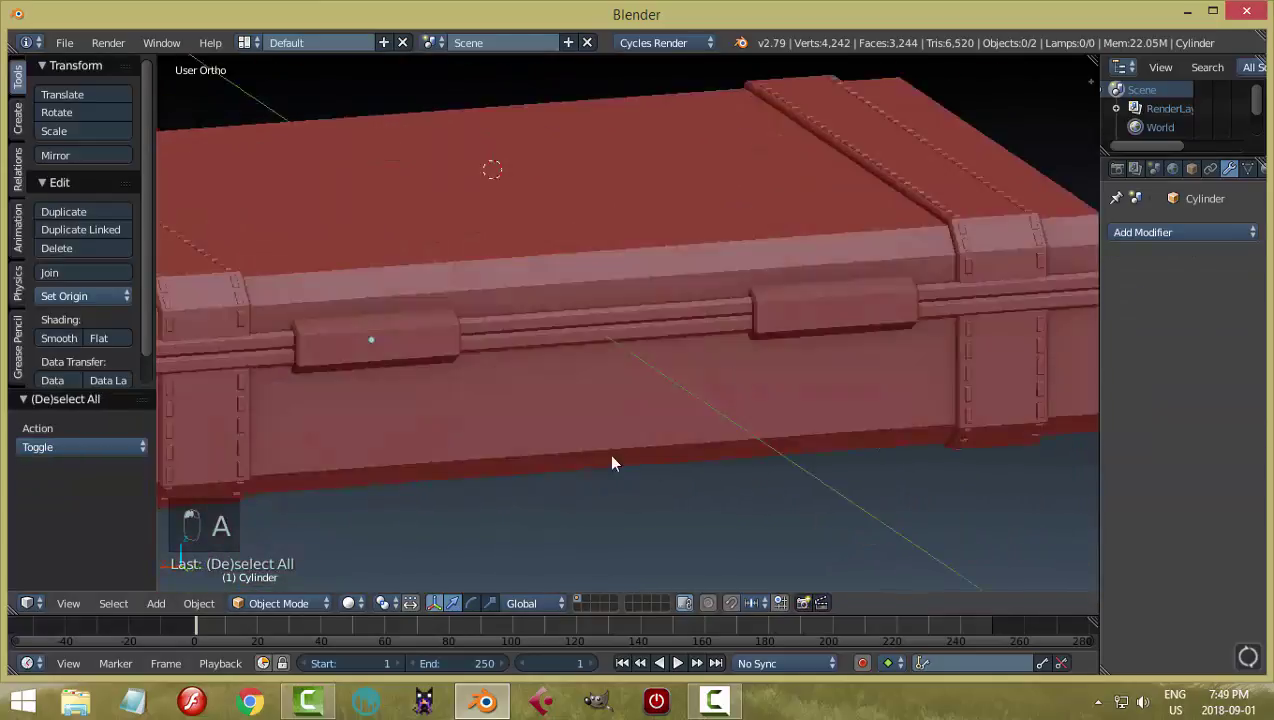
key("shift+a")
Add a second hinge cylinder, rotate it and resize its geometry to fit the case back
left_click(775, 457)
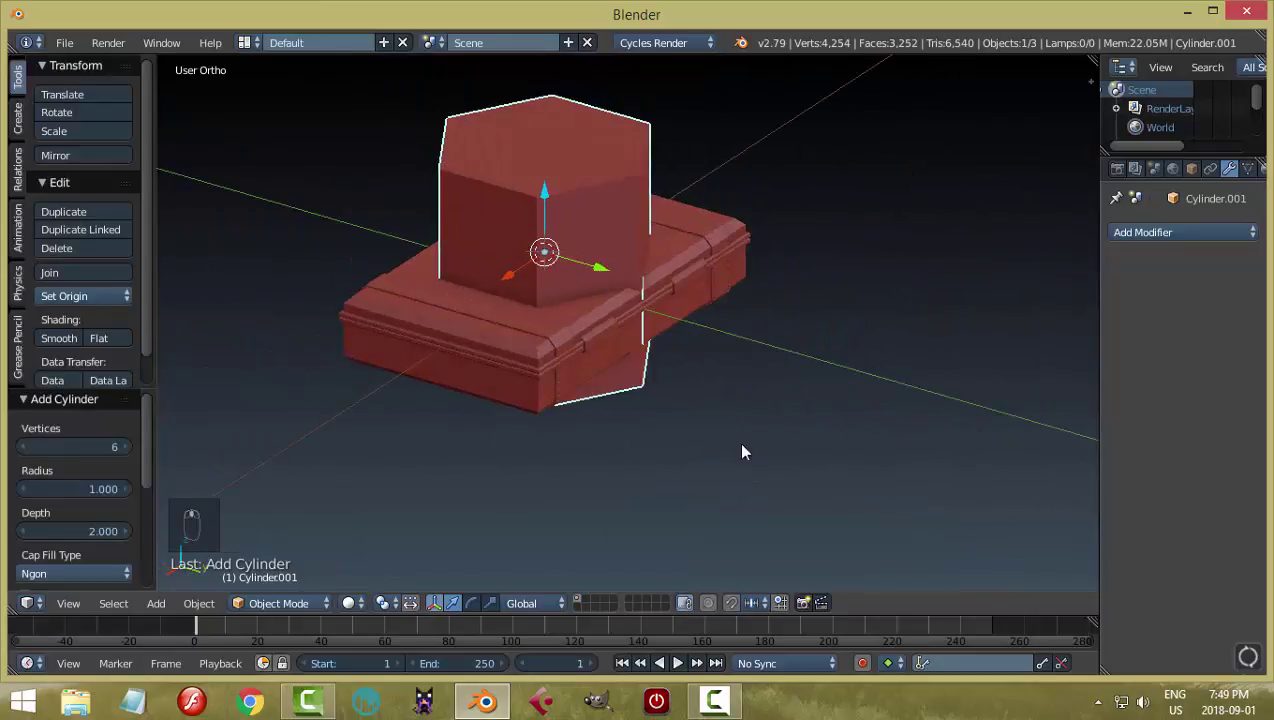
key("r")
key("Tab")
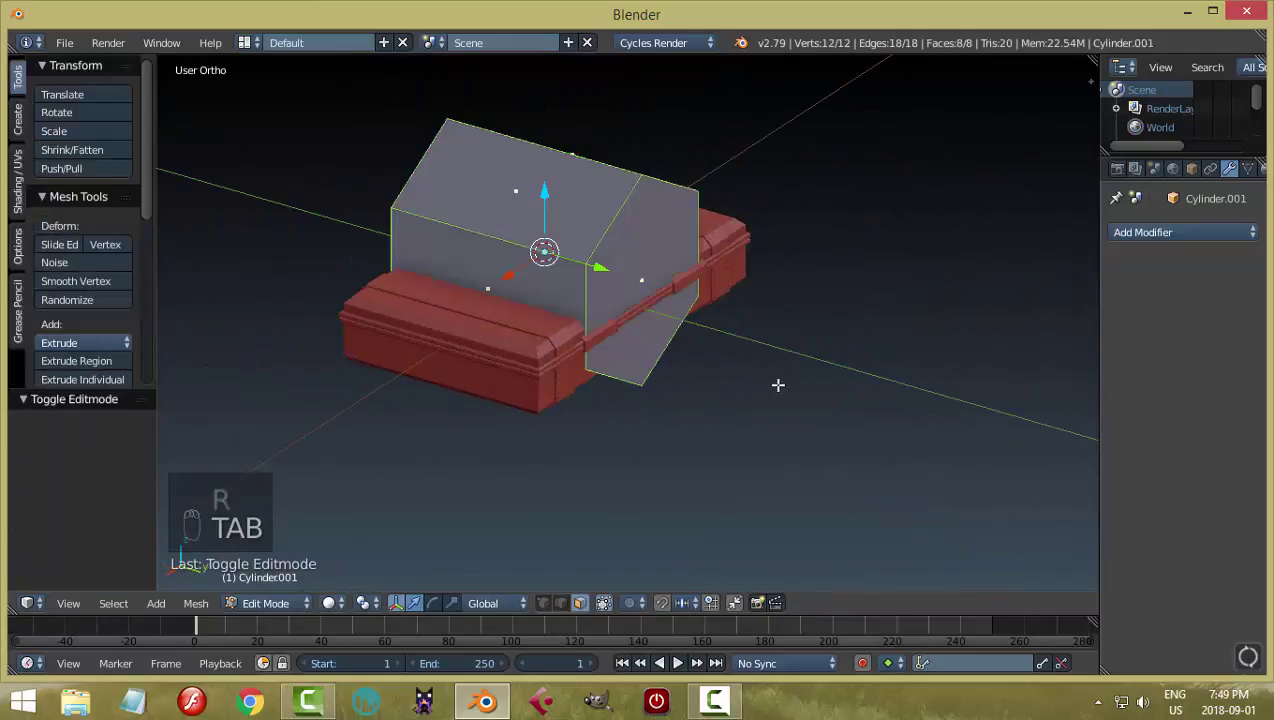
key("s")
left_click(612, 263)
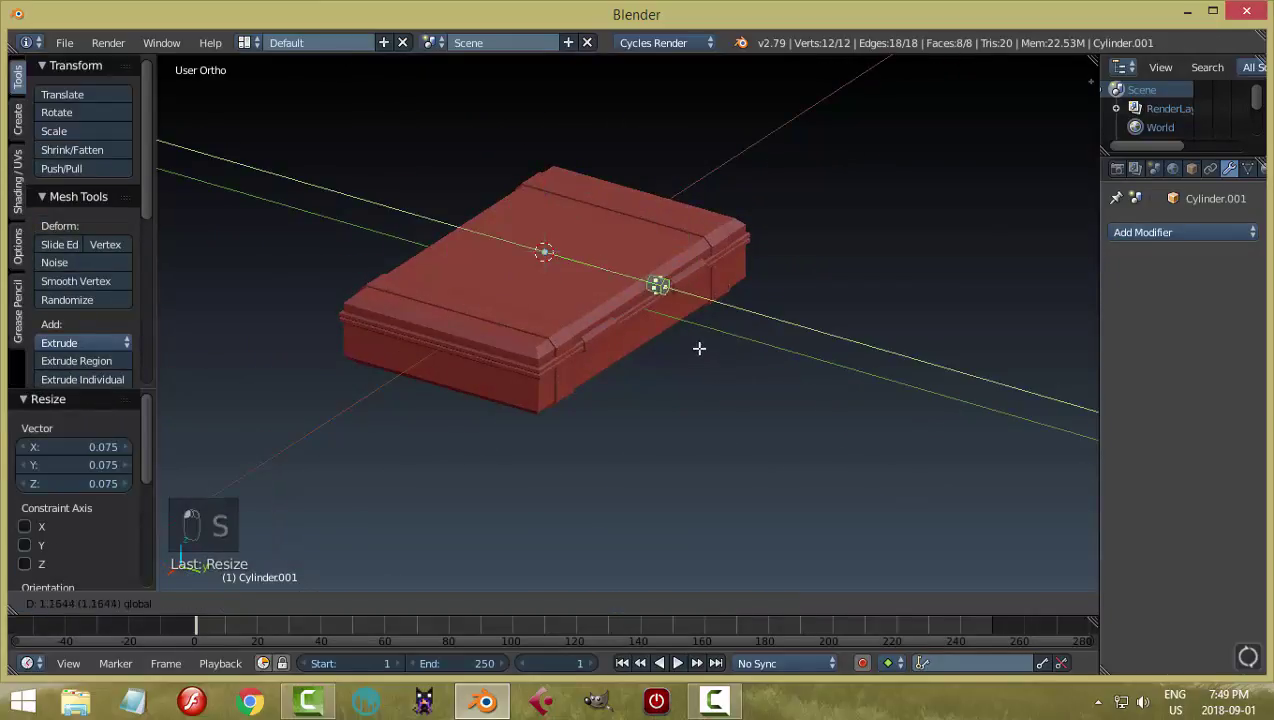
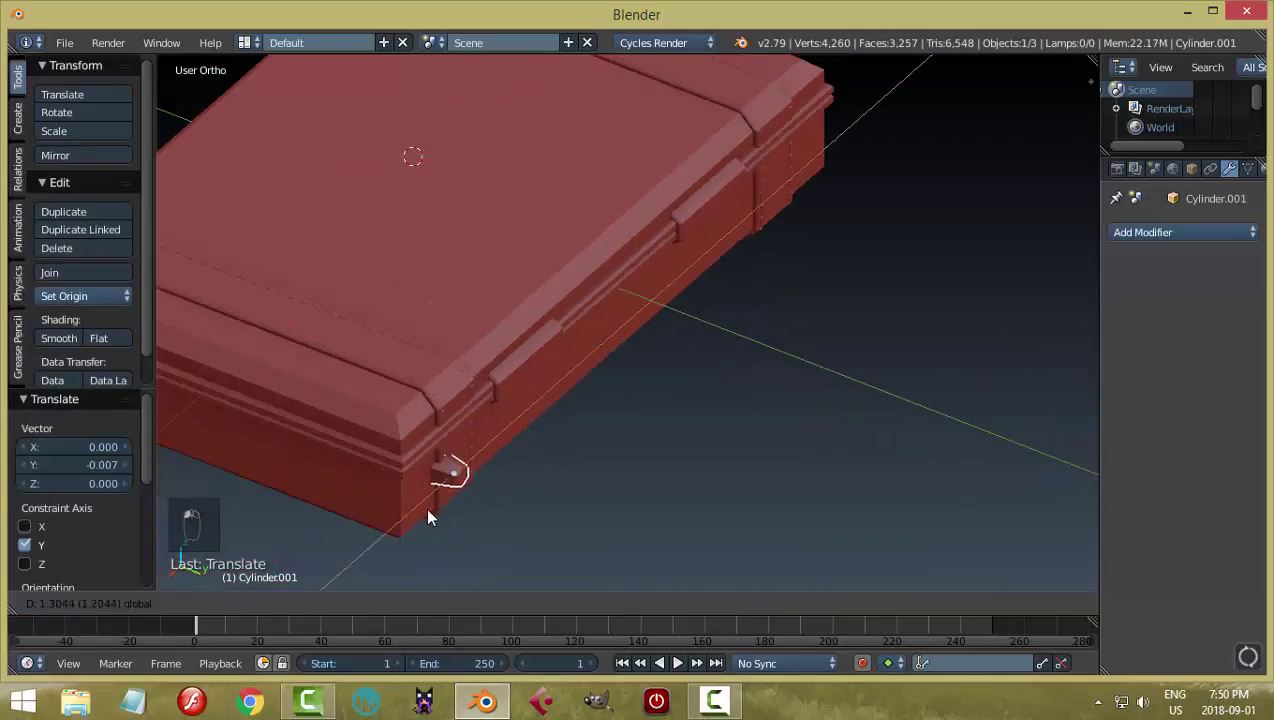
left_click_drag(426, 529, 835, 436)
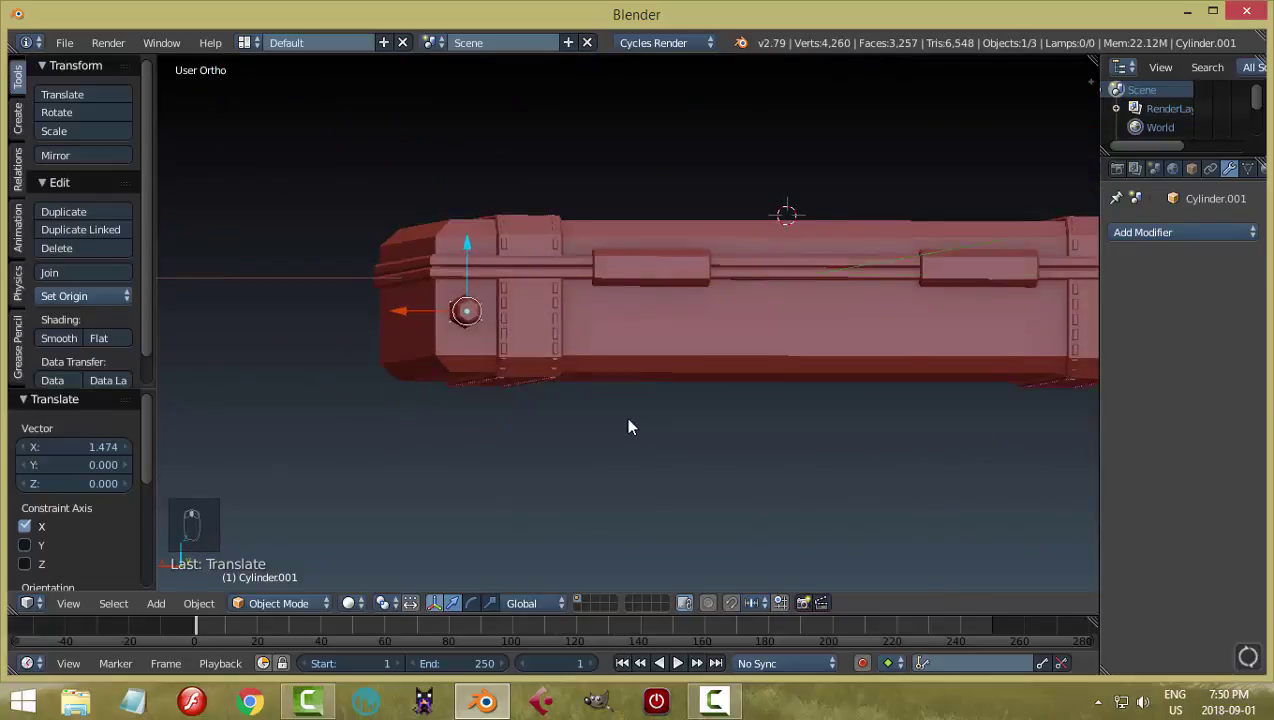
key("Tab")
key("a")
key("s")
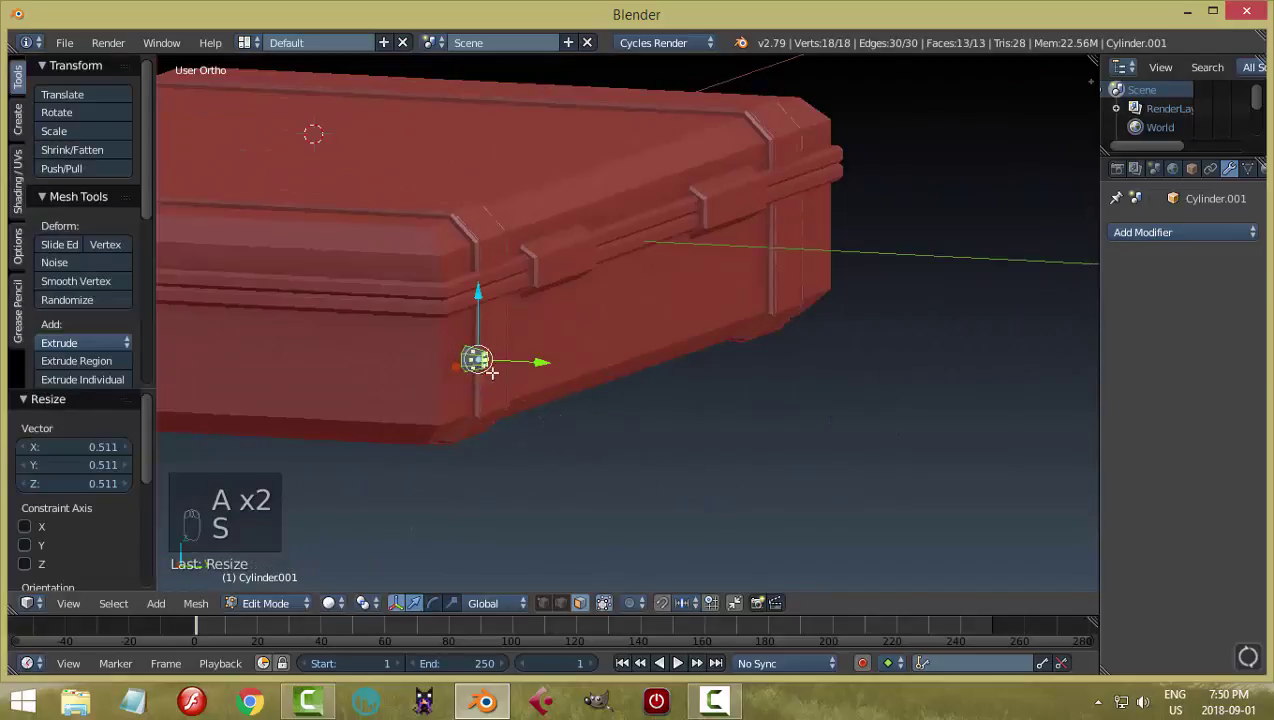
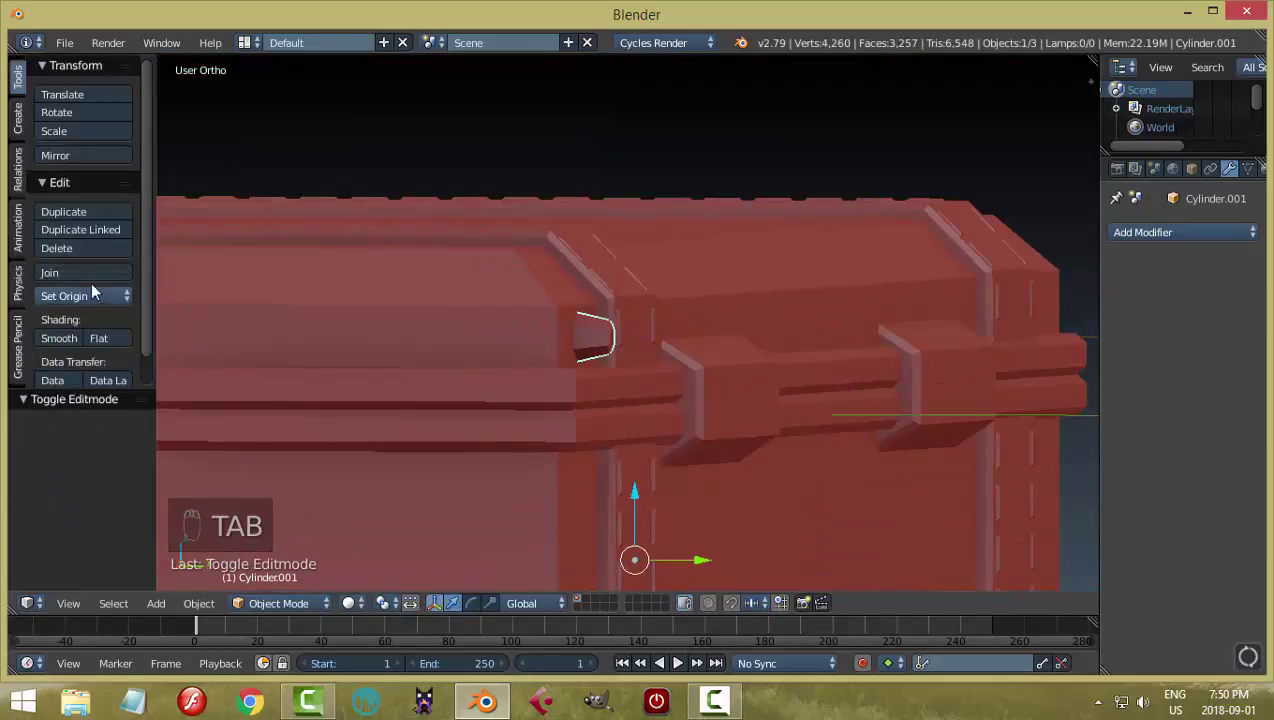
Duplicate the hinge piece lower down, shift it outward, copy again and join the hinge parts
left_click(110, 344)
key("shift+d")
left_click(627, 266)
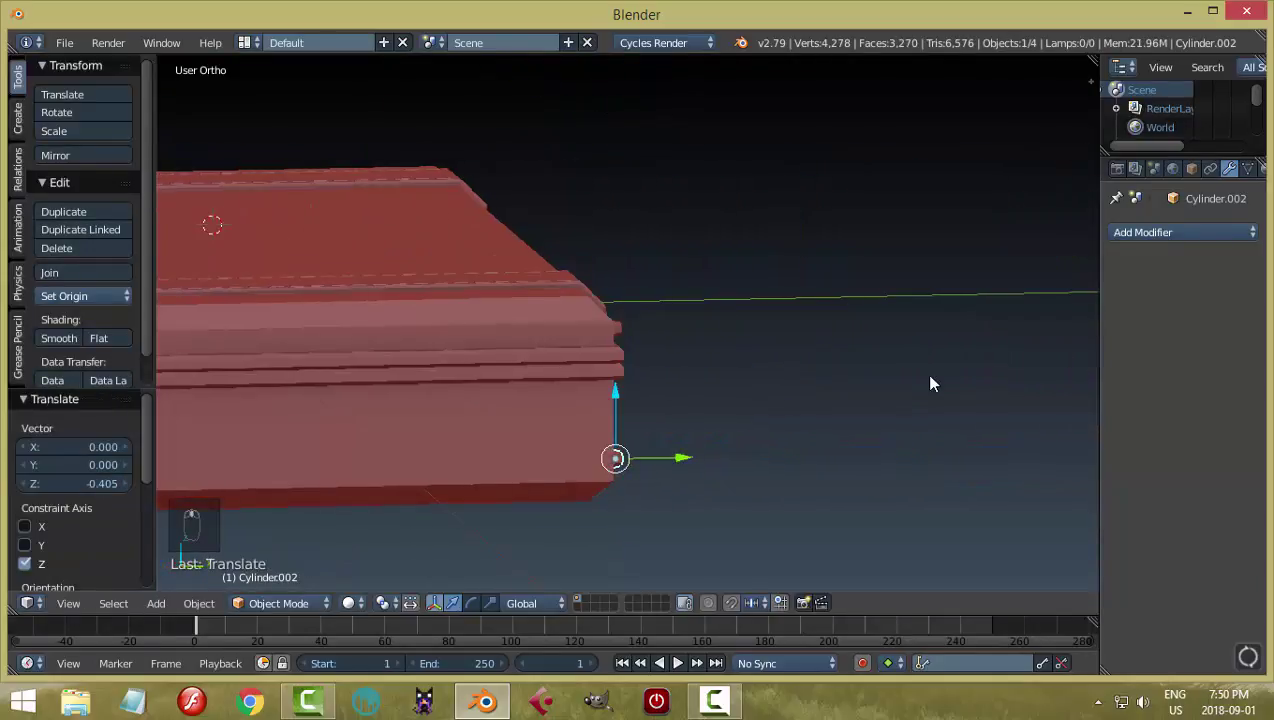
key("KP_3")
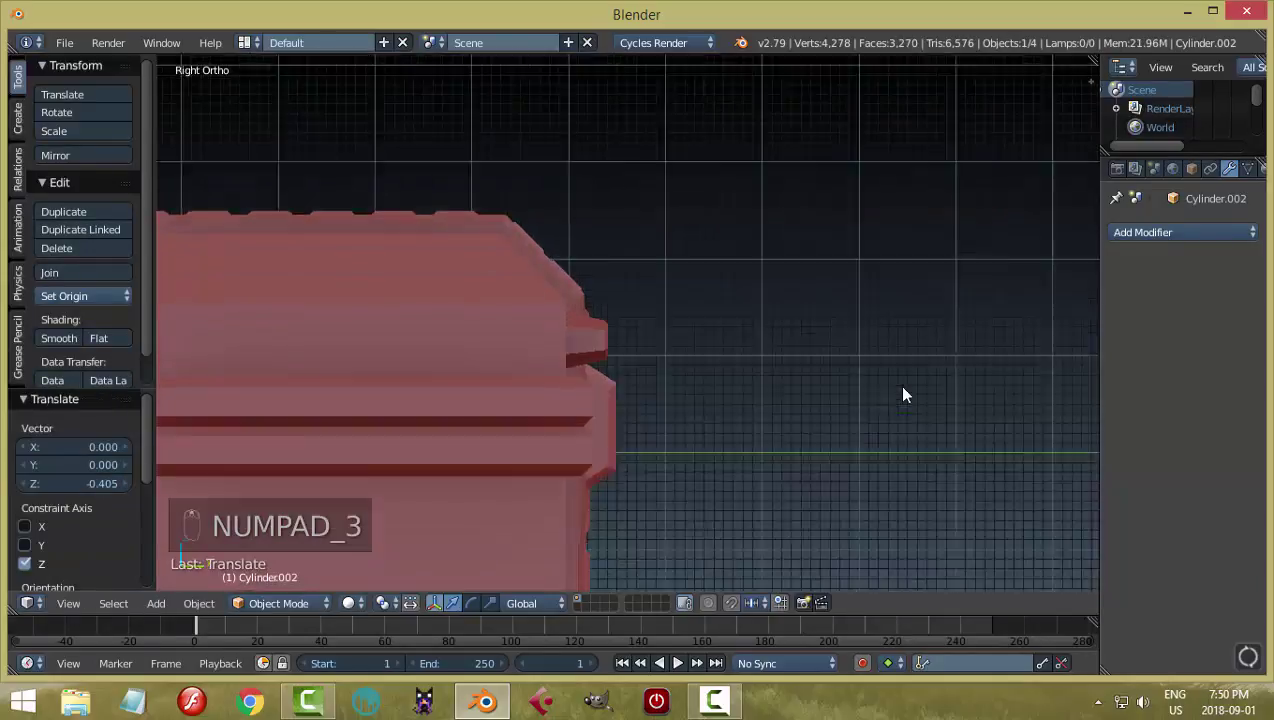
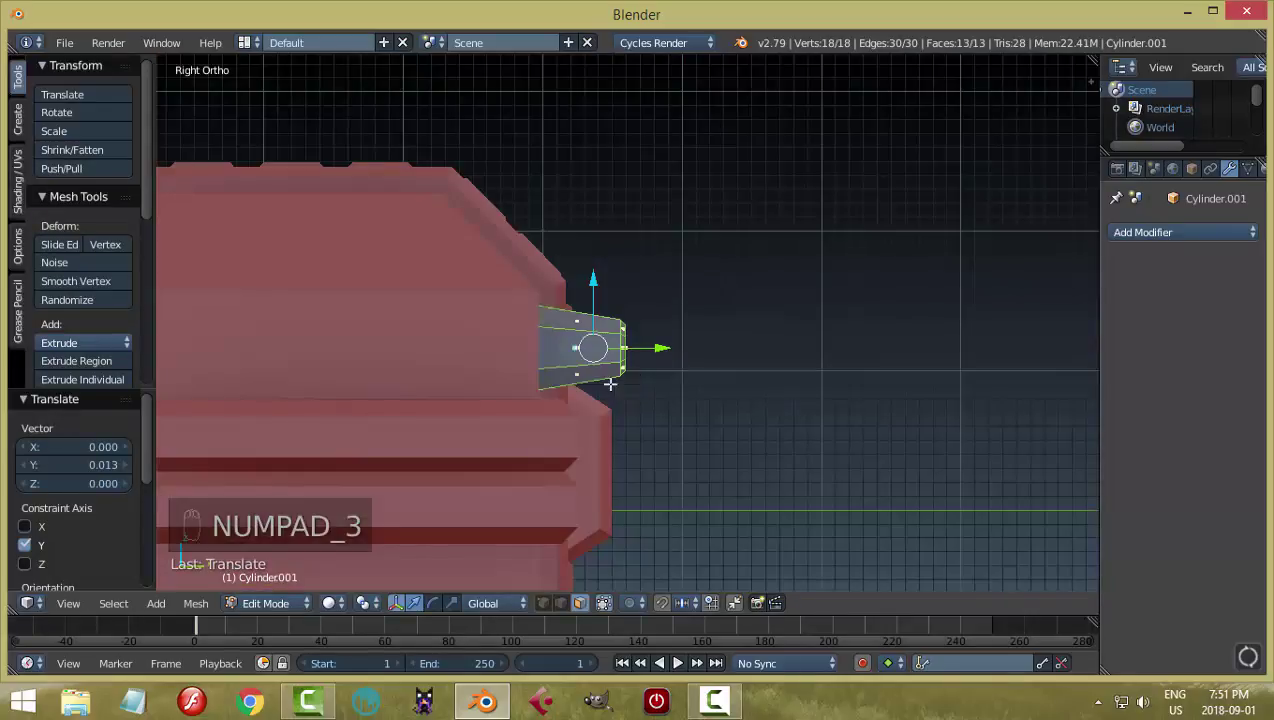
key("a")
key("Tab")
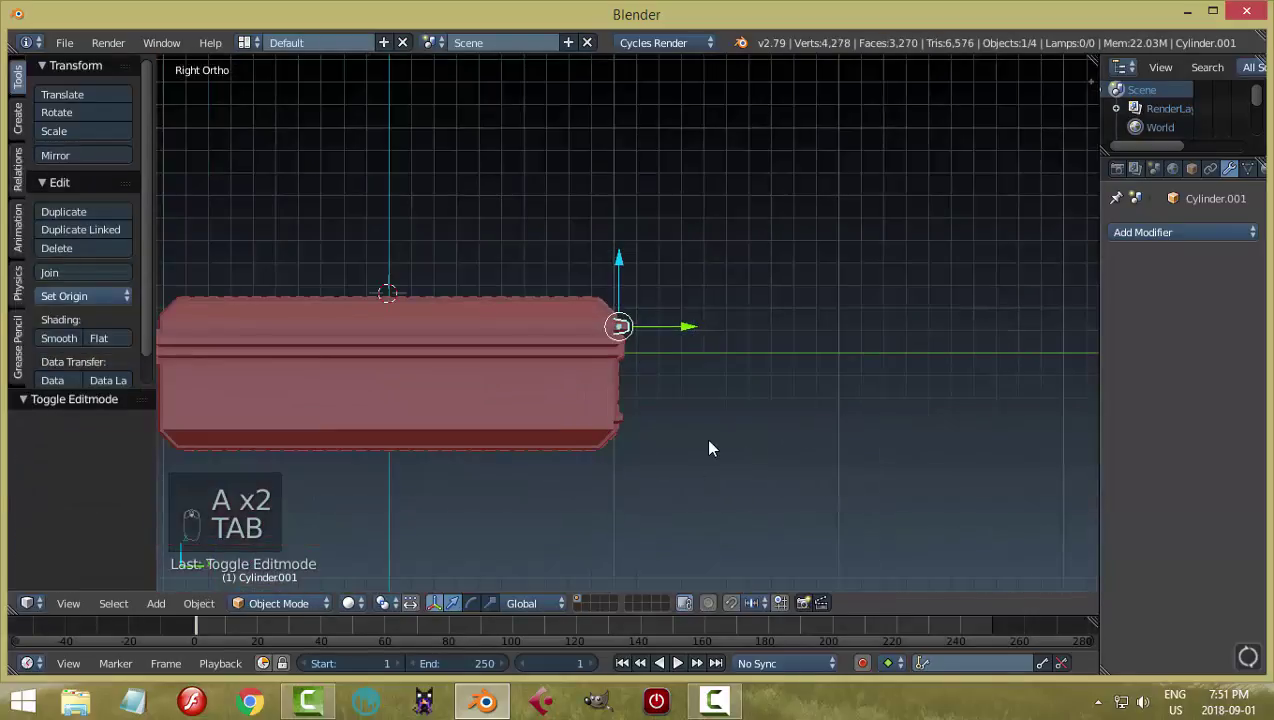
left_click_drag(613, 526, 641, 351)
key("x")
key("shift+d")
left_click(613, 336)
key("ctrl+j")
left_click(58, 303)
Mirror the hinges across the case with merge on, using the briefcase Cube as mirror object
left_click_drag(928, 464, 932, 426)
left_click(1166, 248)
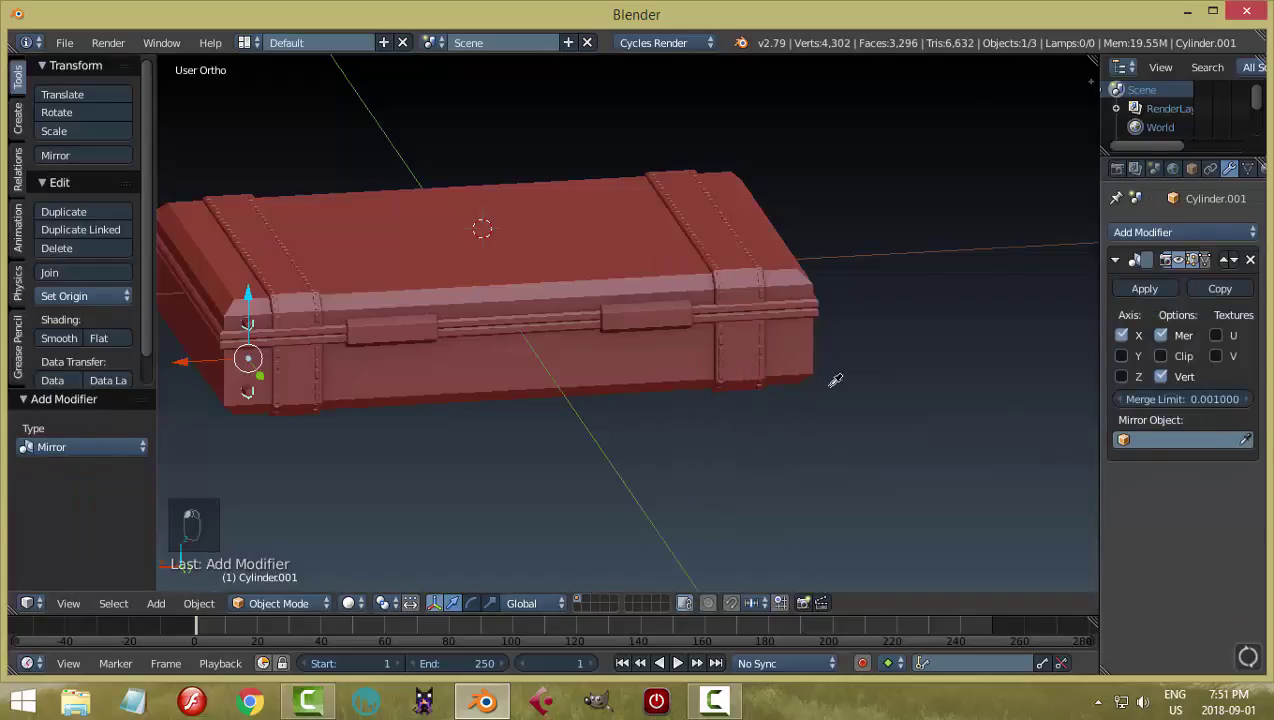
left_click(886, 419)
key("a")
left_click_drag(904, 382, 878, 364)
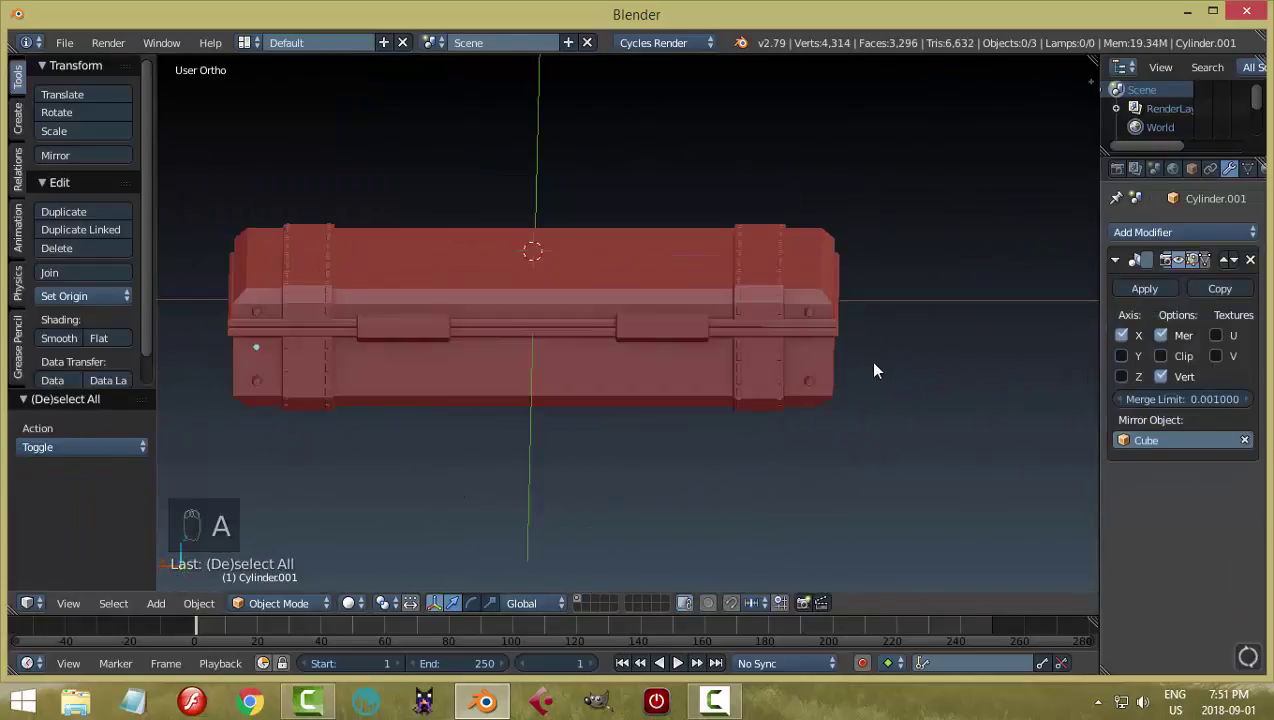
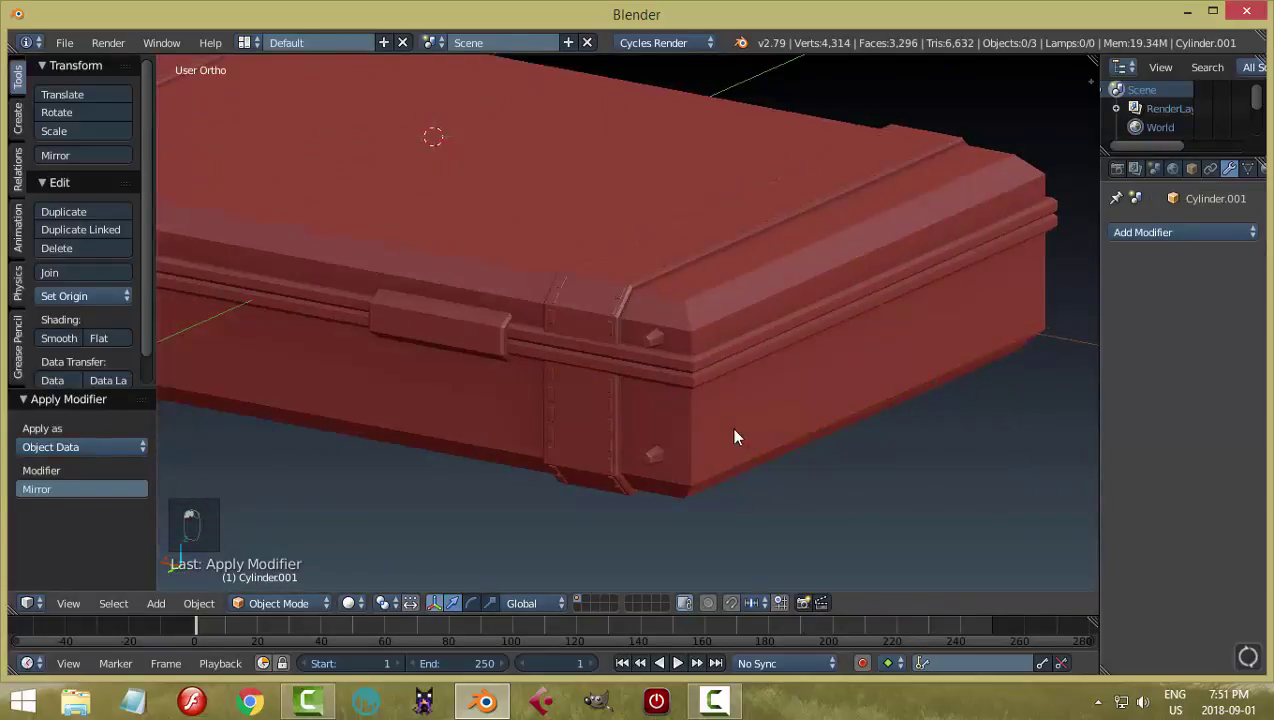
middle_click(669, 339)
Apply the mirror and join the hinges into the briefcase, then open the snap menu
key("ctrl+j")
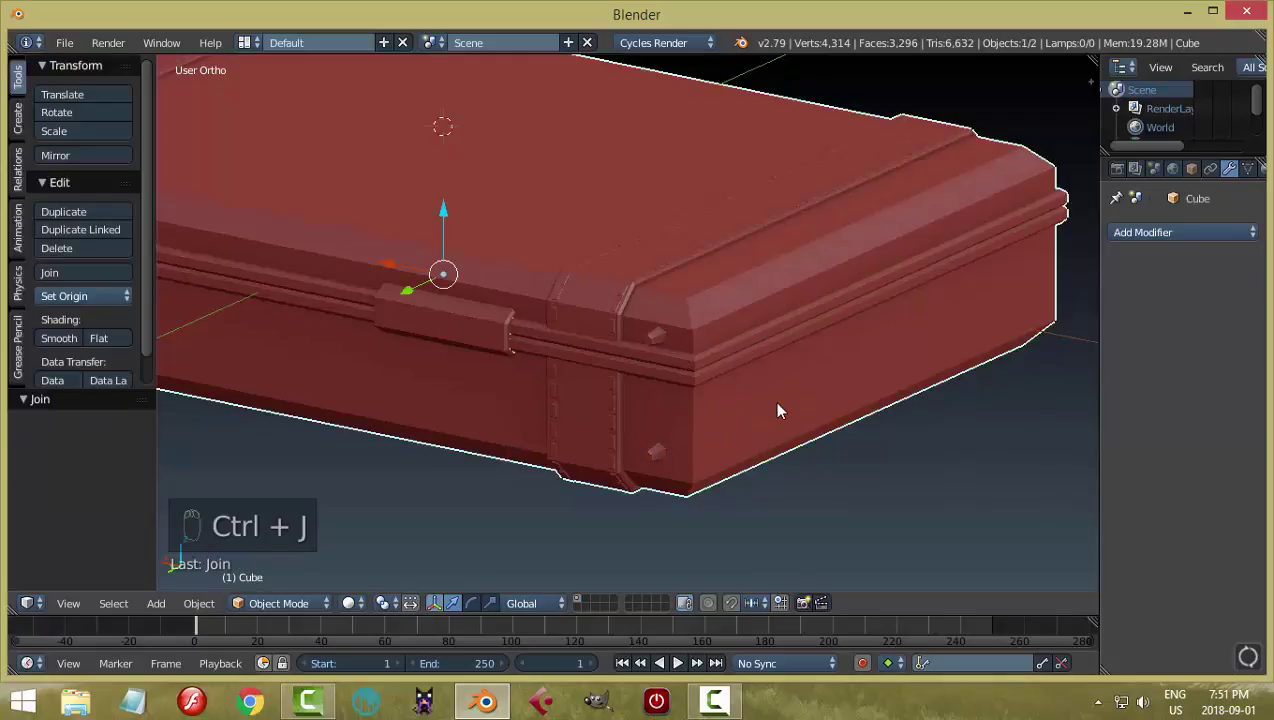
key("a")
key("KP_1")
right_click(623, 293)
key("shift+s")
Snap the cursor to the case centre, add a cube and scale it into a thin handle bar
left_click(654, 295)
key("shift+a")
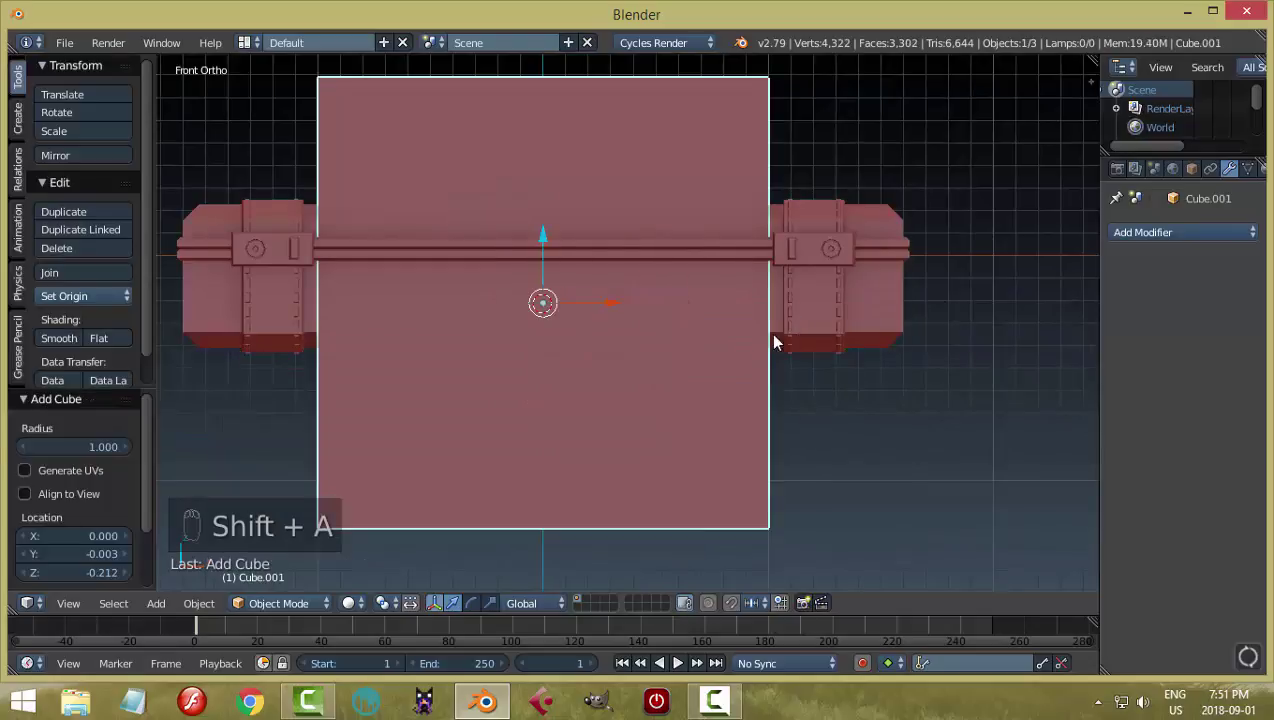
key("Tab")
key("s")
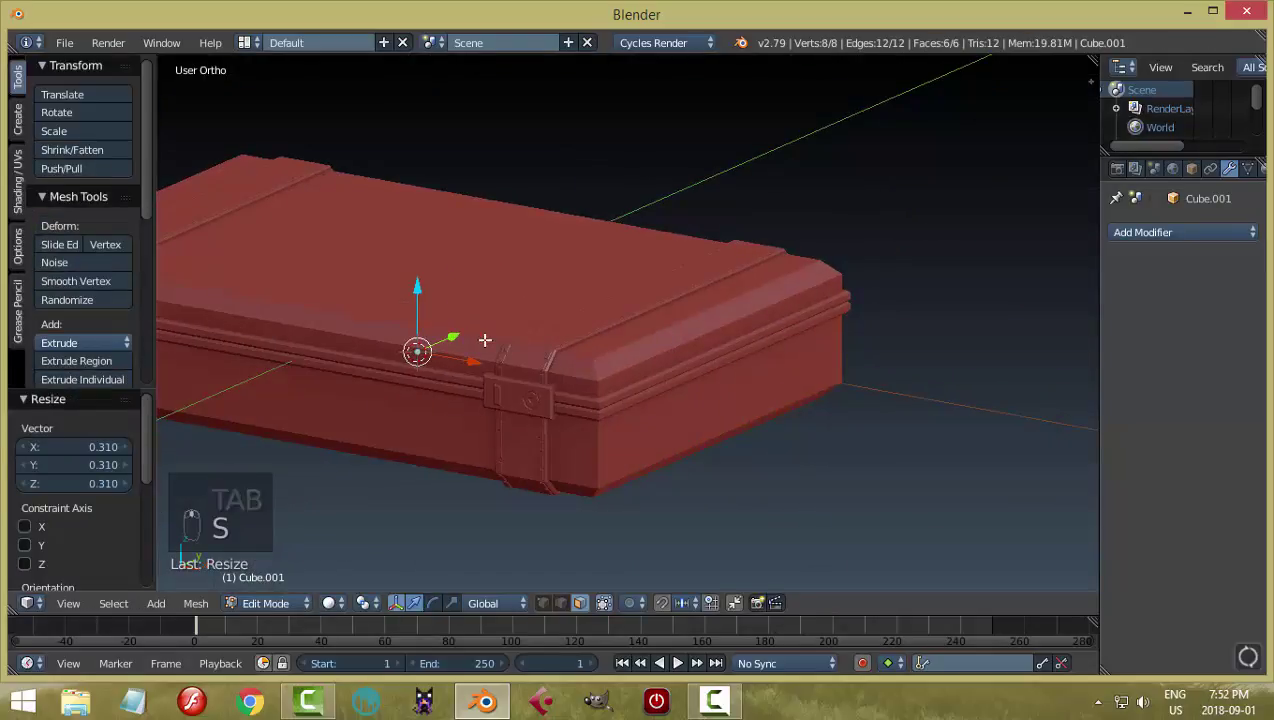
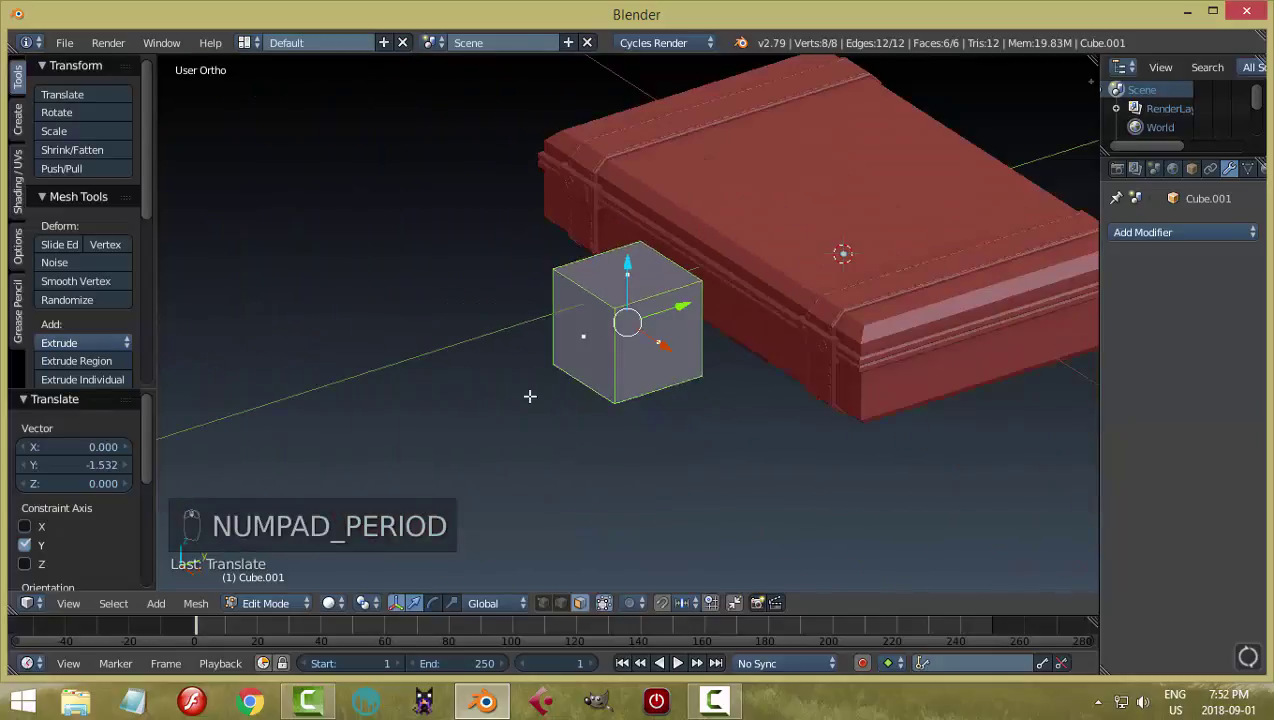
key("s")
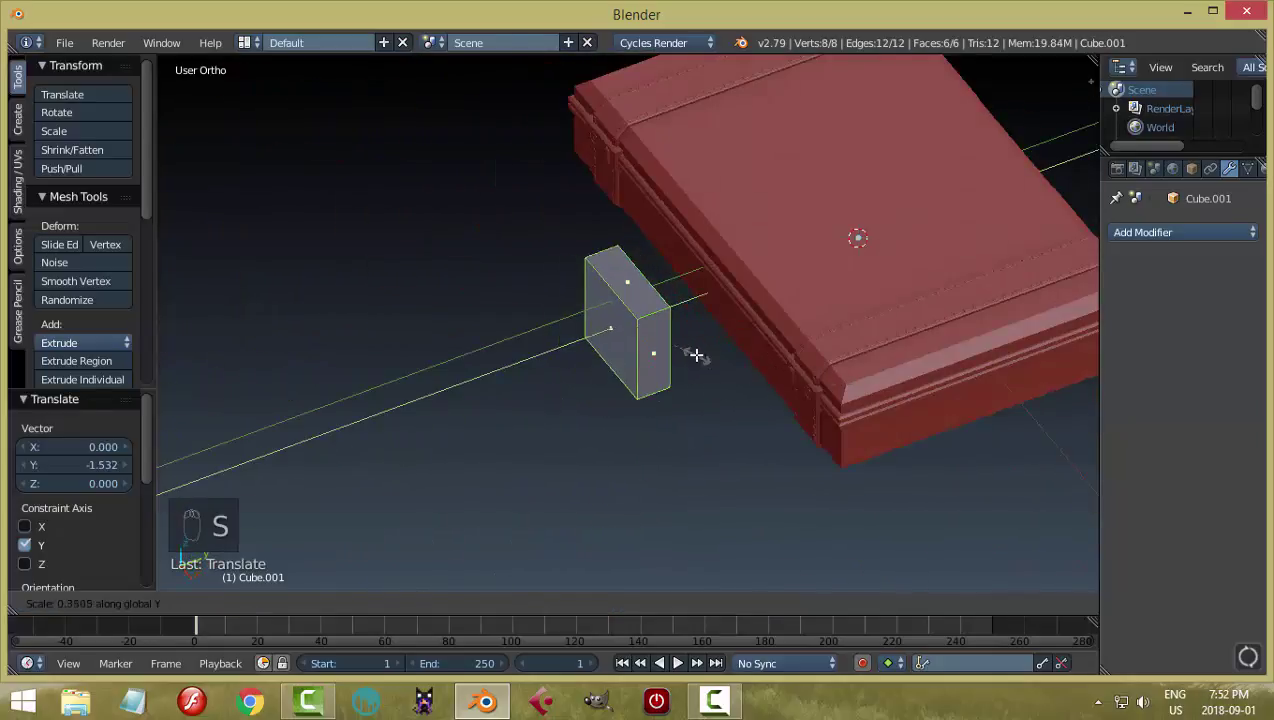
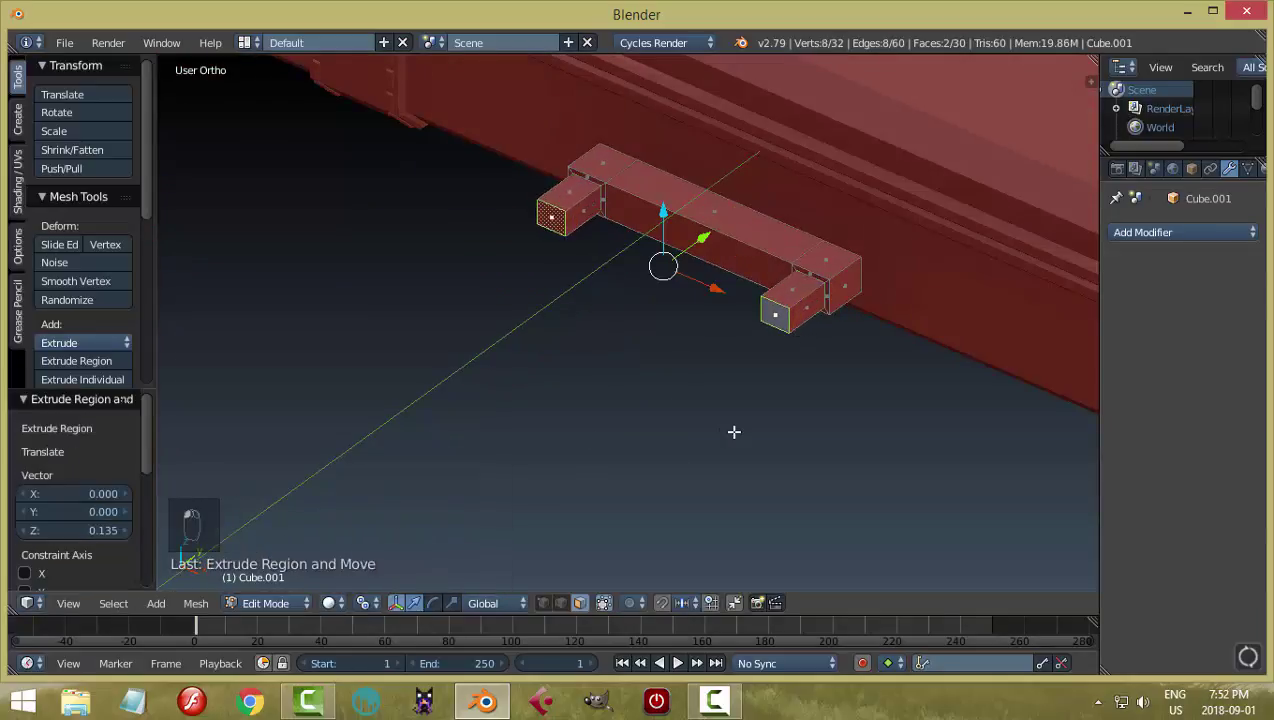
Extrude the bar's ends into short legs and enlarge the leg end faces
key("e")
key("s")
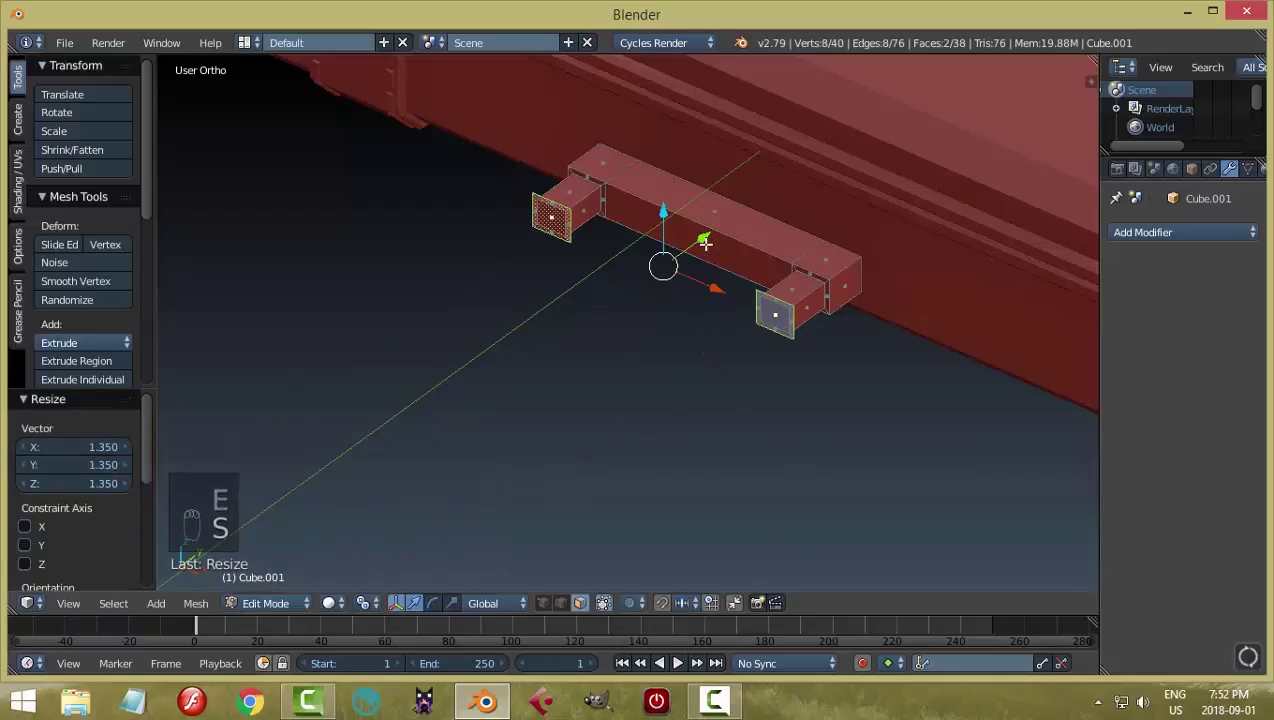
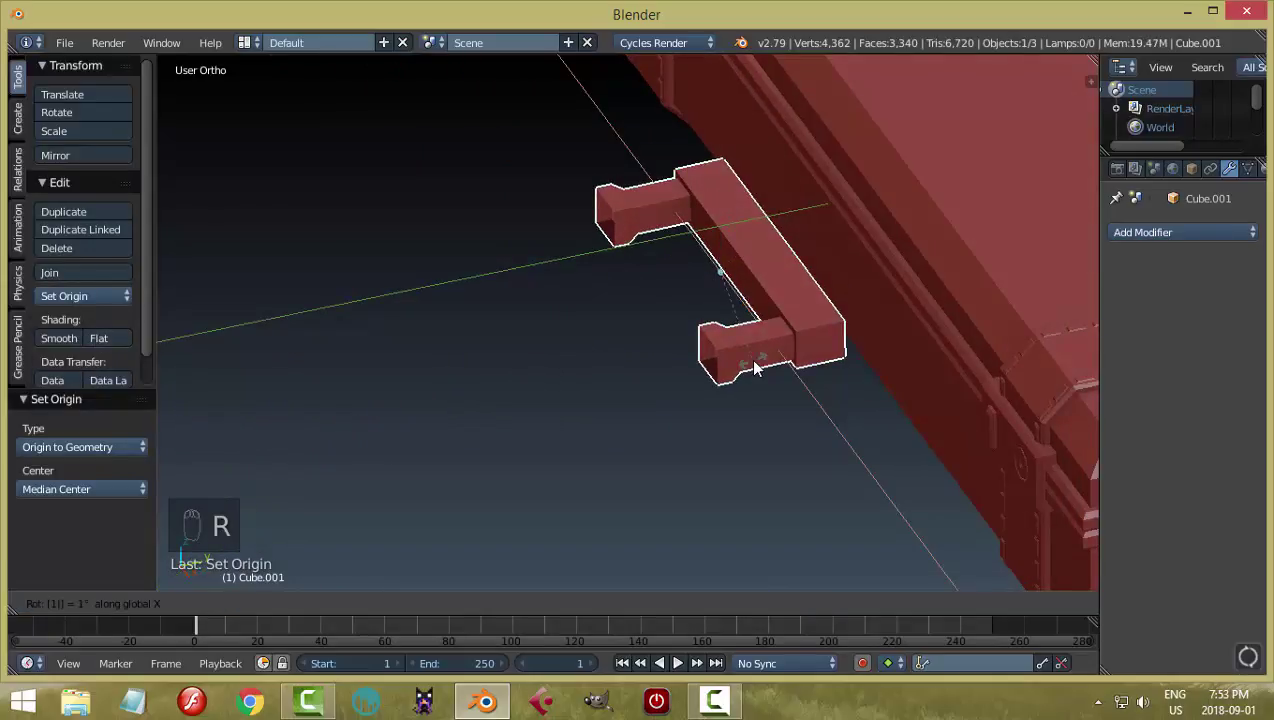
Rotate the handle 180° on X so it faces the case front and view it from above
left_click(793, 266)
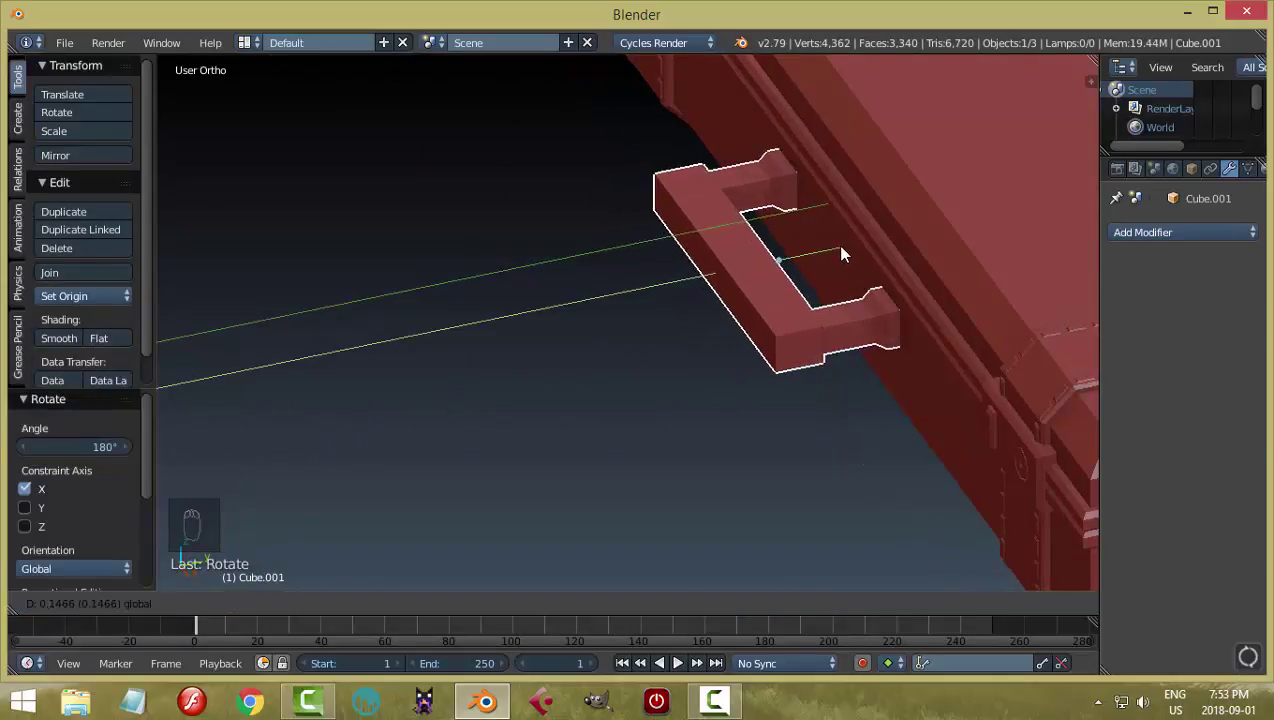
left_click_drag(885, 383, 600, 224)
left_click(600, 224)
middle_click(702, 362)
key("KP_7")
middle_click(634, 372)
left_click(806, 298)
In Edit Mode add loop cuts across the grip and extrude the alternating faces
key("Tab")
key("z")
key("ctrl+Tab")
key("b")
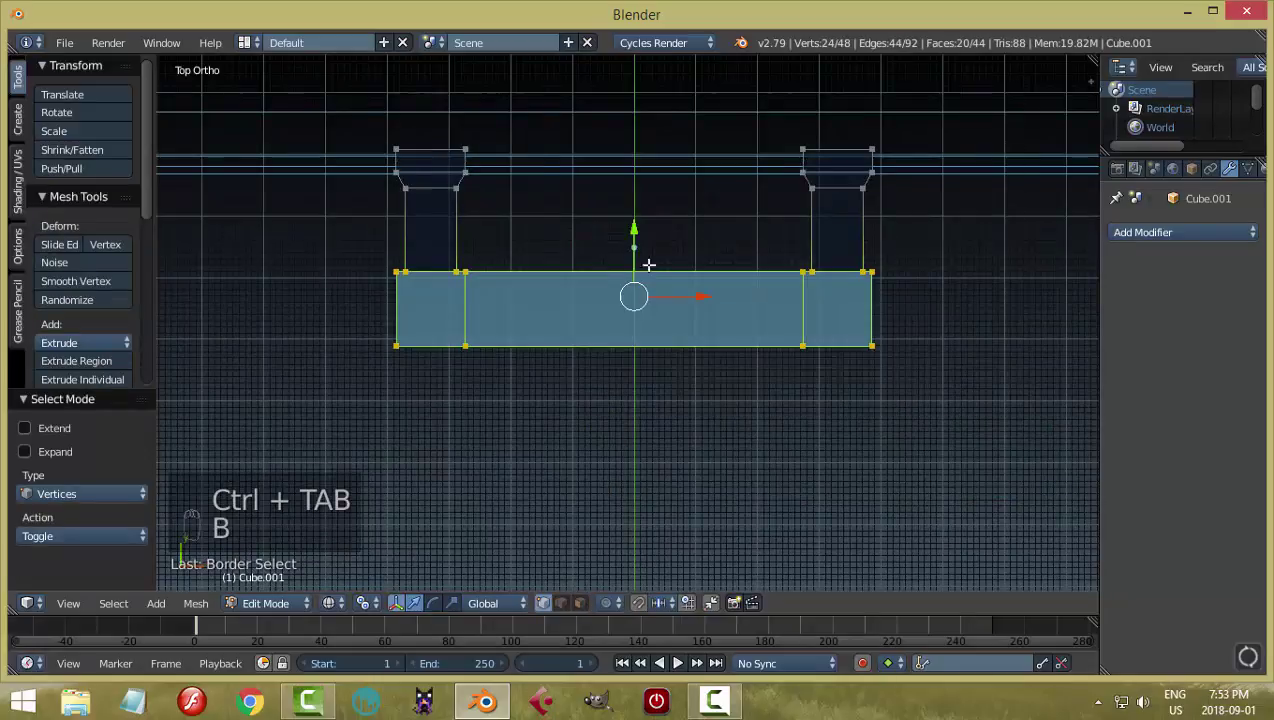
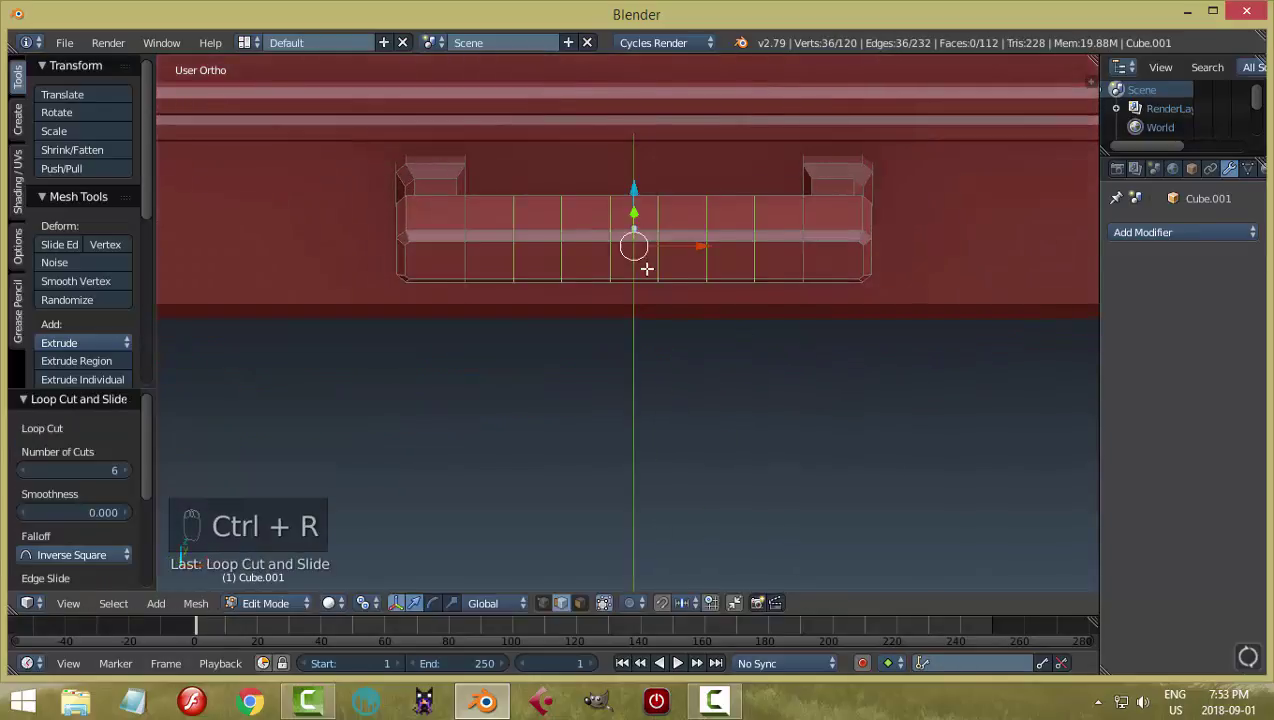
key("ctrl+b")
key("e")
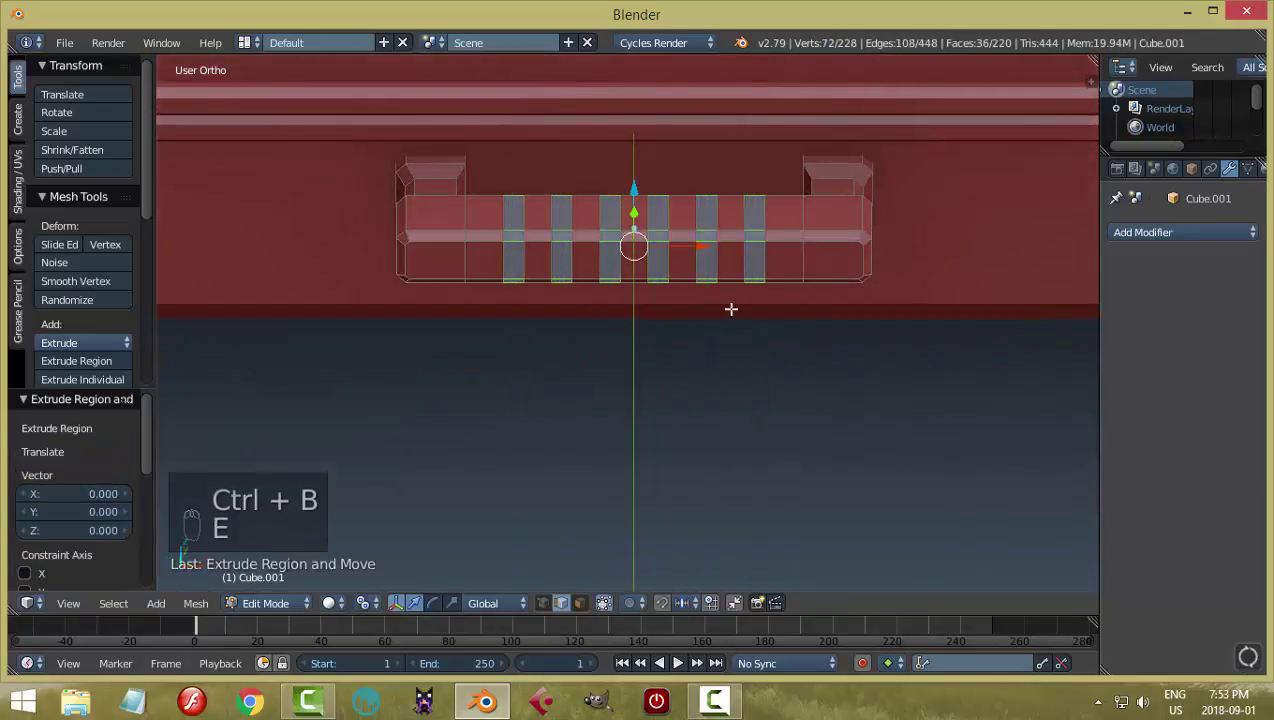
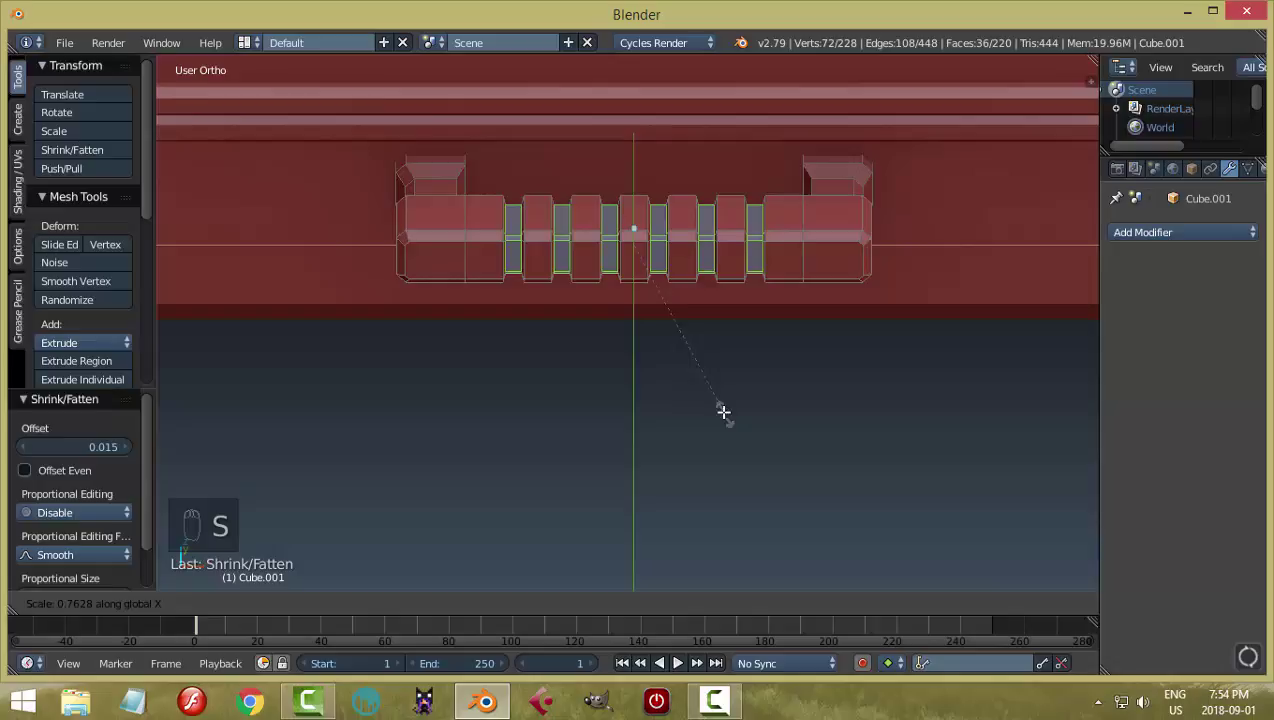
Shrink the grip face bands inward to form grooves, then view the whole briefcase
key("a")
key("Tab")
left_click_drag(684, 350, 760, 364)
key("a")
left_click_drag(794, 371, 882, 297)
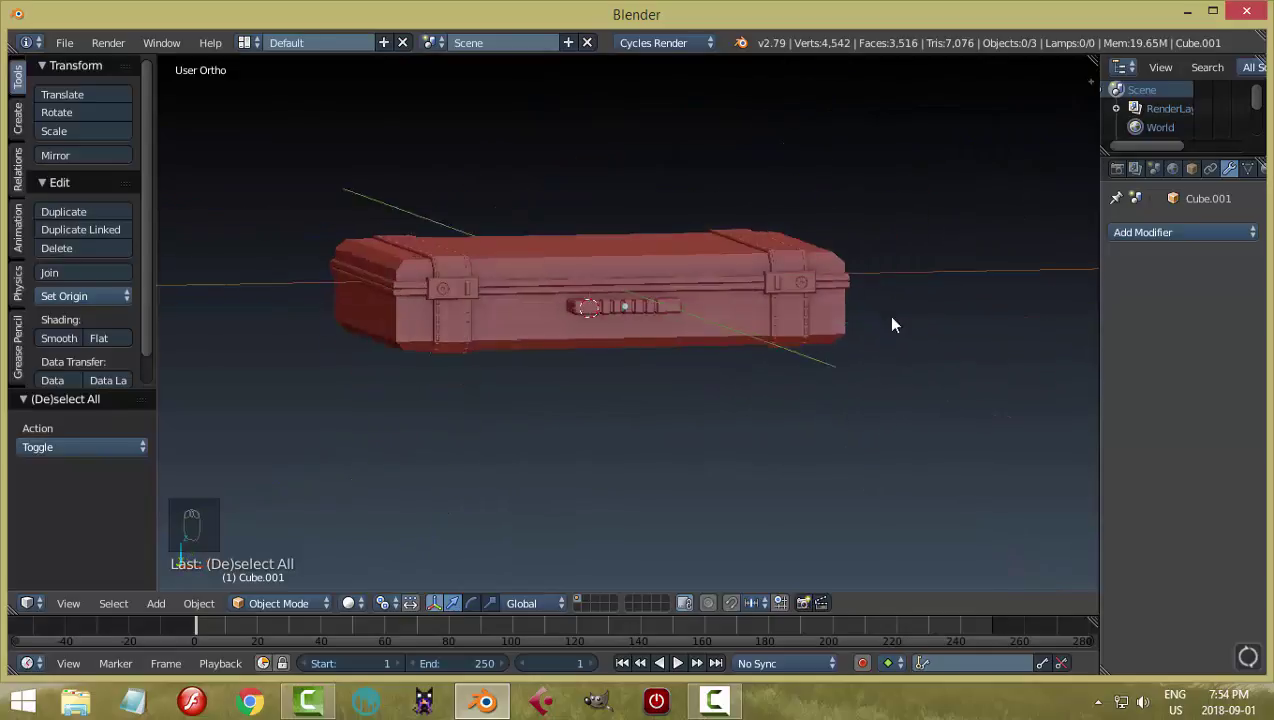